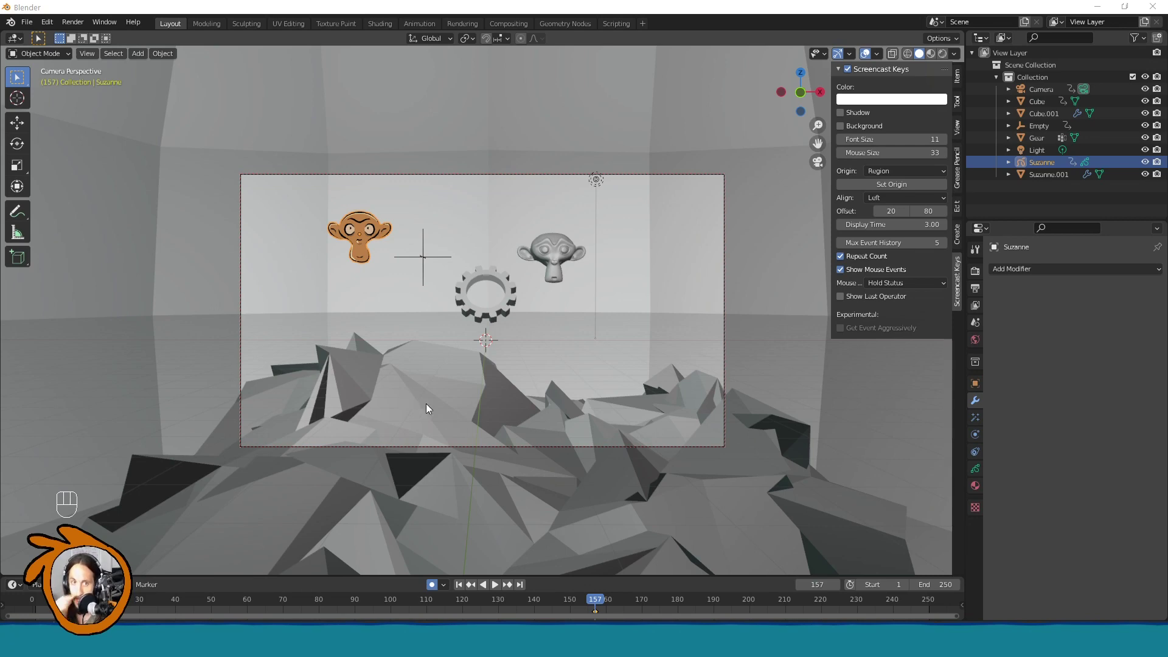
# Step: Add a new vertex group to the Suzanne line art object in Object Data properties
pyautogui.click(365, 222)
pyautogui.click(368, 227)
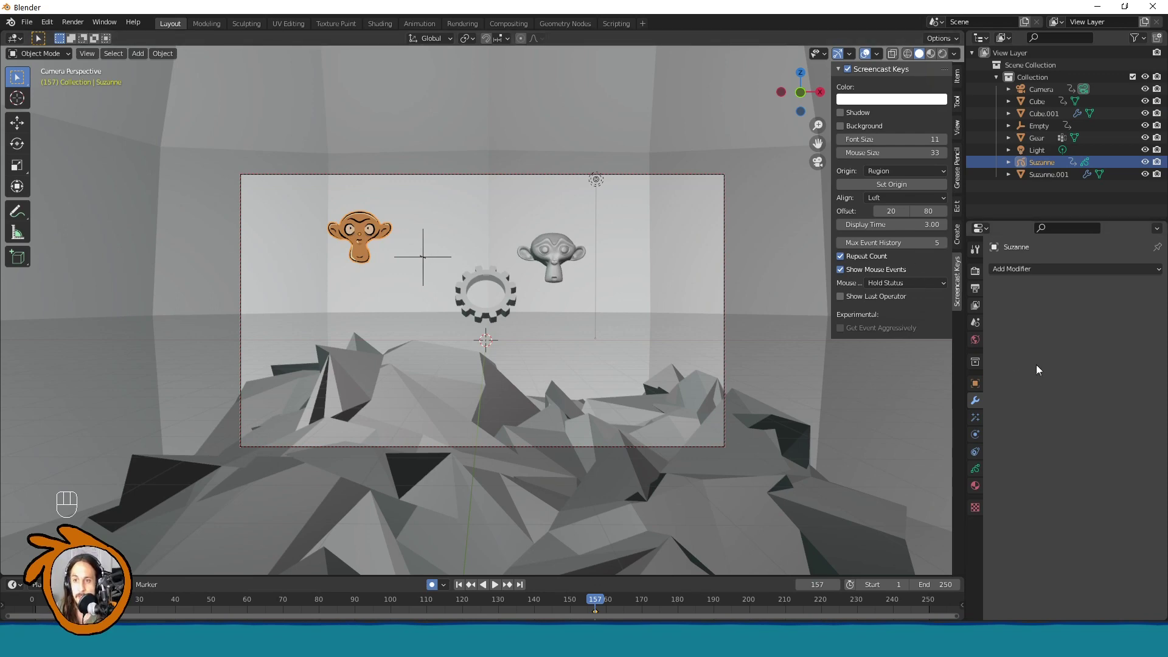
pyautogui.click(980, 471)
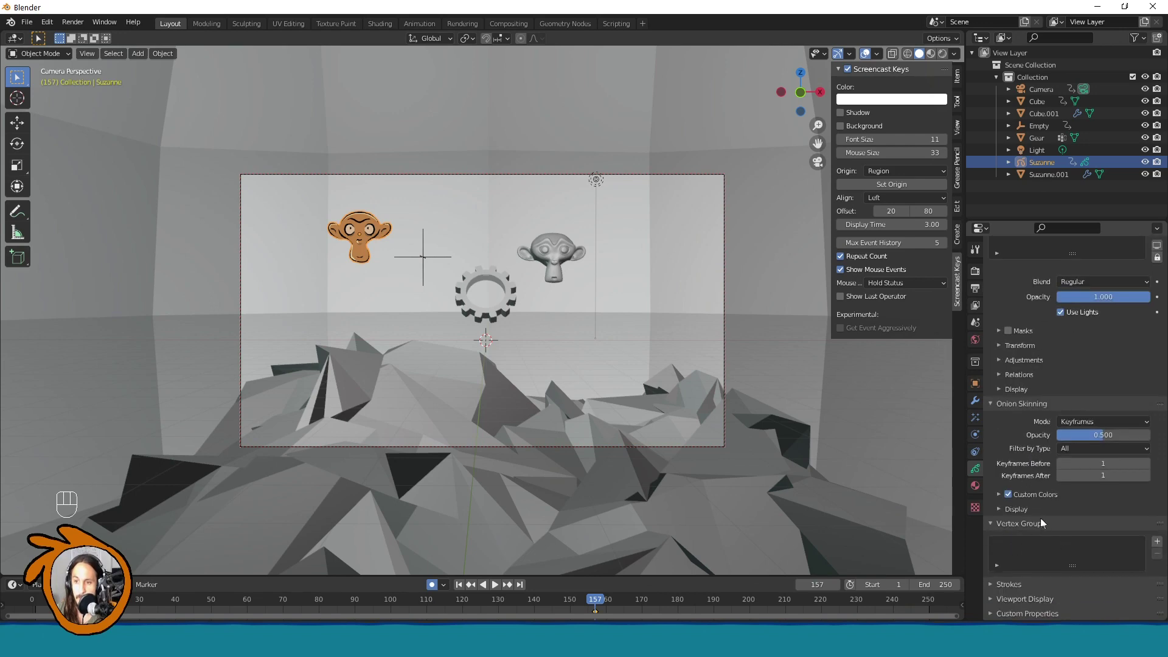
pyautogui.click(1161, 545)
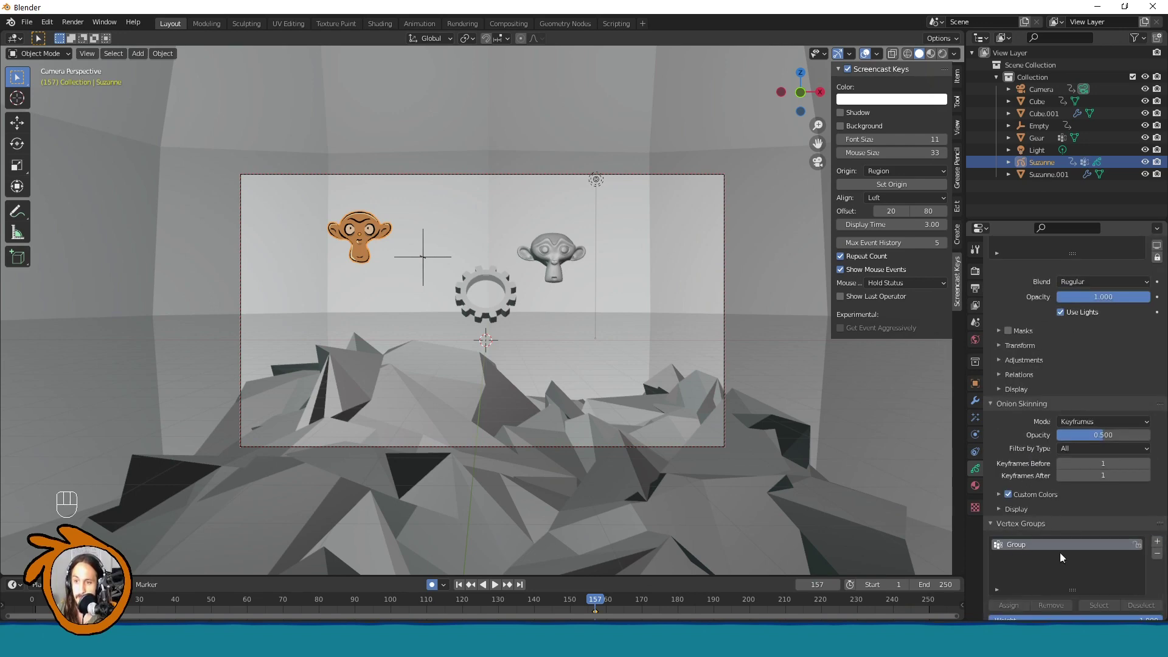
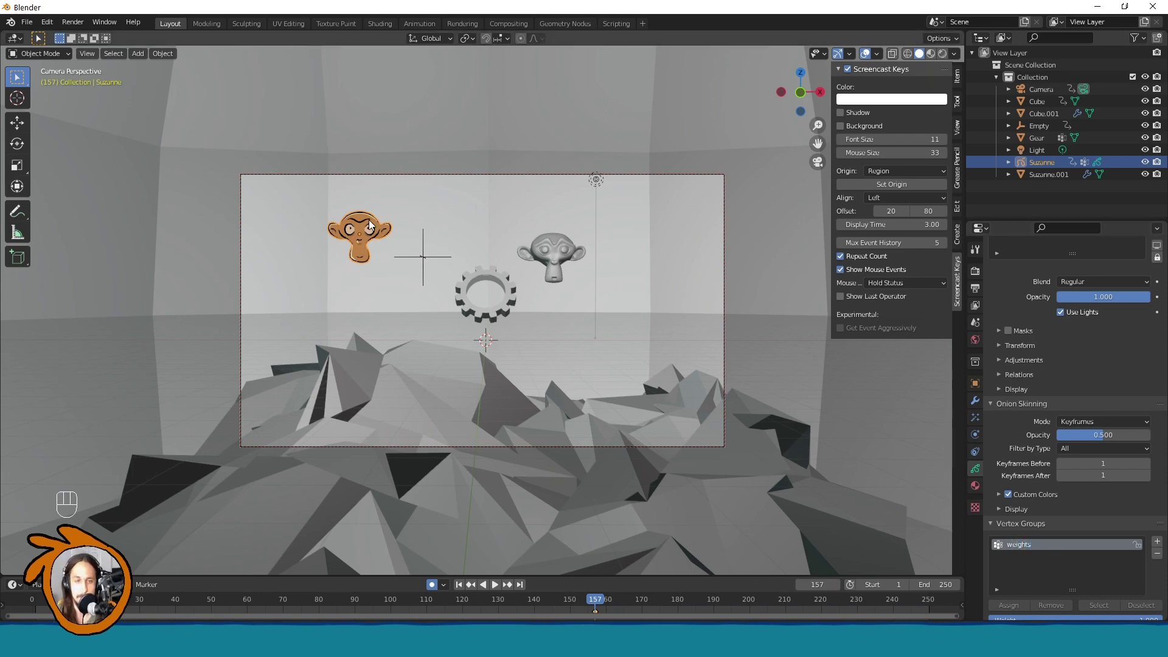
# Step: Add a distance-based Vertex Weight modifier to Suzanne's modifier stack
pyautogui.click(978, 402)
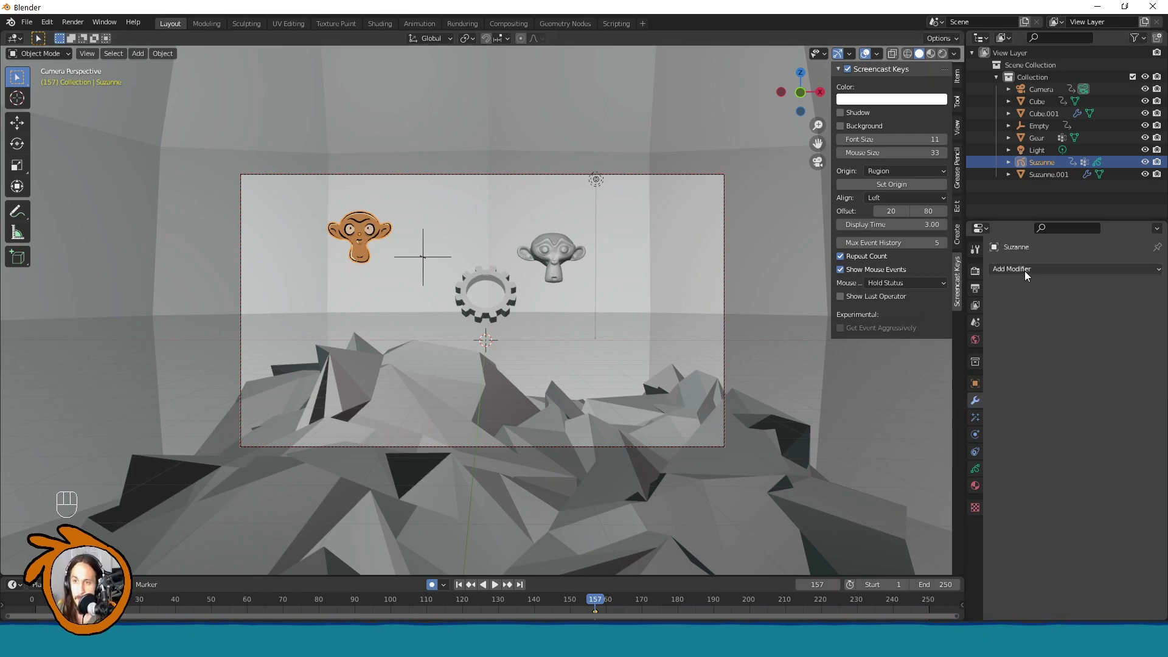
pyautogui.moveTo(1030, 274); pyautogui.dragTo(981, 400)
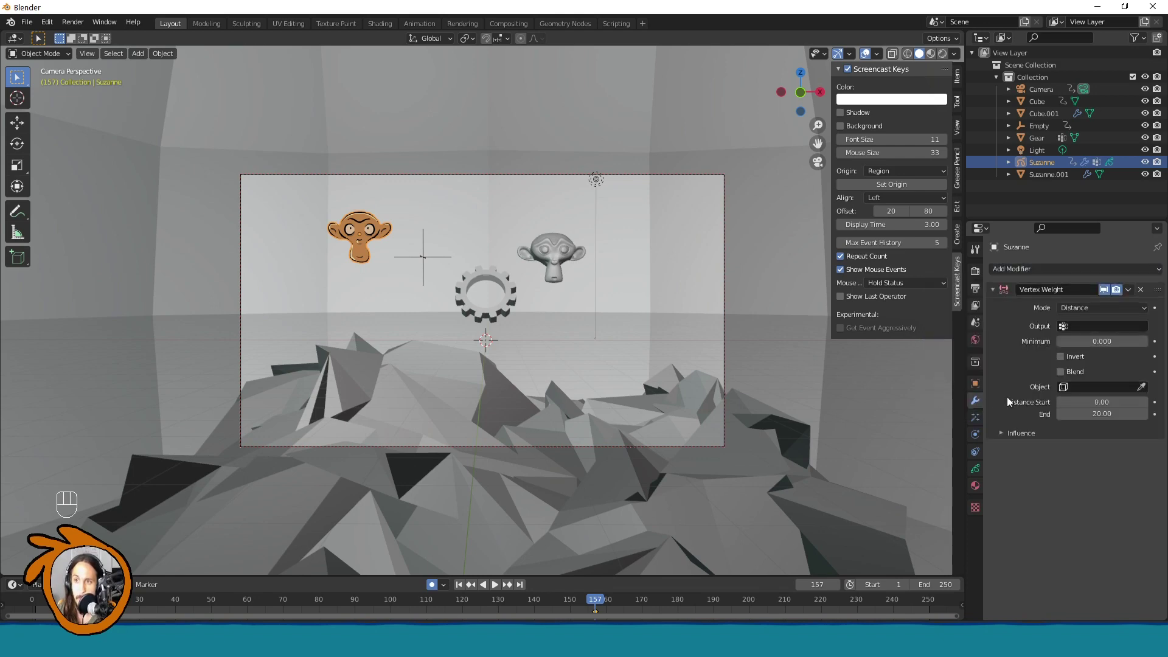
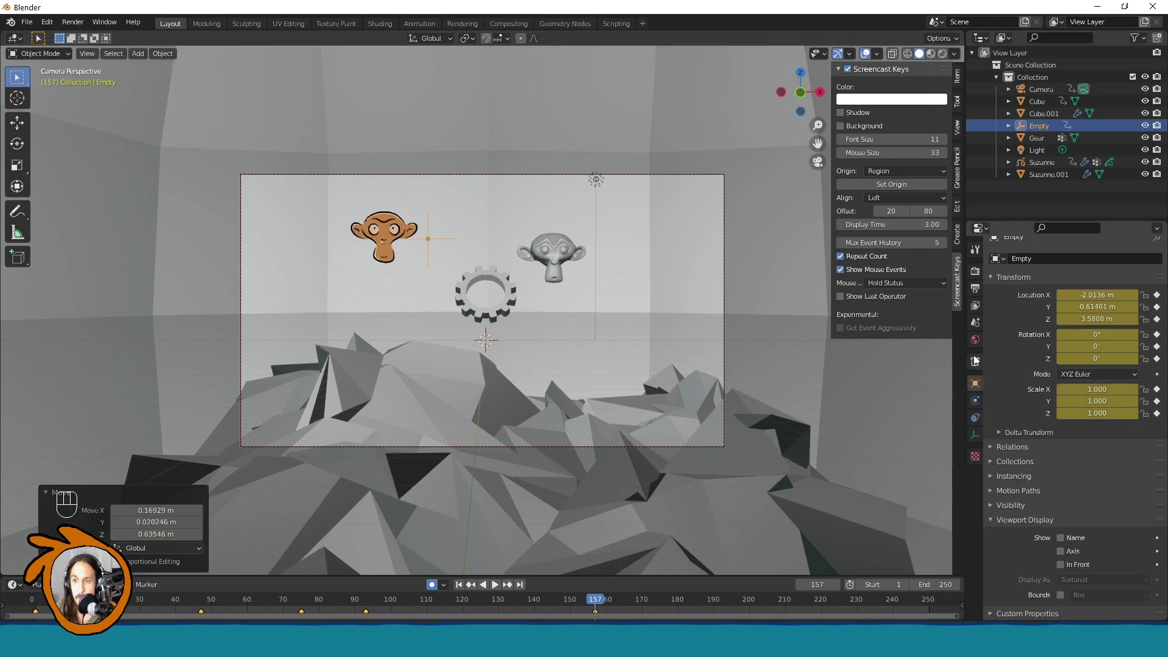
# Step: Move the Empty along one axis to sit beside Suzanne, then reselect Suzanne to see the twist
pyautogui.click(379, 233)
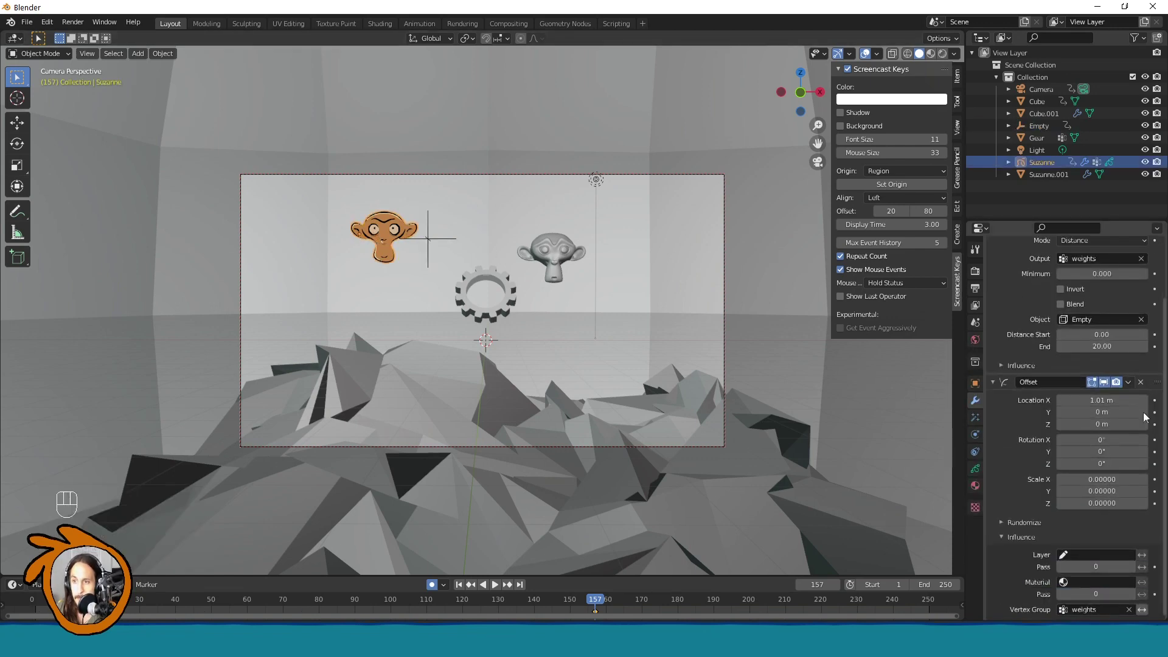
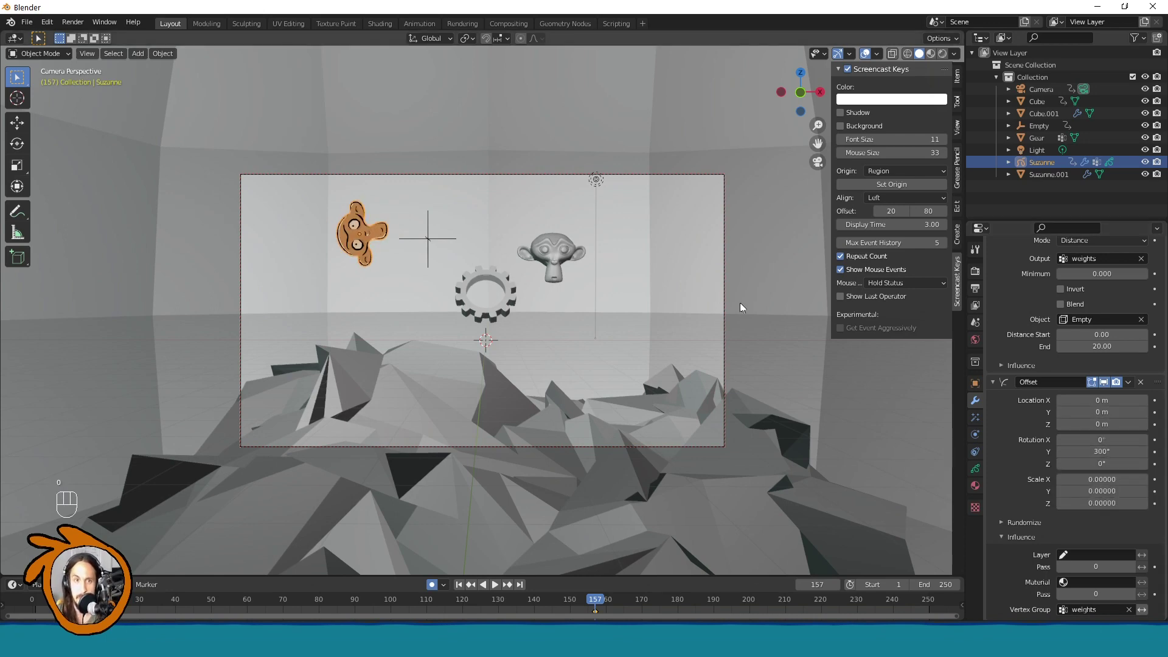
pyautogui.click(440, 238)
pyautogui.press('g')
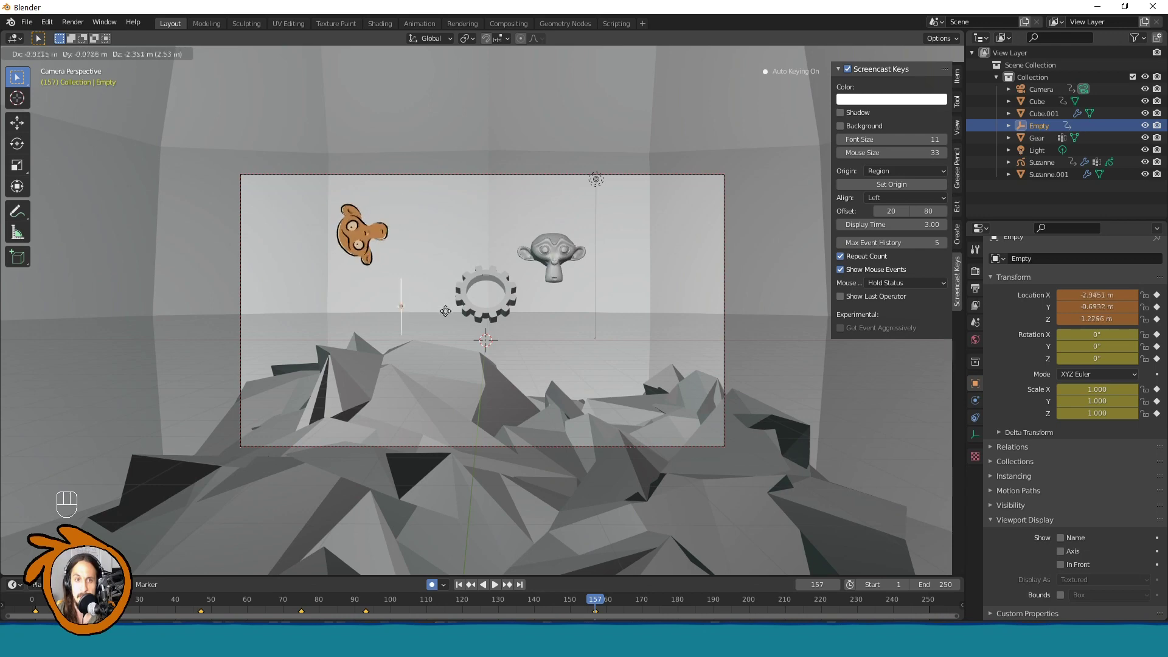
pyautogui.middleClick(418, 239)
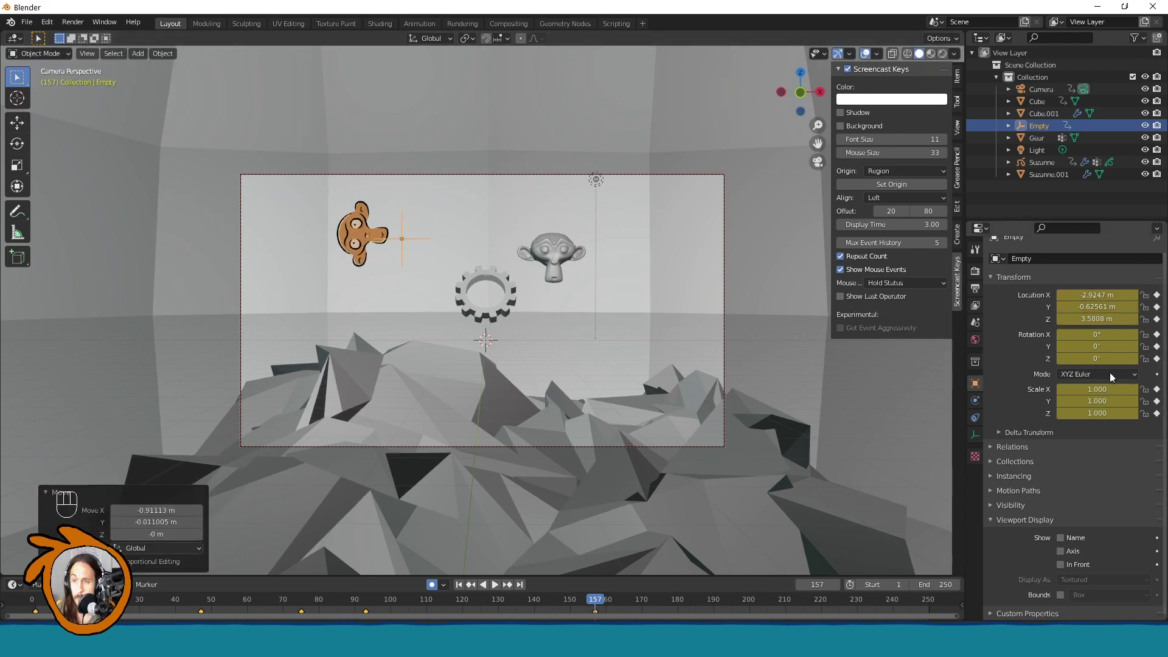
pyautogui.click(358, 240)
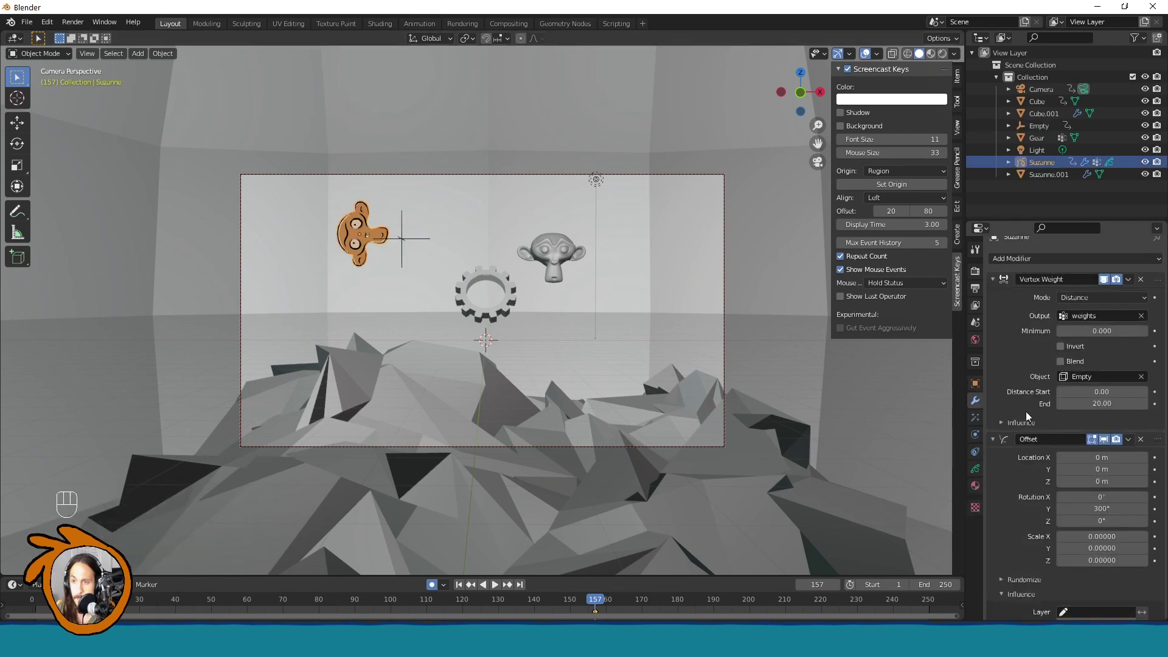
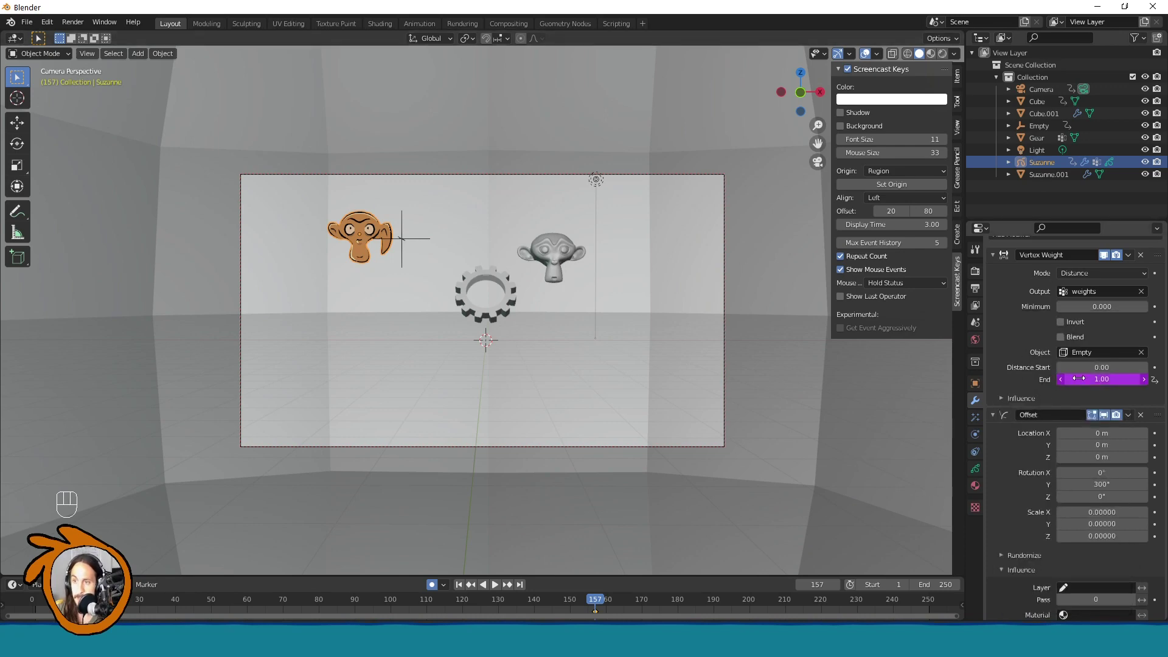
# Step: Resize and move the Empty to test the driven weight End and Offset Y rotation
pyautogui.click(420, 238)
pyautogui.press('s')
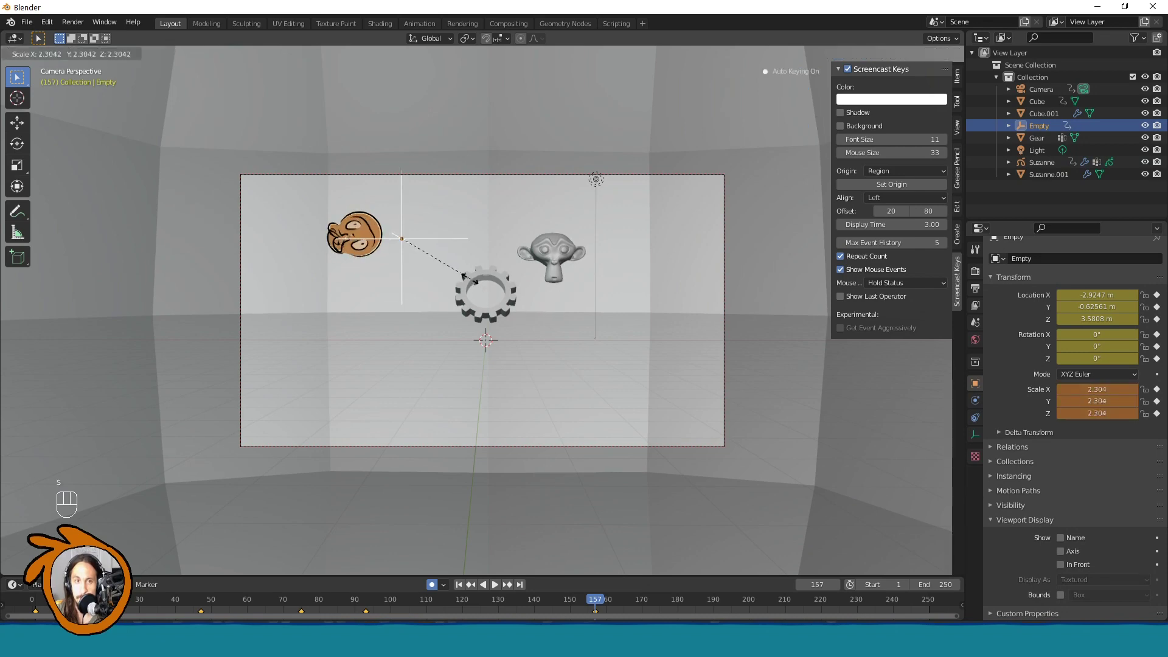
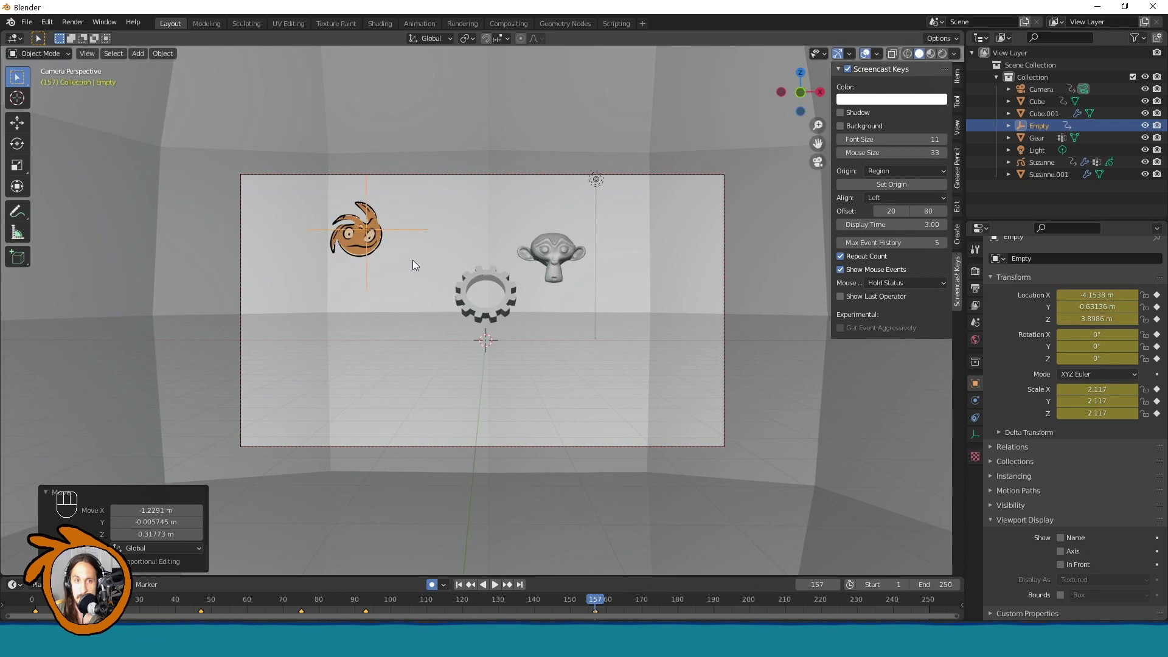
pyautogui.press('s')
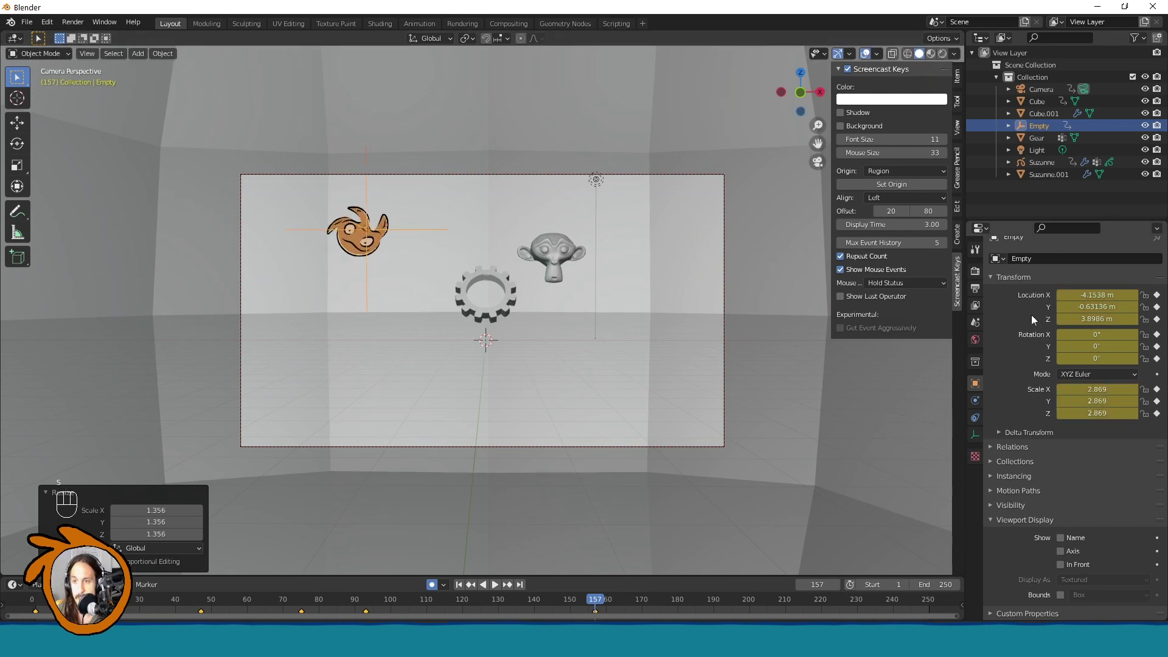
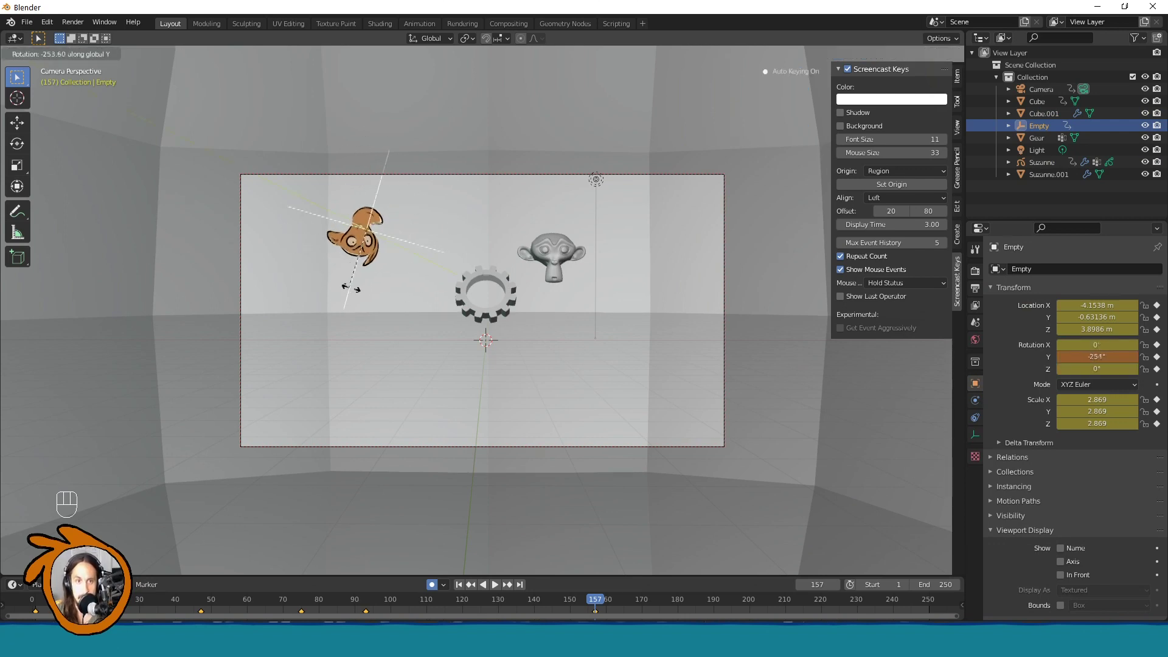
pyautogui.press('g')
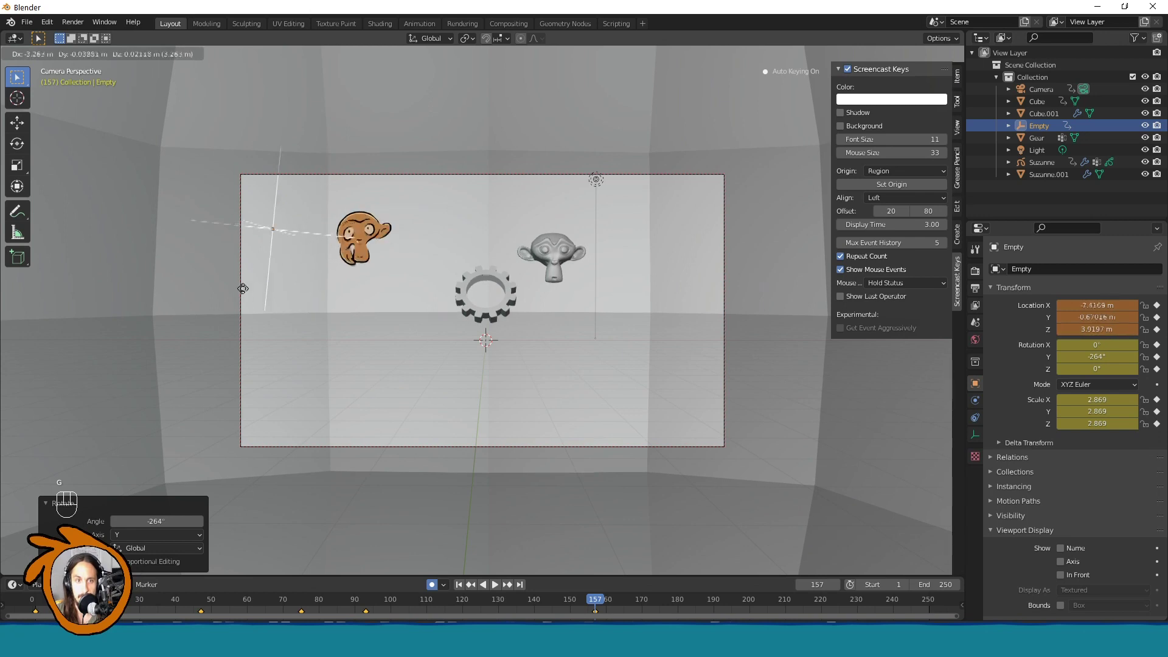
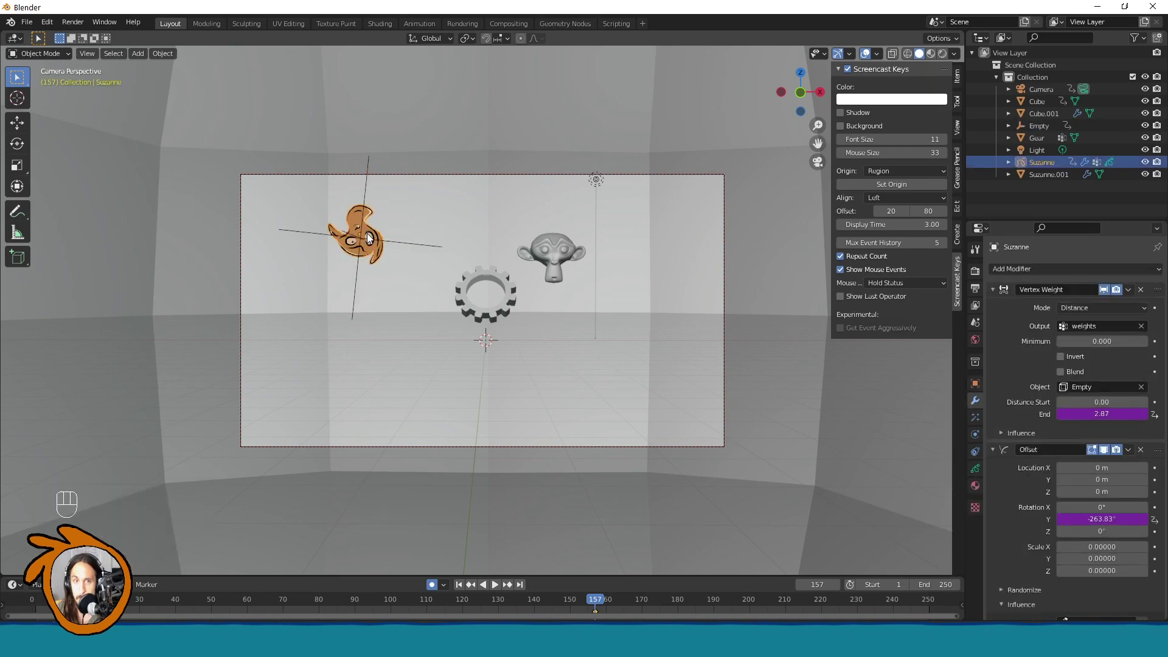
# Step: Add a Noise effect below the Offset on Suzanne with a slightly raised noise scale
pyautogui.click(997, 388)
pyautogui.moveTo(1100, 456); pyautogui.dragTo(1120, 412)
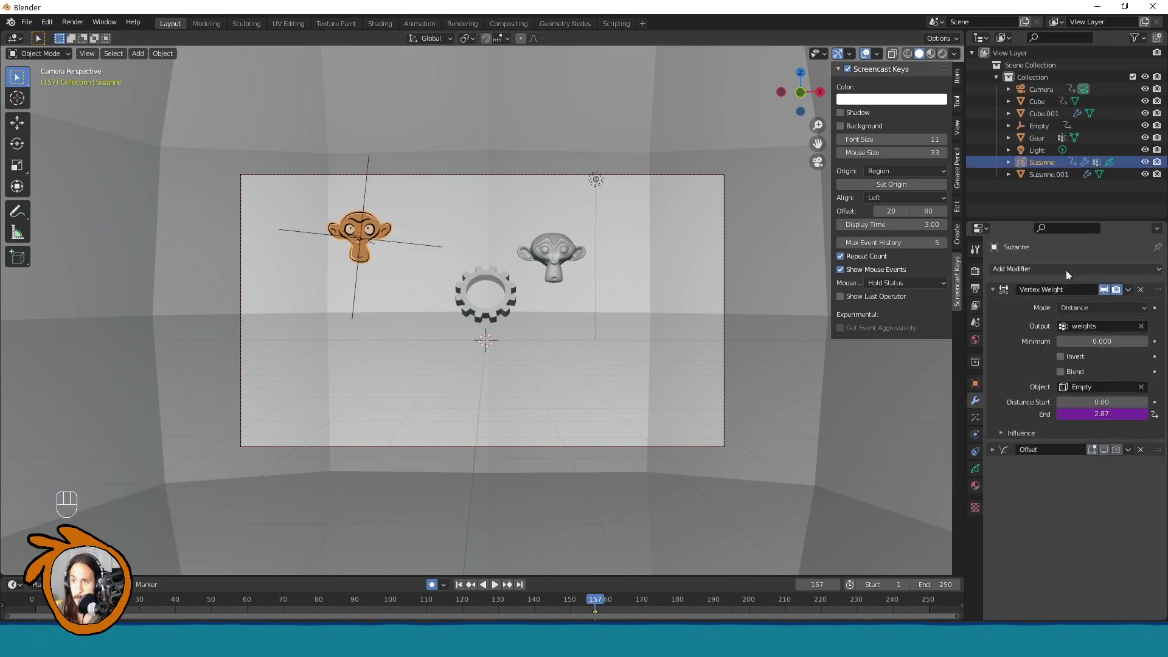
pyautogui.moveTo(1065, 270); pyautogui.dragTo(1041, 355)
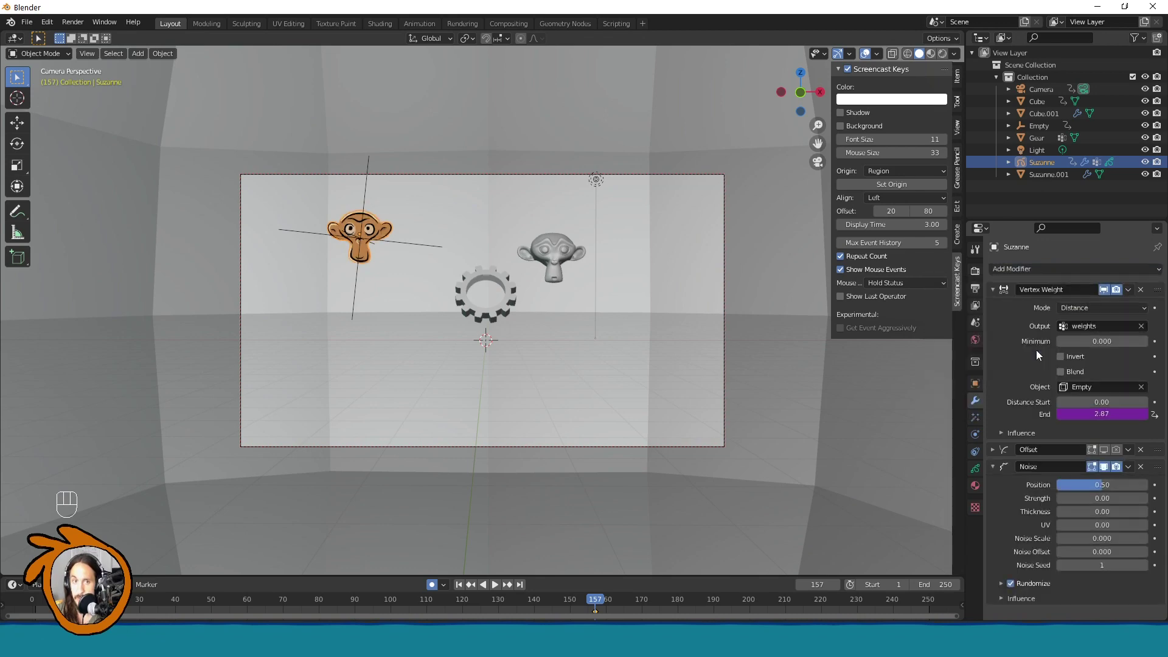
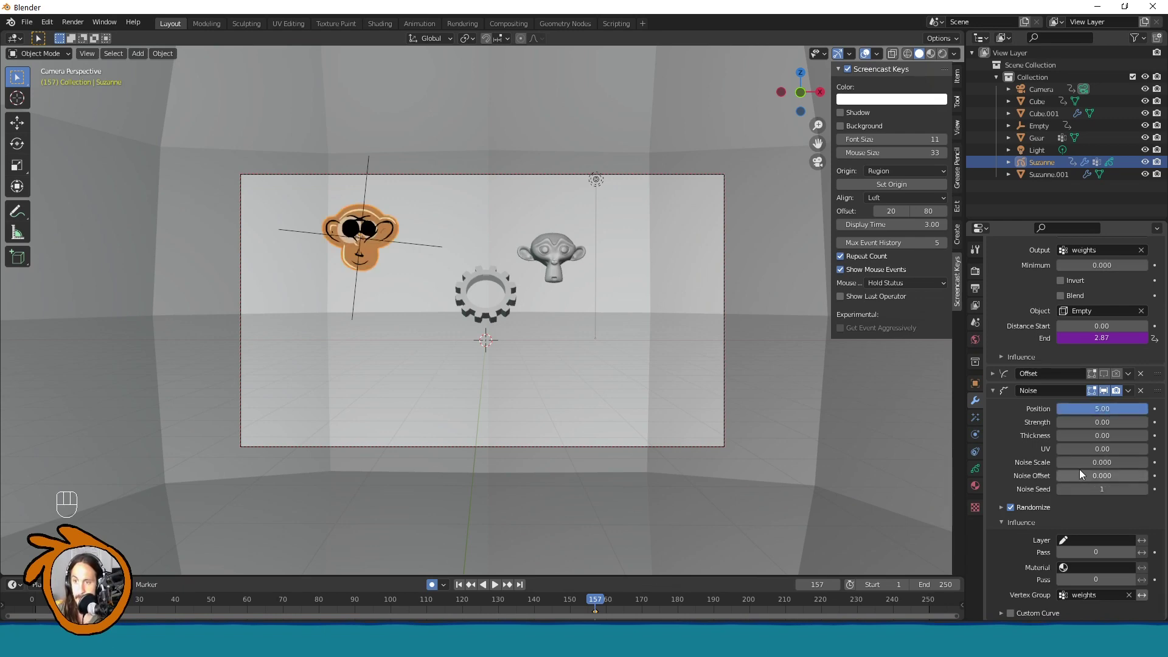
pyautogui.moveTo(1084, 470); pyautogui.dragTo(639, 303)
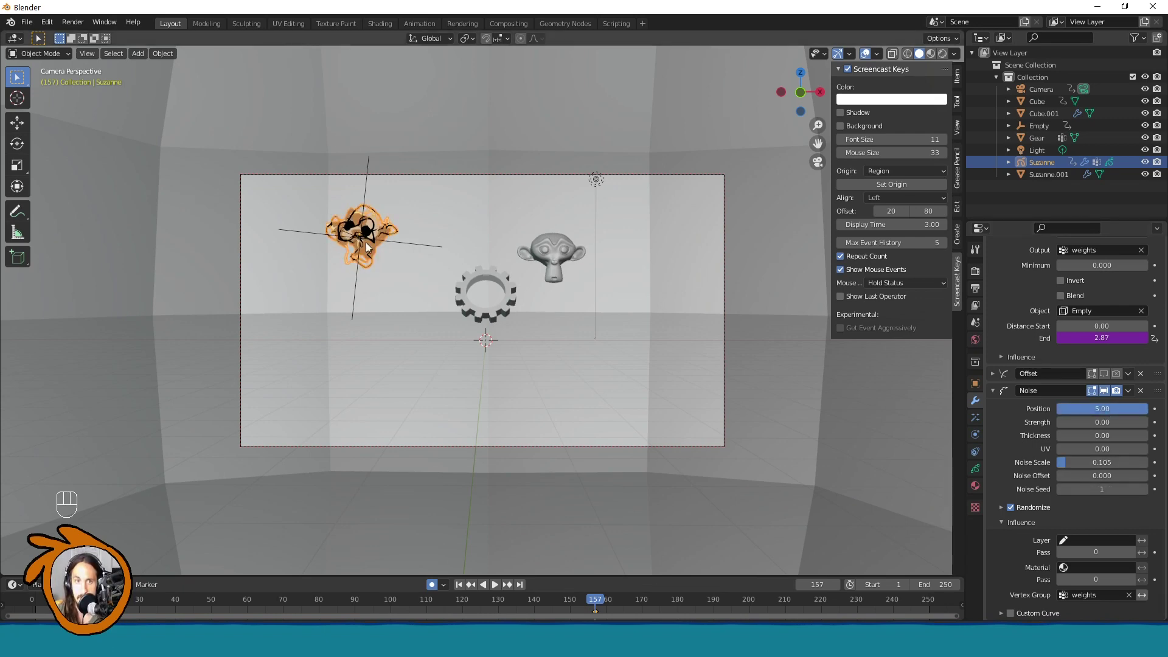
# Step: Scale and move the Empty to about full size to test the noise falloff on Suzanne
pyautogui.click(410, 241)
pyautogui.press('s')
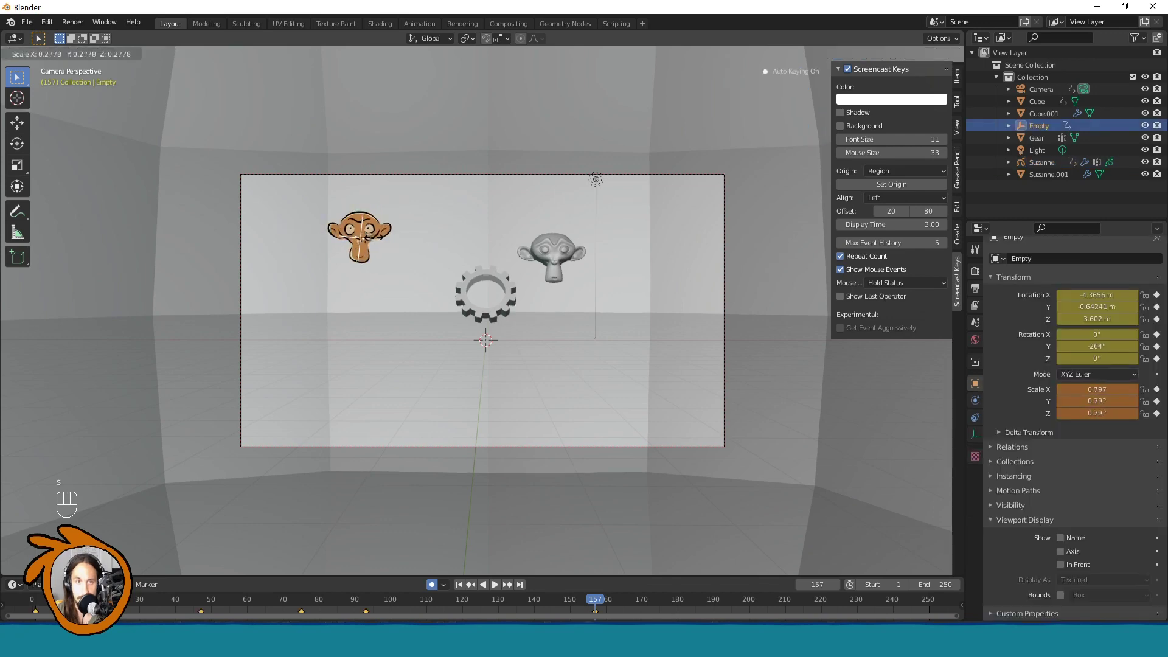
pyautogui.press('g')
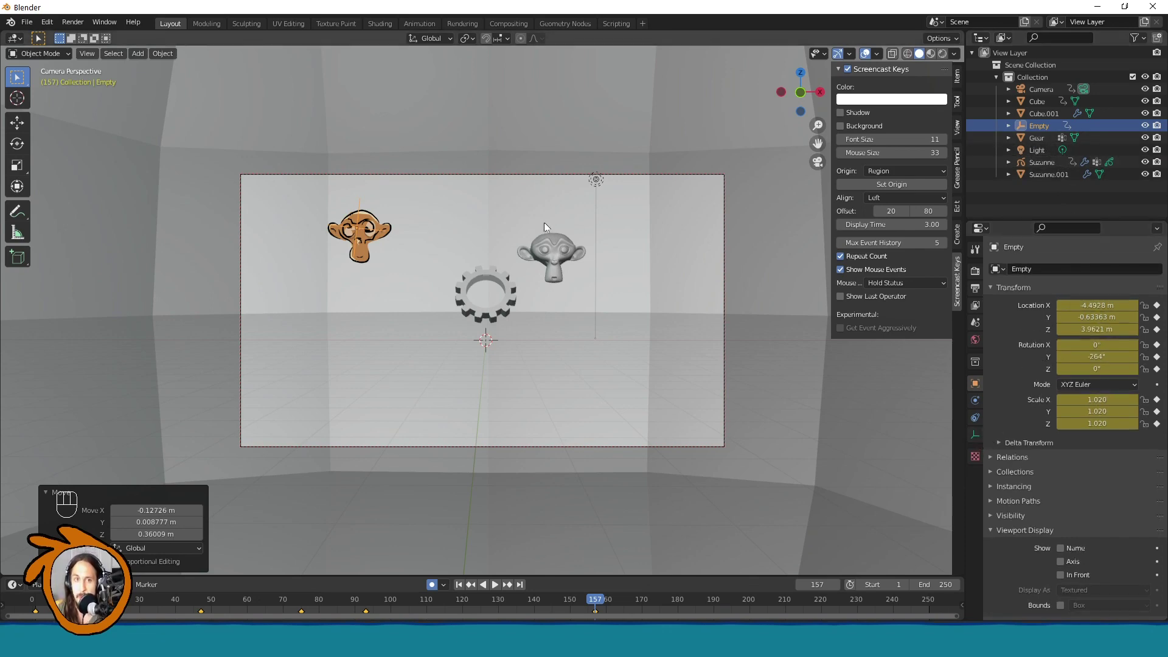
pyautogui.click(375, 249)
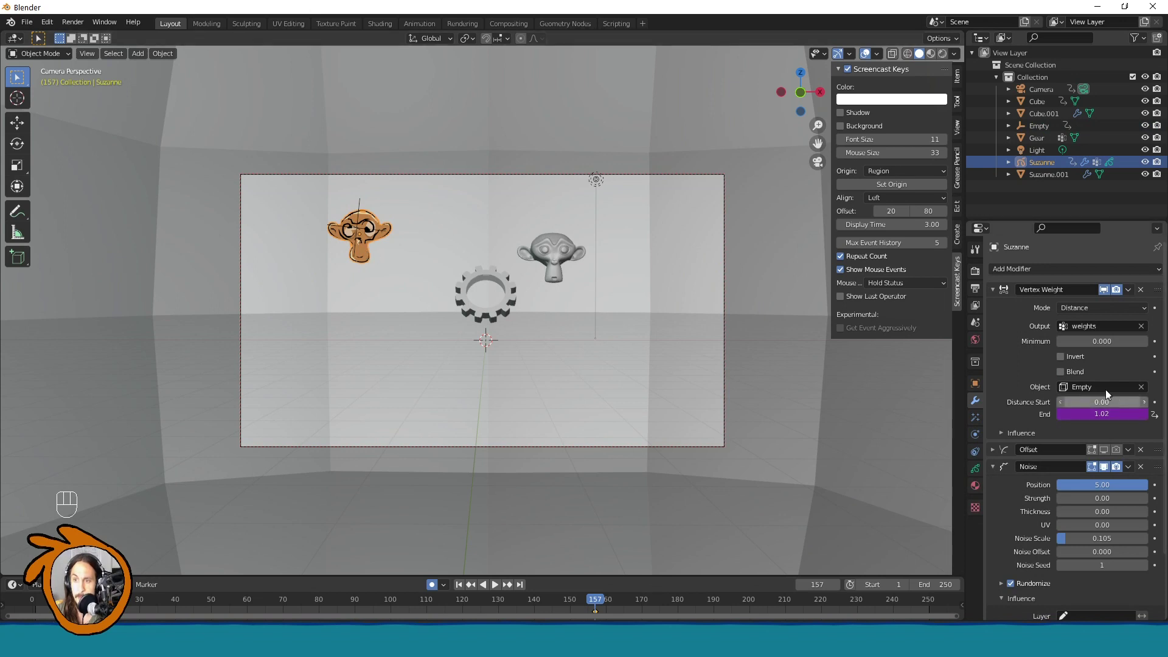
# Step: Adjust the Noise effect settings and add another effect to Suzanne's stack
pyautogui.click(1102, 471)
pyautogui.click(1001, 472)
pyautogui.moveTo(1062, 272); pyautogui.dragTo(975, 494)
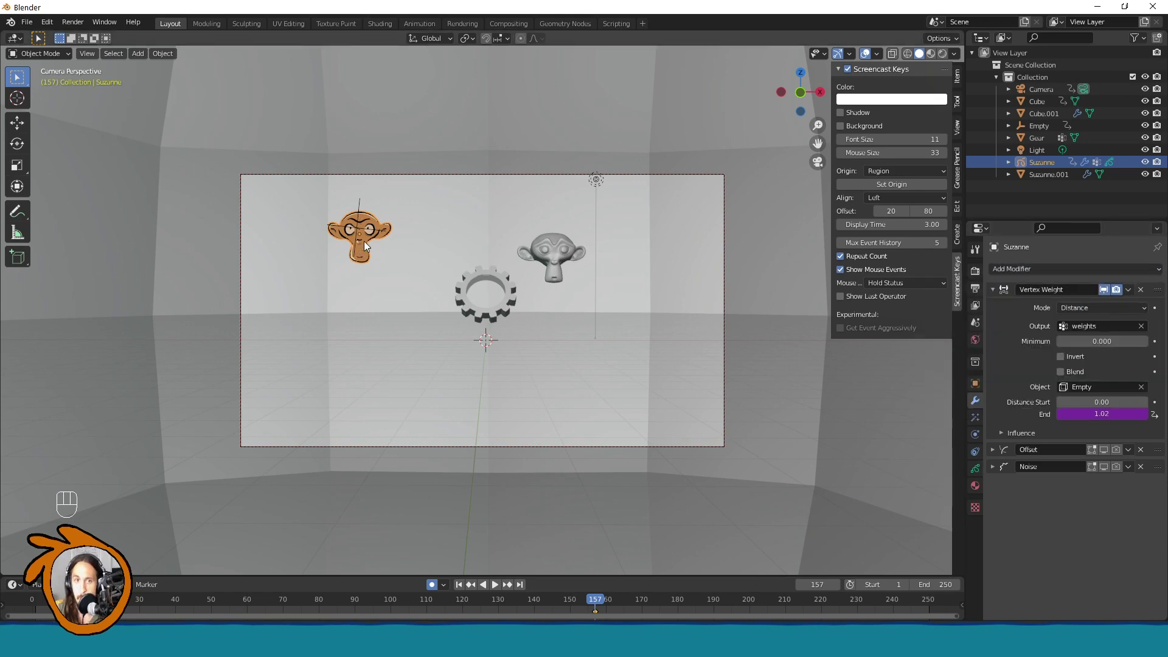
# Step: Delete the weighted monkey head and start adding a new grease pencil object
pyautogui.click(369, 244)
pyautogui.click(365, 246)
pyautogui.press('x')
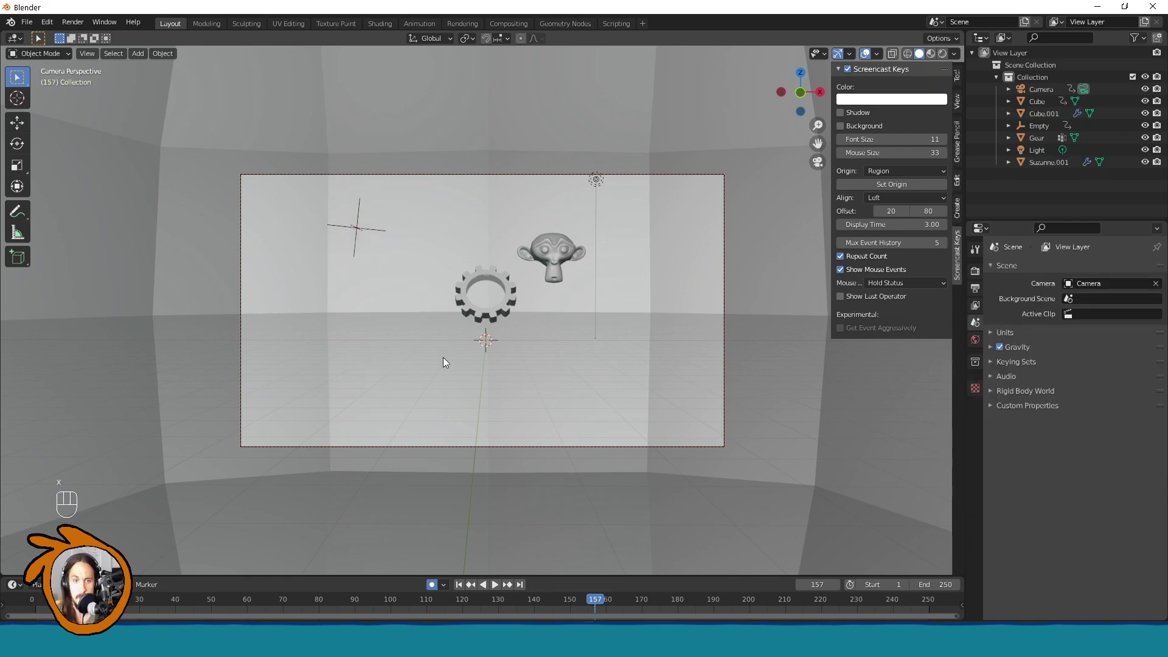
pyautogui.press('shift+a')
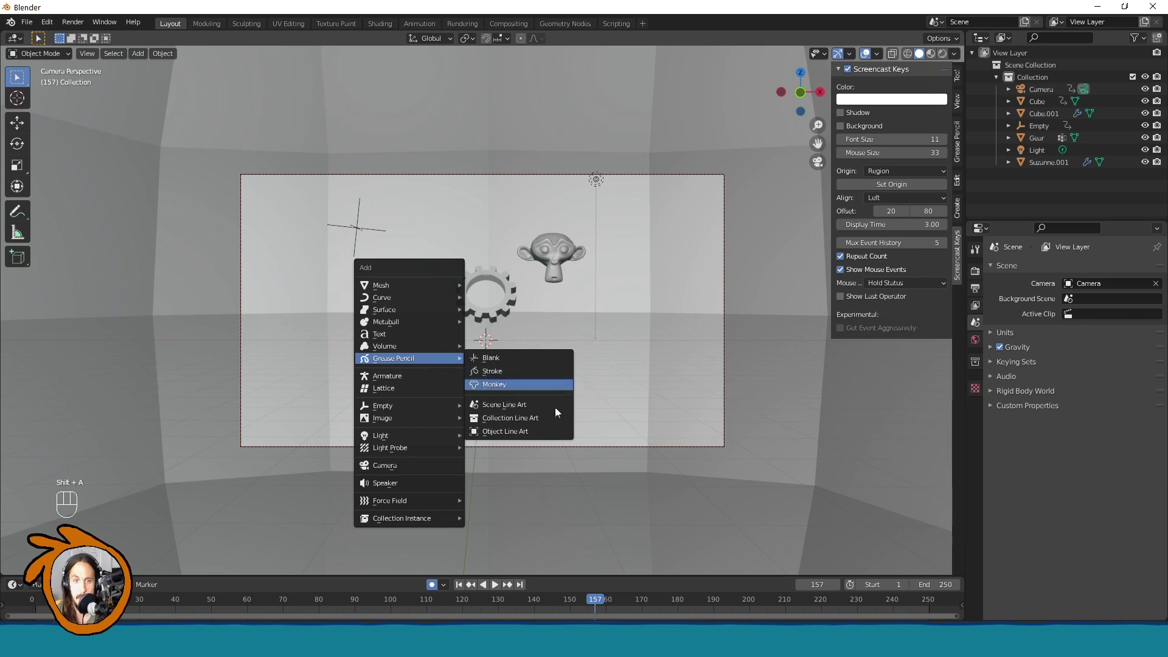
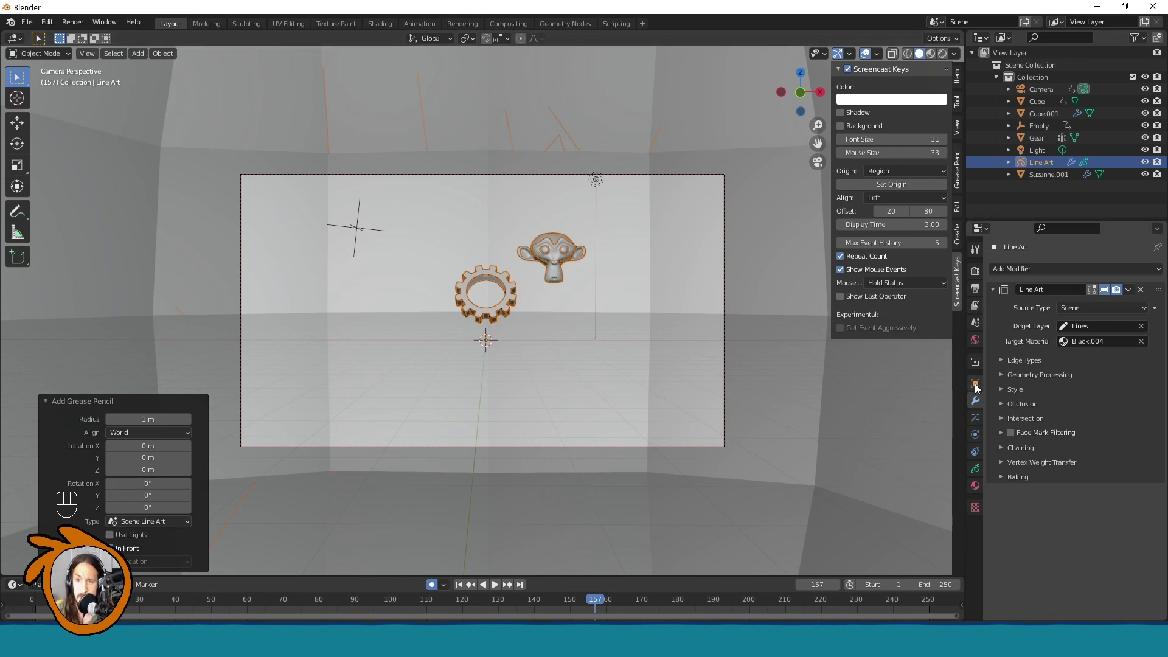
# Step: Enable In Front for the Line Art strokes and check the outlines with overlays toggled
pyautogui.click(979, 388)
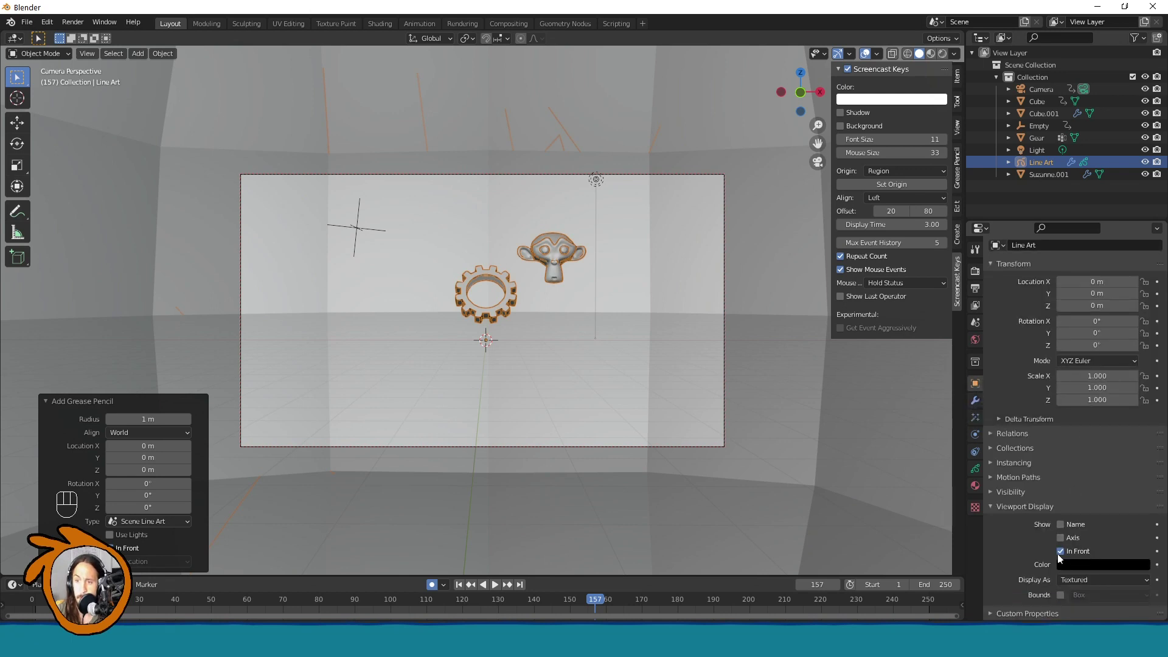
pyautogui.moveTo(1066, 555); pyautogui.dragTo(726, 133)
pyautogui.click(866, 56)
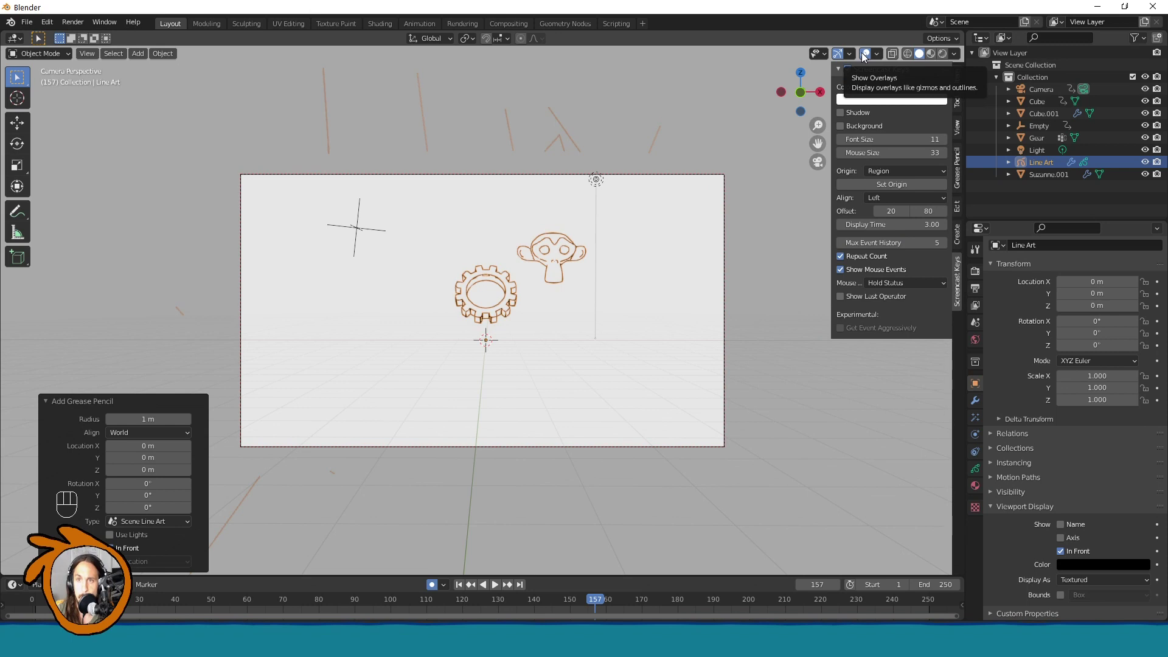
pyautogui.click(867, 57)
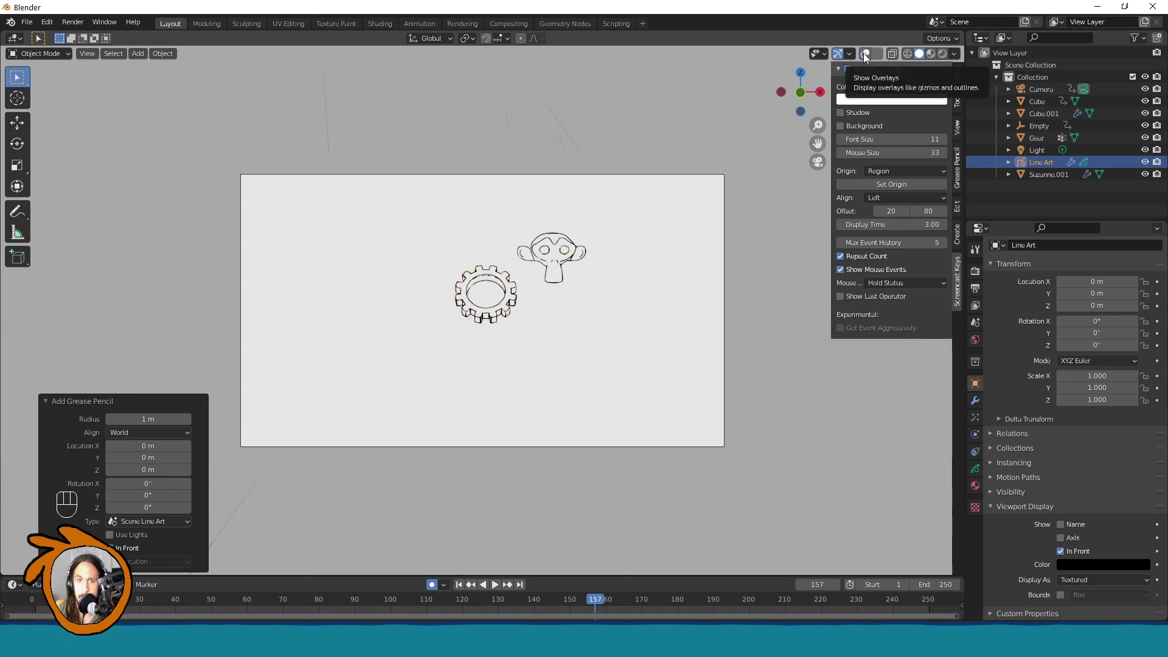
pyautogui.click(868, 56)
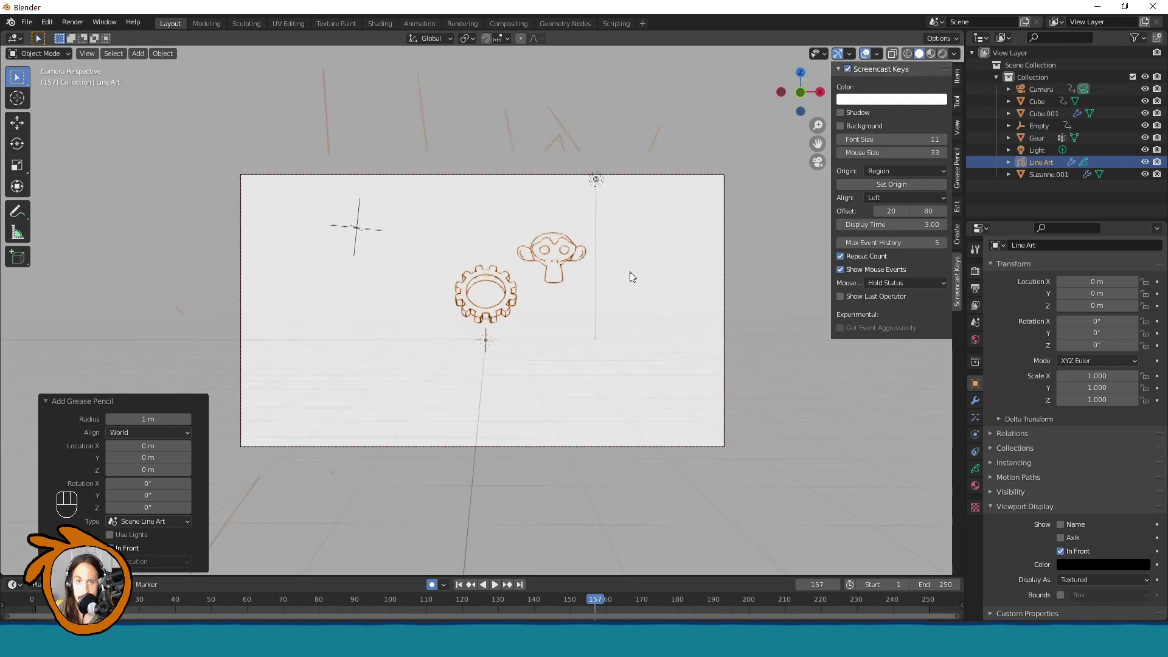
pyautogui.middleClick(609, 312)
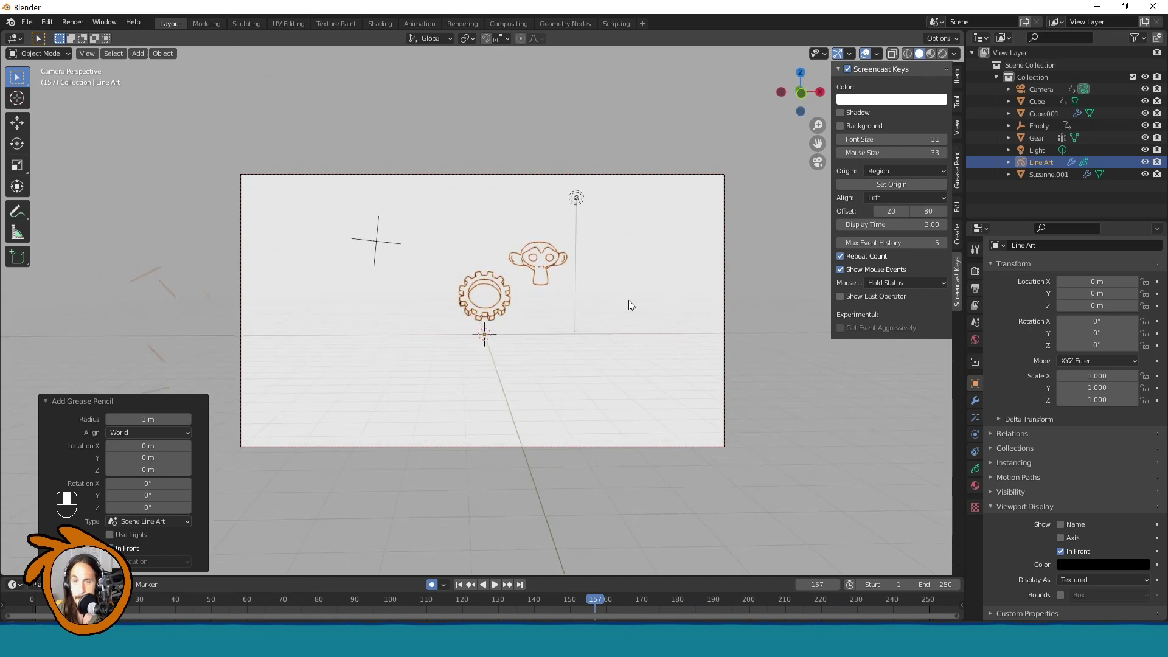
# Step: Switch viewport shading back to shaded surfaces and orbit to look down on the scene
pyautogui.middleClick(628, 302)
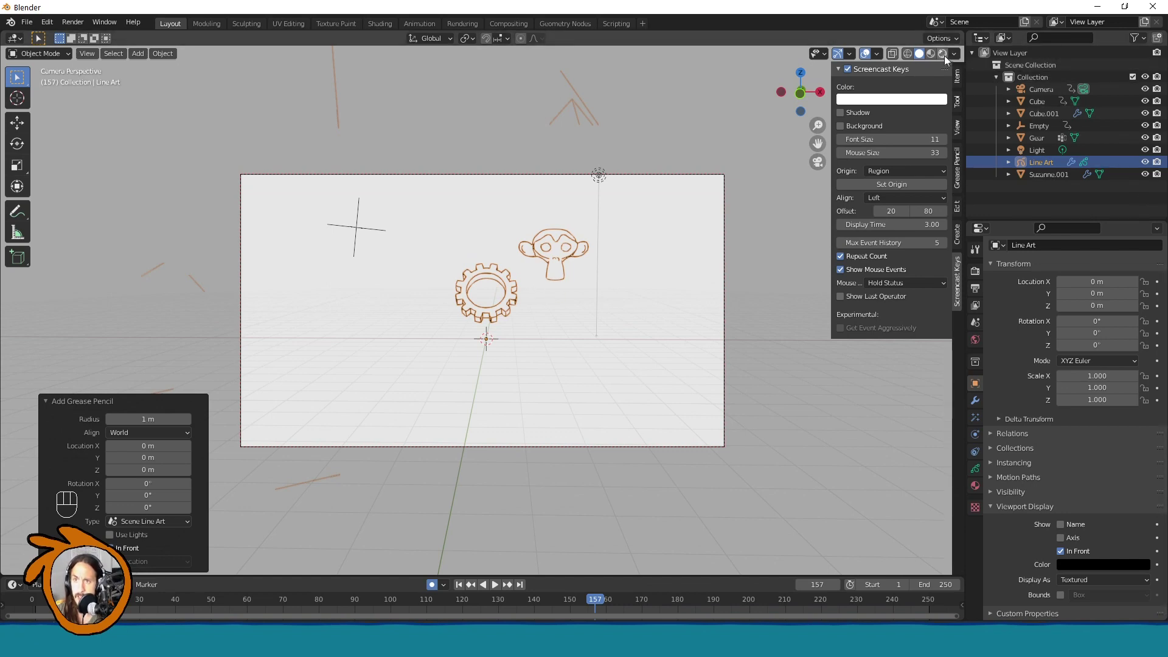
pyautogui.moveTo(963, 58); pyautogui.dragTo(734, 363)
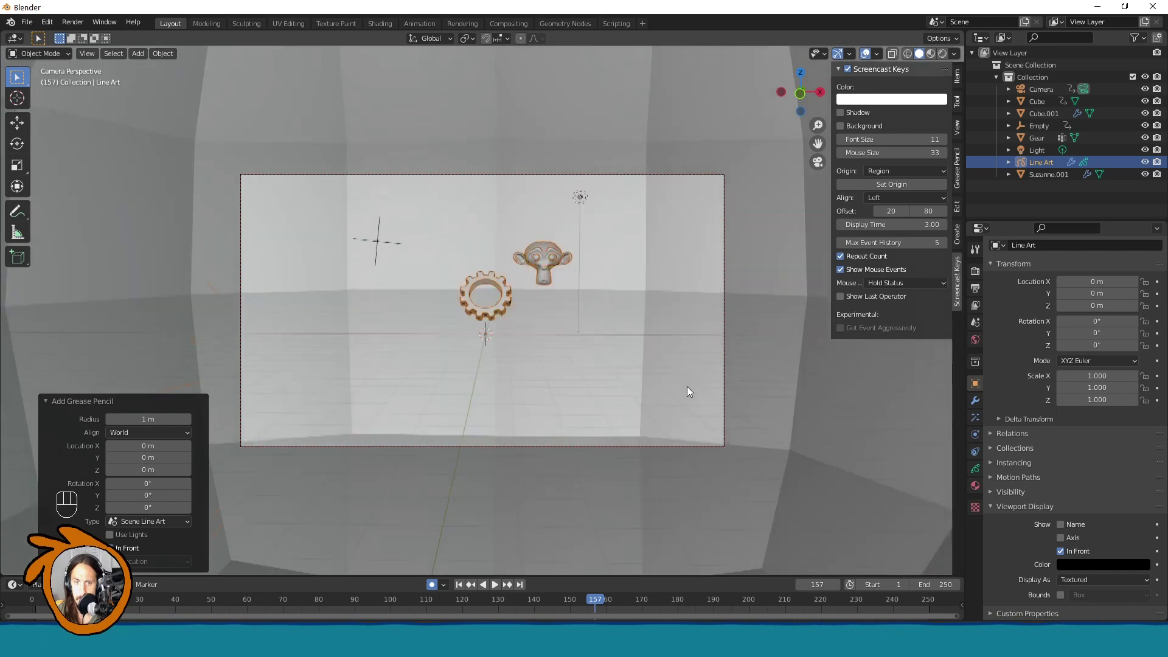
pyautogui.moveTo(664, 434); pyautogui.dragTo(724, 371)
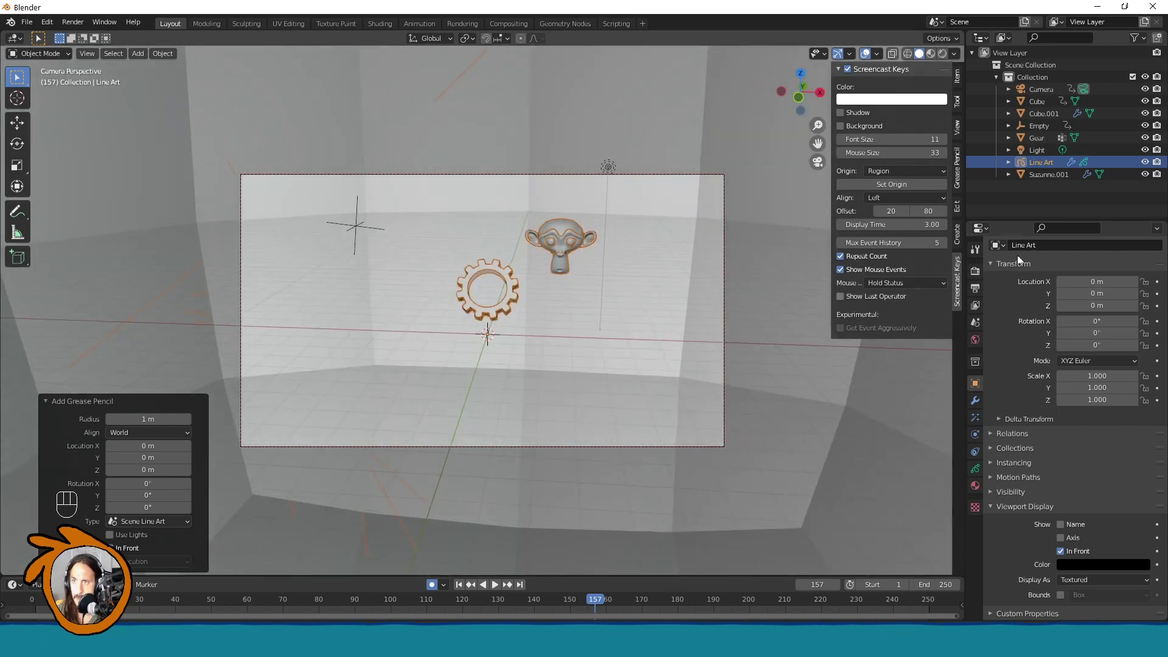
# Step: Add a mesh plane scaled to about 10 as a floor under the gear and monkey
pyautogui.press('shift+a')
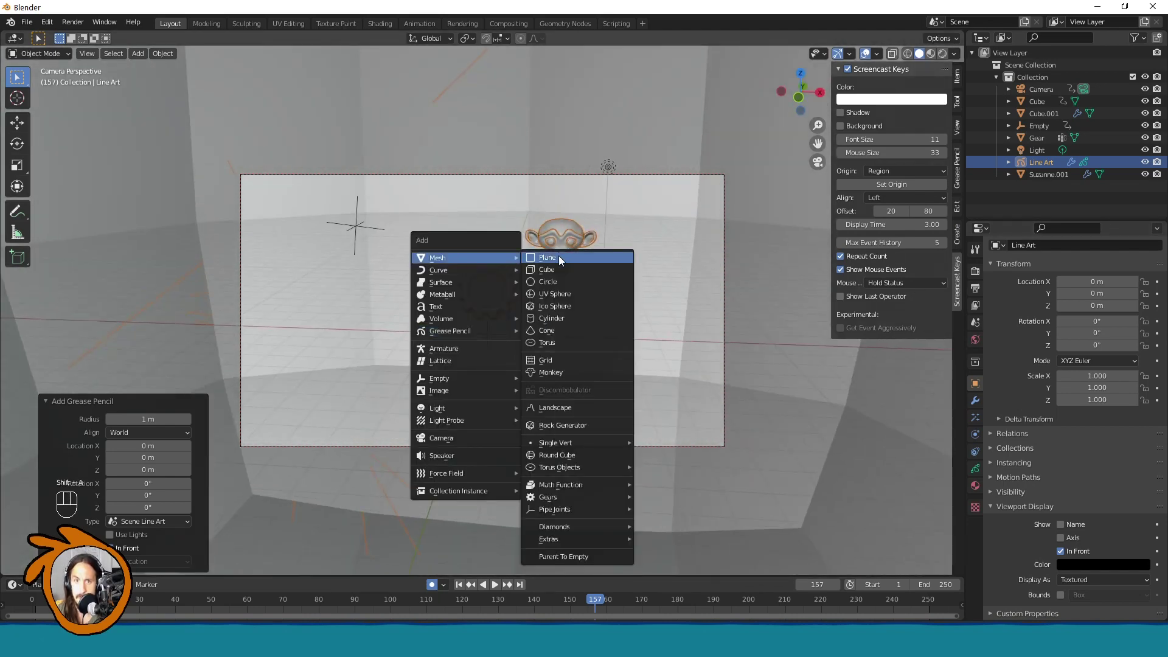
pyautogui.press('s')
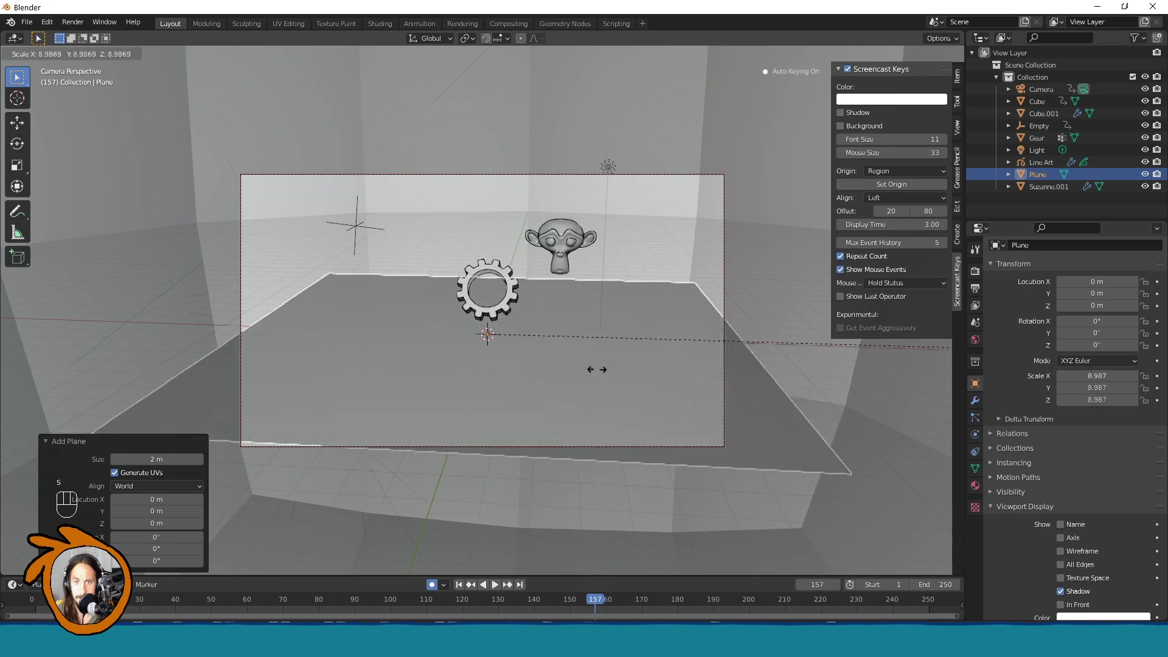
pyautogui.press('F3')
pyautogui.press('Tab')
pyautogui.press('Tab')
pyautogui.press('a')
pyautogui.press('Tab')
# Step: Enter Edit Mode on the plane to subdivide and randomize it into uneven terrain
pyautogui.press('Escape')
pyautogui.press('Tab')
pyautogui.click(562, 331)
pyautogui.click(561, 335)
pyautogui.press('Tab')
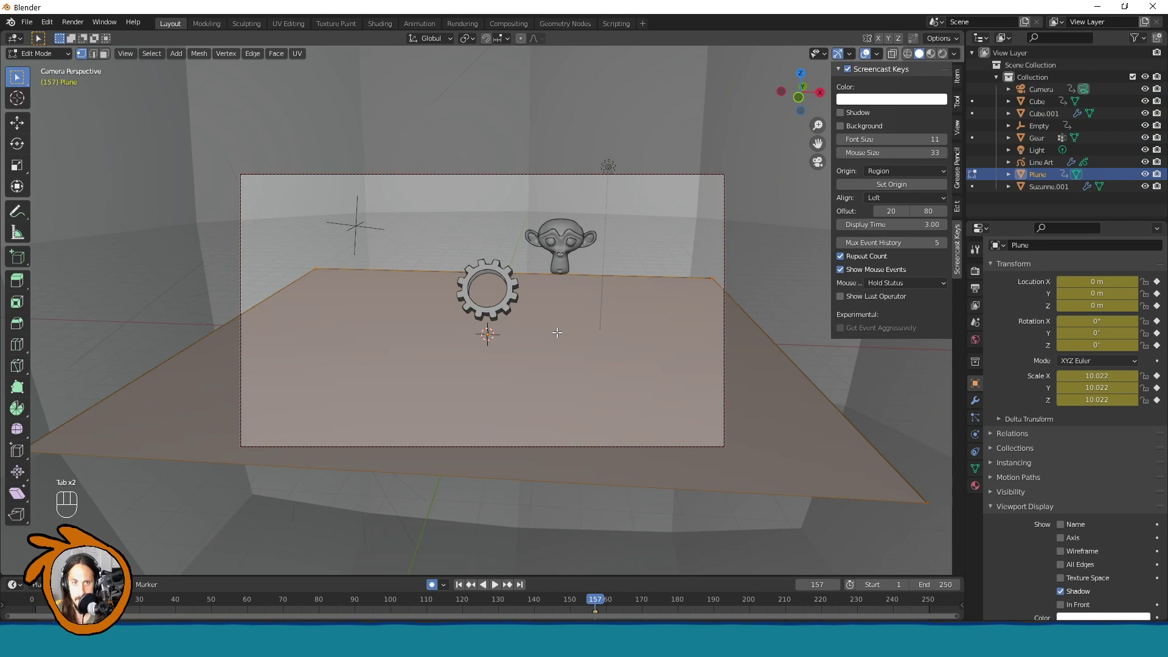
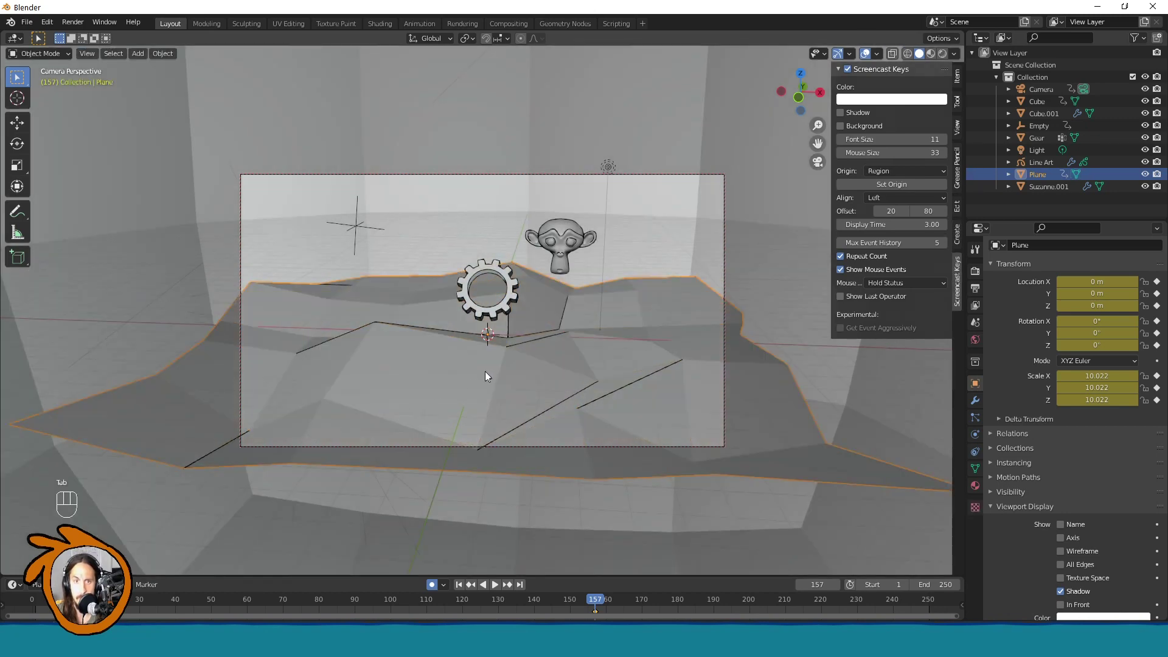
# Step: Switch to flat-lit line-art-only shading and select the Line Art object to check its modifier
pyautogui.click(498, 367)
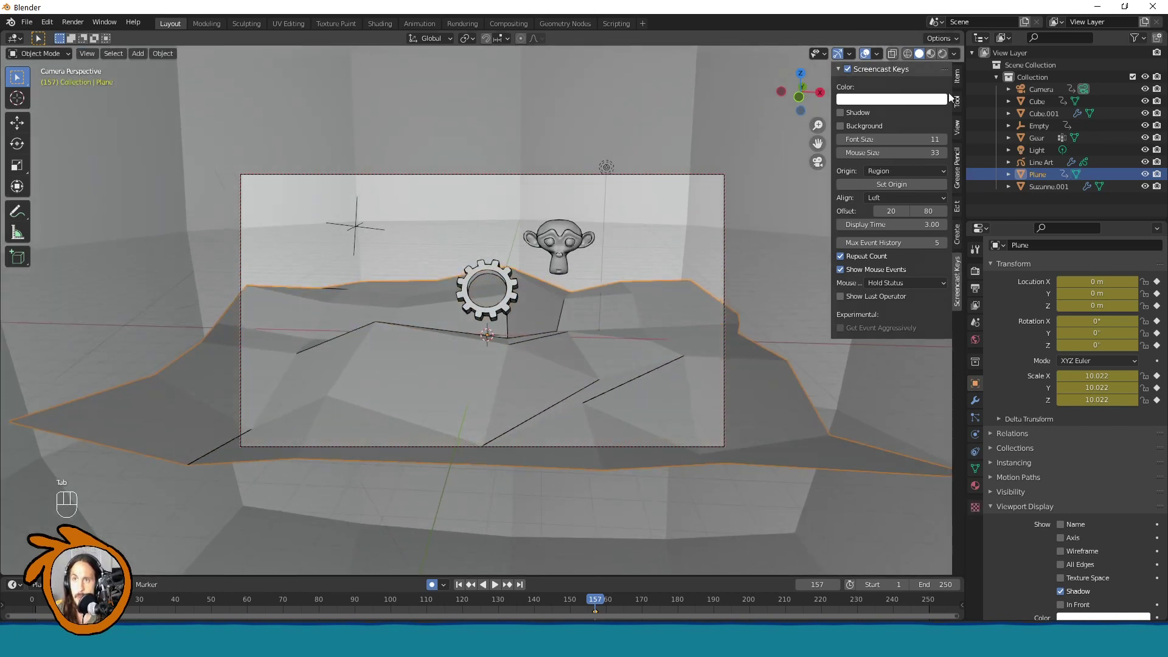
pyautogui.moveTo(960, 57); pyautogui.dragTo(796, 270)
pyautogui.click(743, 191)
pyautogui.click(683, 326)
pyautogui.click(979, 399)
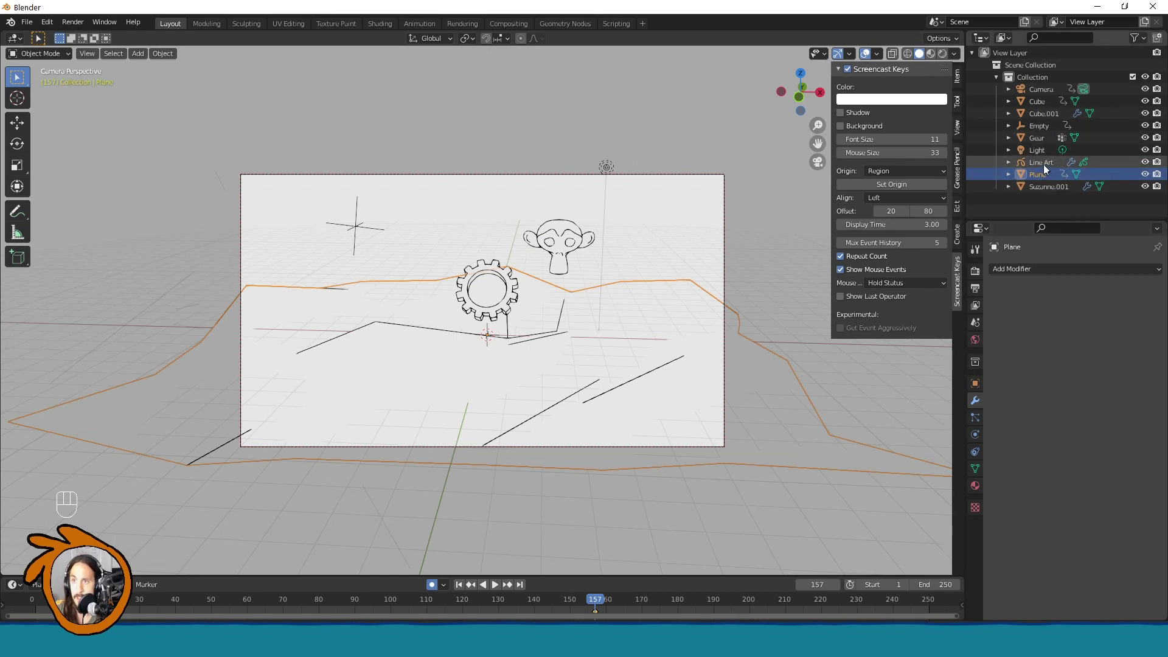
pyautogui.click(1046, 166)
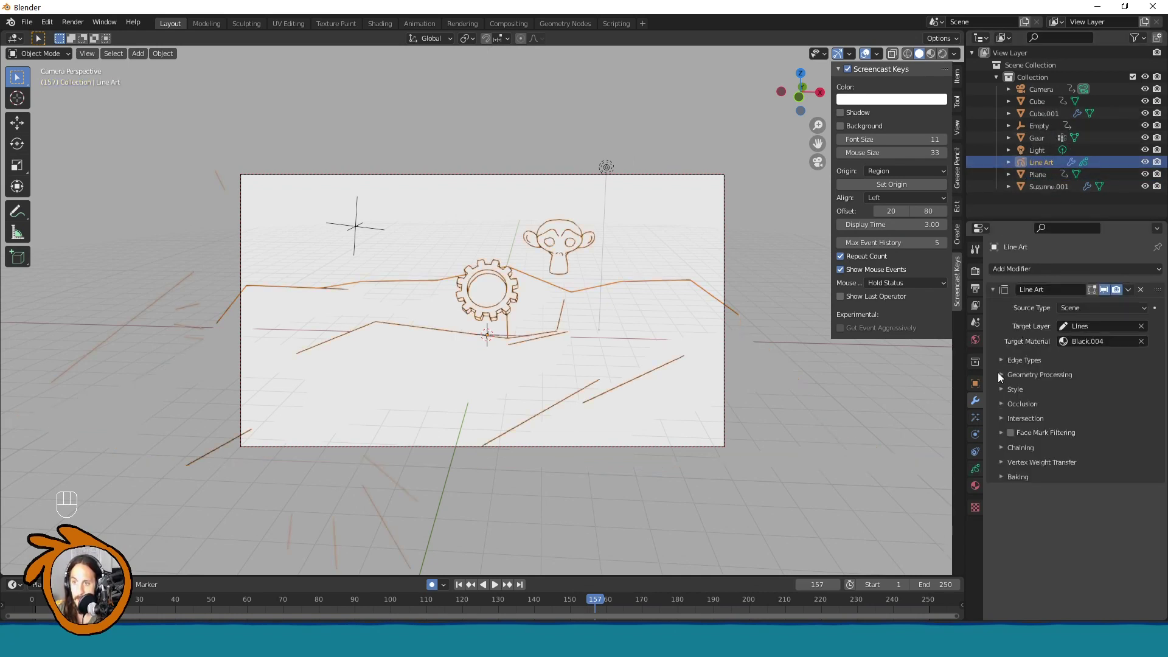
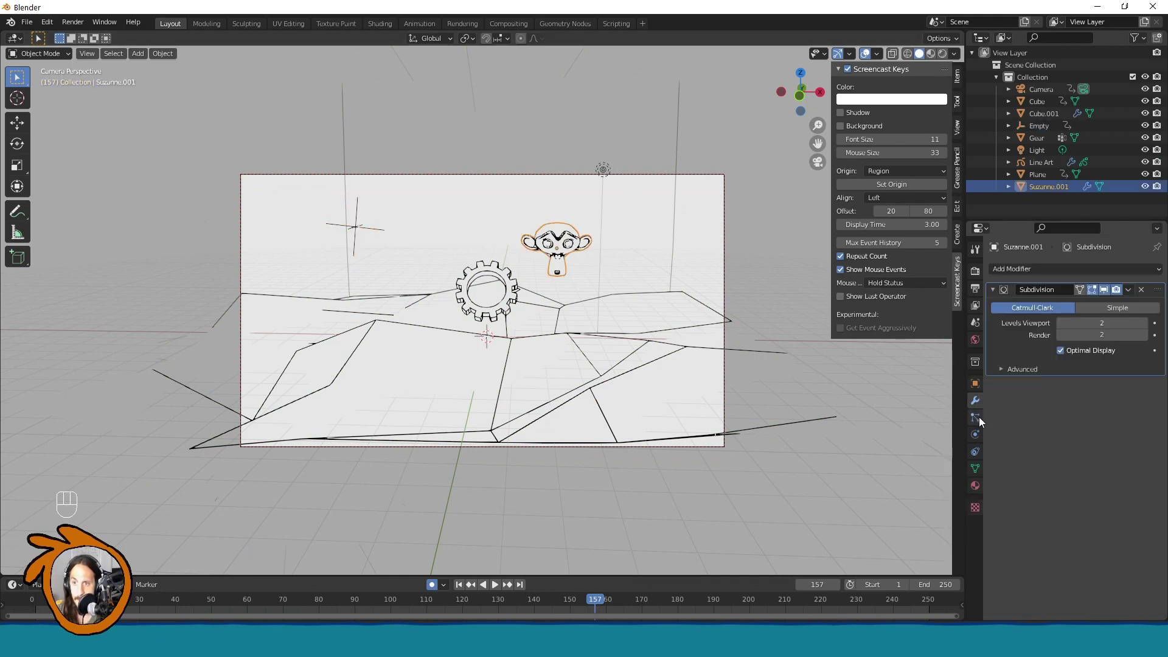
# Step: Add a 'weights' vertex group on the Line Art object and return to its Line Art modifier
pyautogui.click(1037, 164)
pyautogui.click(985, 465)
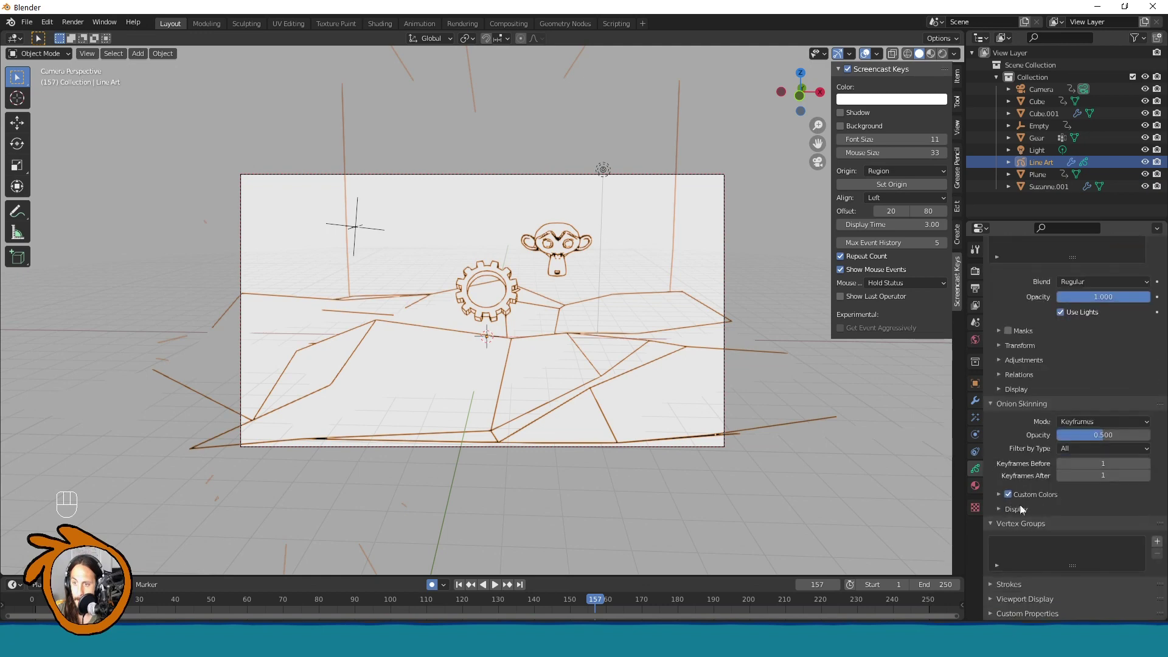
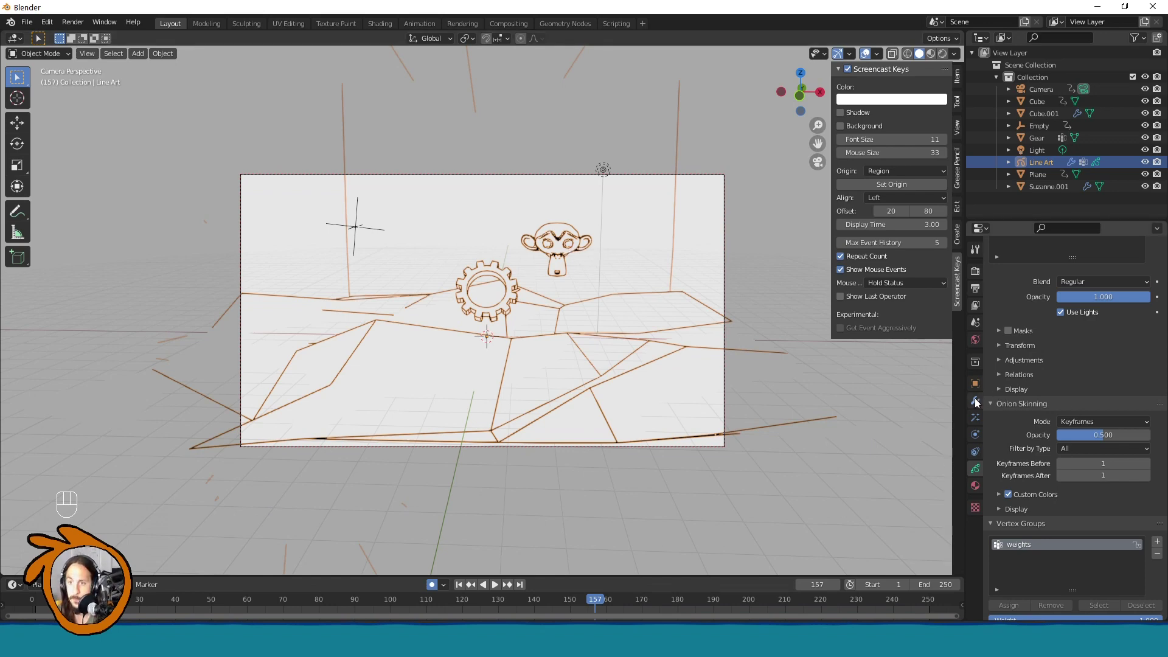
pyautogui.click(981, 403)
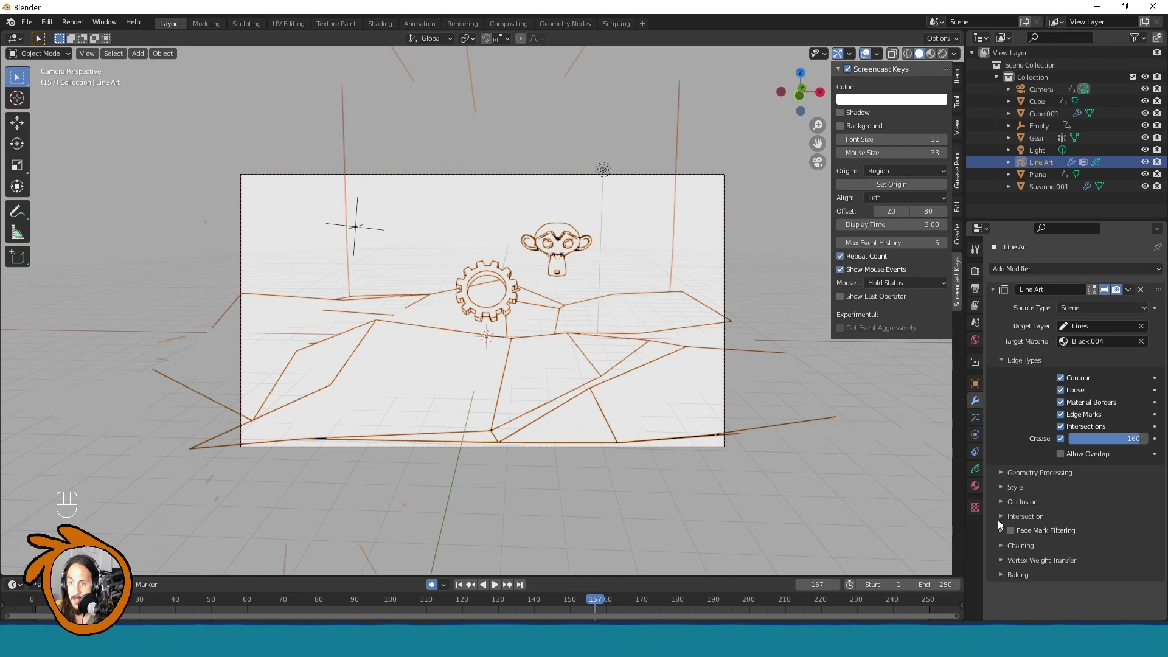
pyautogui.click(1006, 559)
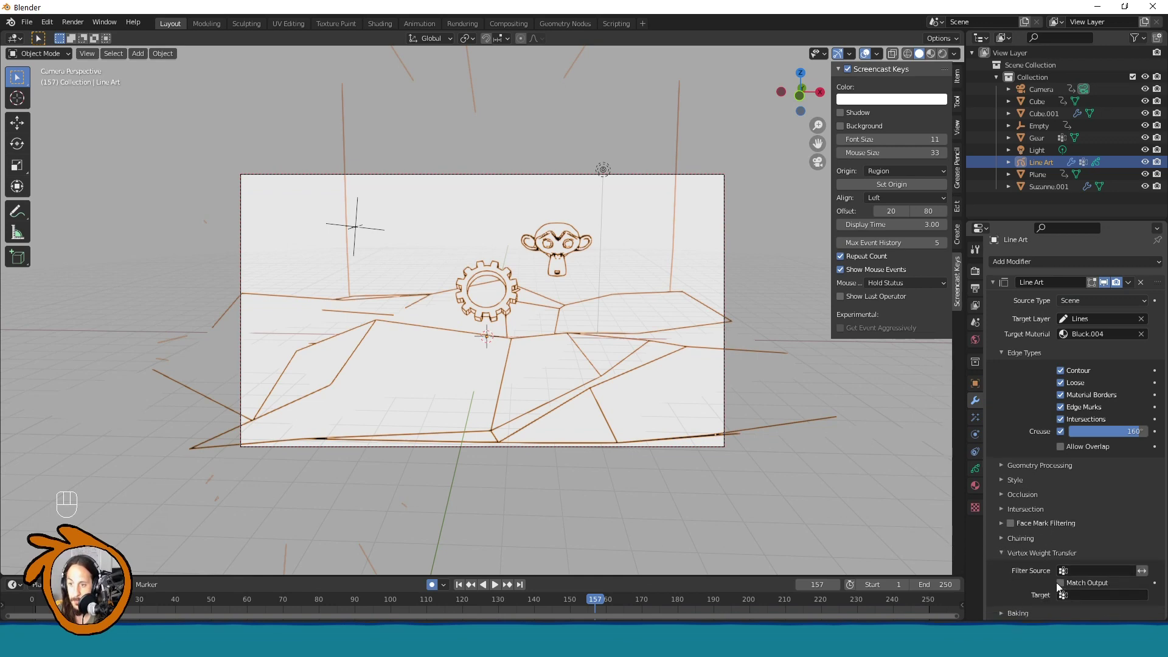
# Step: Set Vertex Weight Transfer to filter by the weights group with Match Output enabled
pyautogui.moveTo(1082, 578); pyautogui.dragTo(1077, 581)
pyautogui.click(1065, 587)
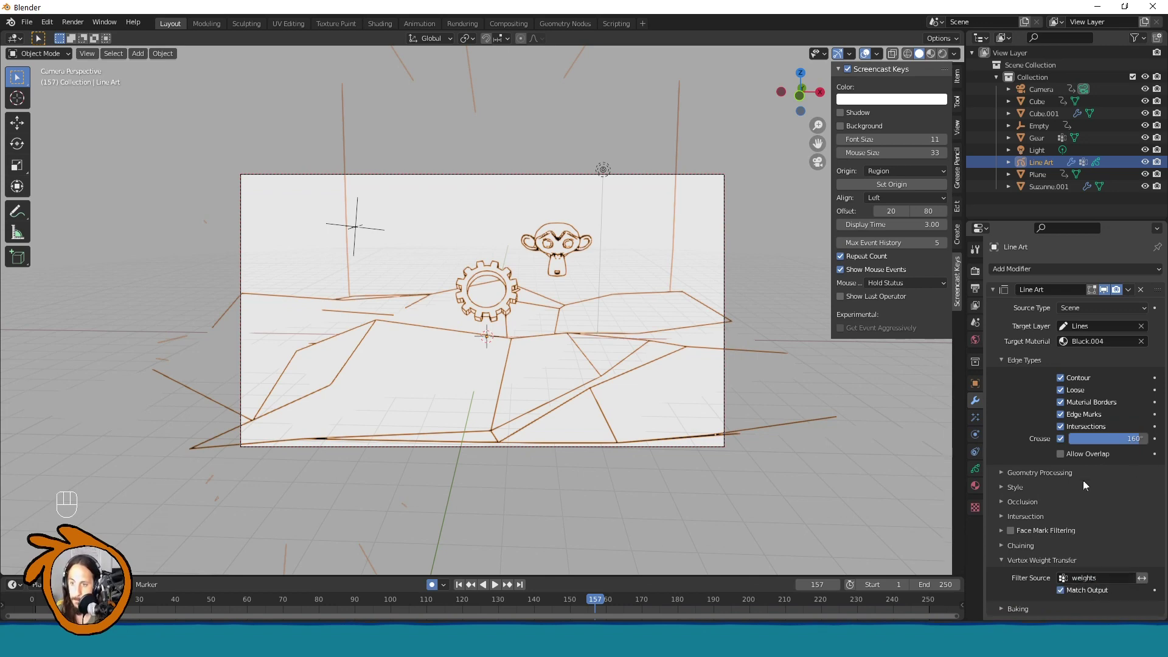
pyautogui.moveTo(1005, 361); pyautogui.dragTo(1005, 337)
pyautogui.click(1011, 261)
pyautogui.click(1013, 273)
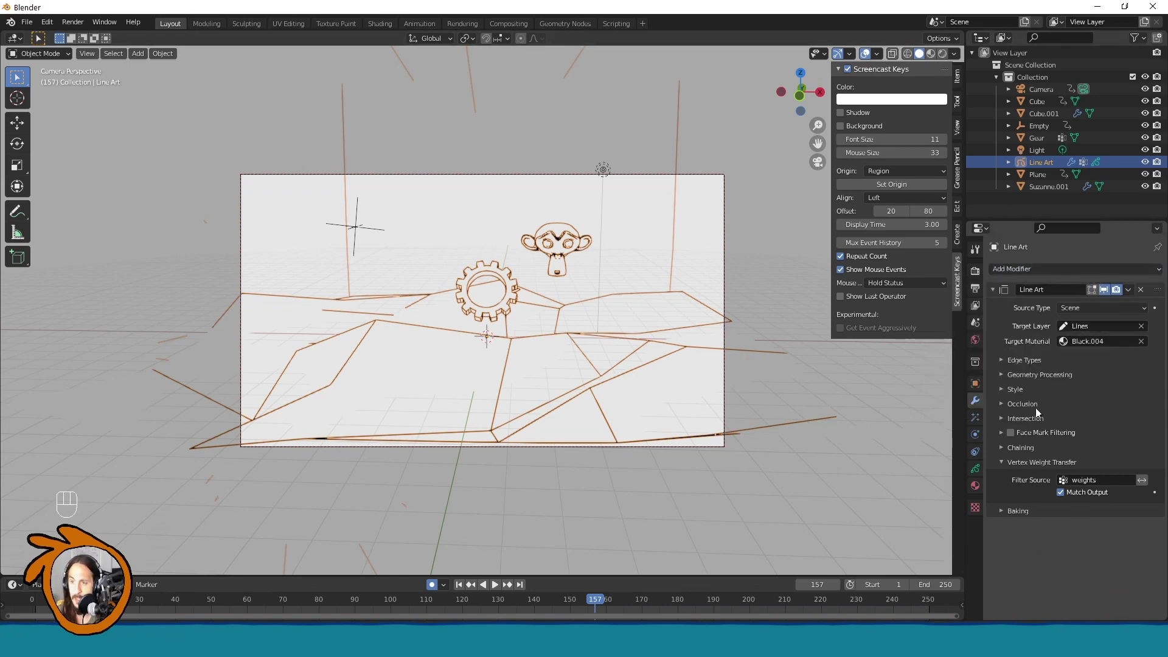
# Step: Add a Vertex Weight modifier in Distance mode writing weights from the Empty, Distance End 1.02
pyautogui.moveTo(1062, 270); pyautogui.dragTo(962, 401)
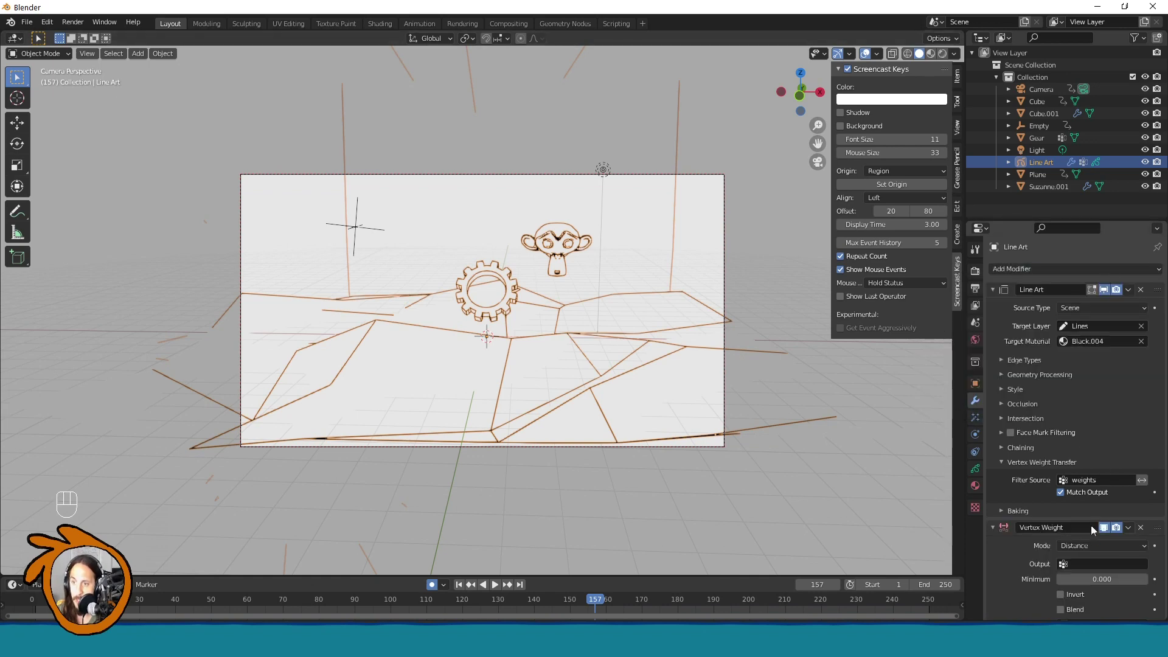
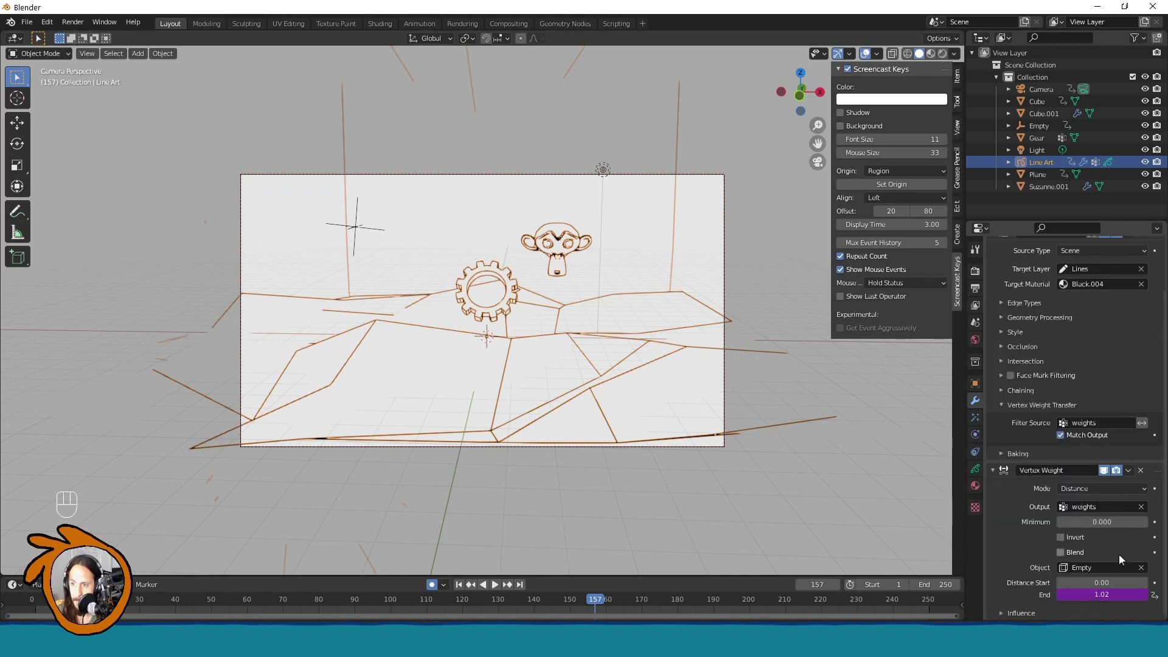
# Step: Add an Offset modifier rotating 360° on Z, limited to the weights vertex group
pyautogui.moveTo(996, 298); pyautogui.dragTo(1009, 355)
pyautogui.moveTo(1026, 277); pyautogui.dragTo(1035, 373)
pyautogui.click(1001, 479)
pyautogui.click(1006, 468)
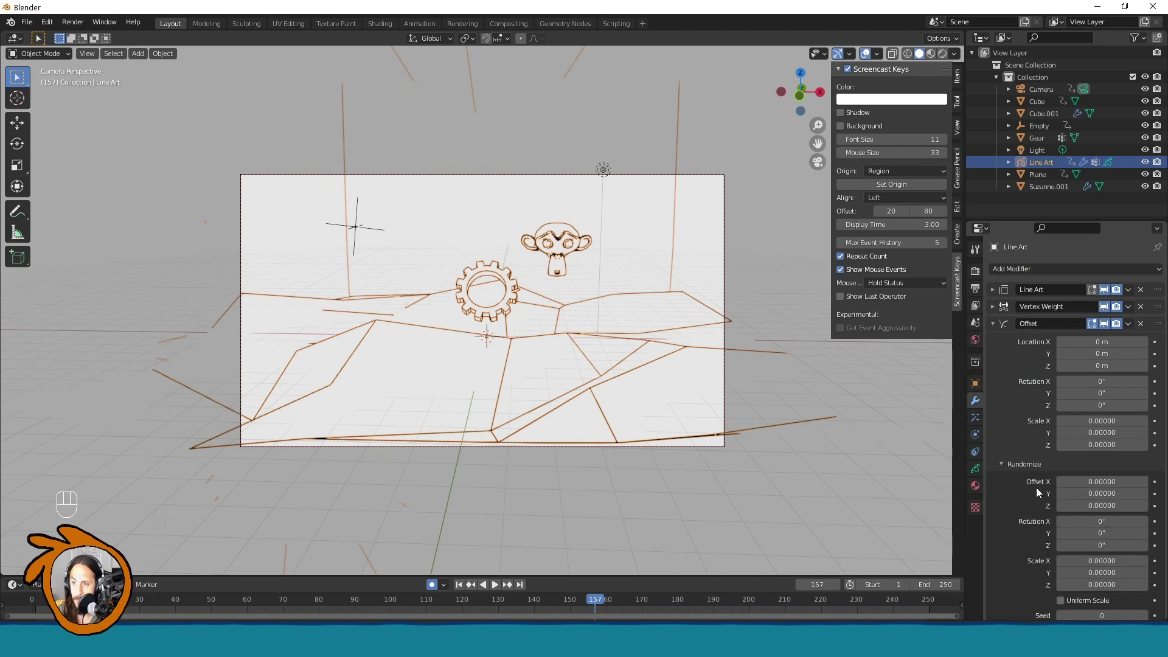
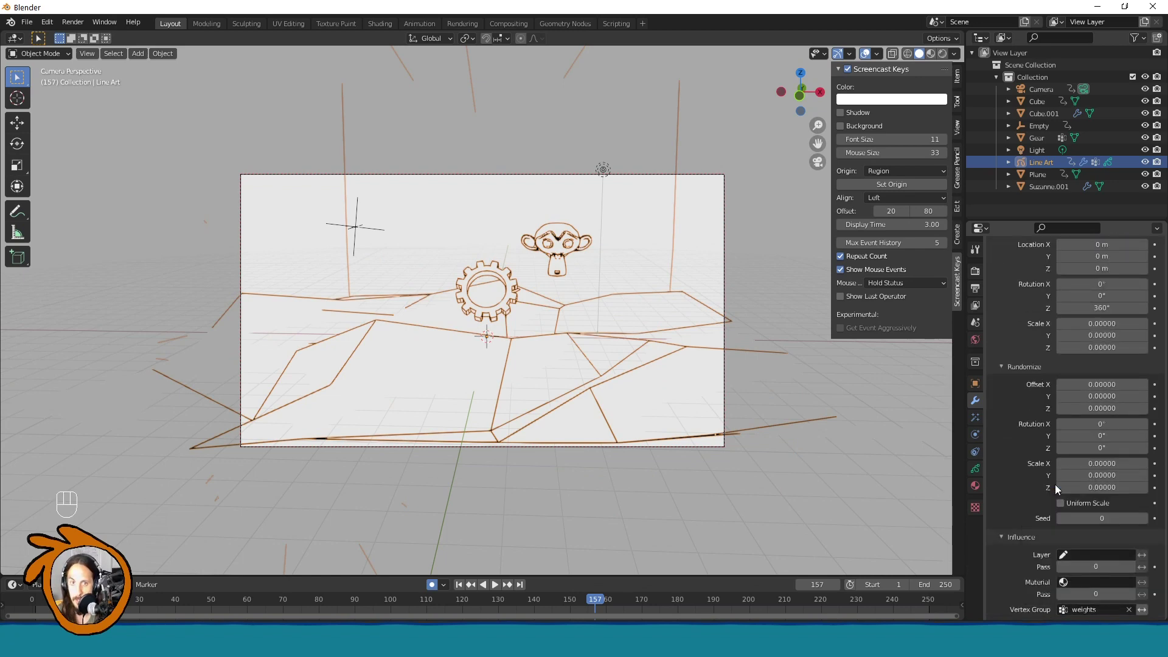
pyautogui.click(387, 235)
# Step: Move the Empty over the gear and scale it to about 5.4 so nearby strokes twist
pyautogui.click(385, 228)
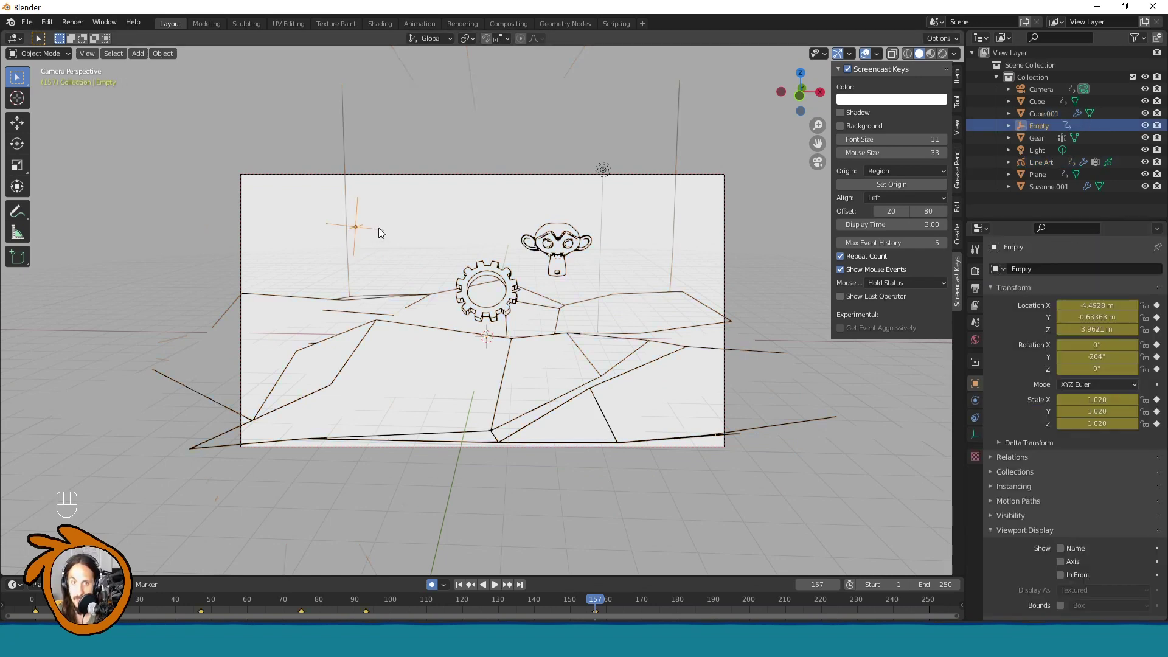
pyautogui.press('g')
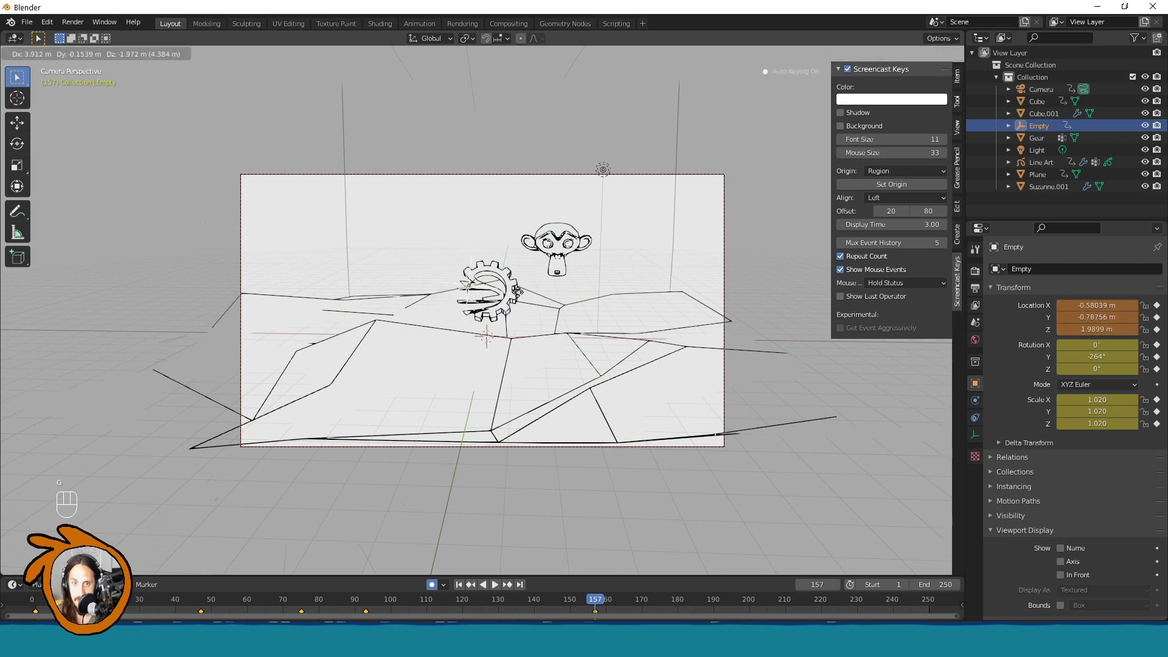
pyautogui.press('s')
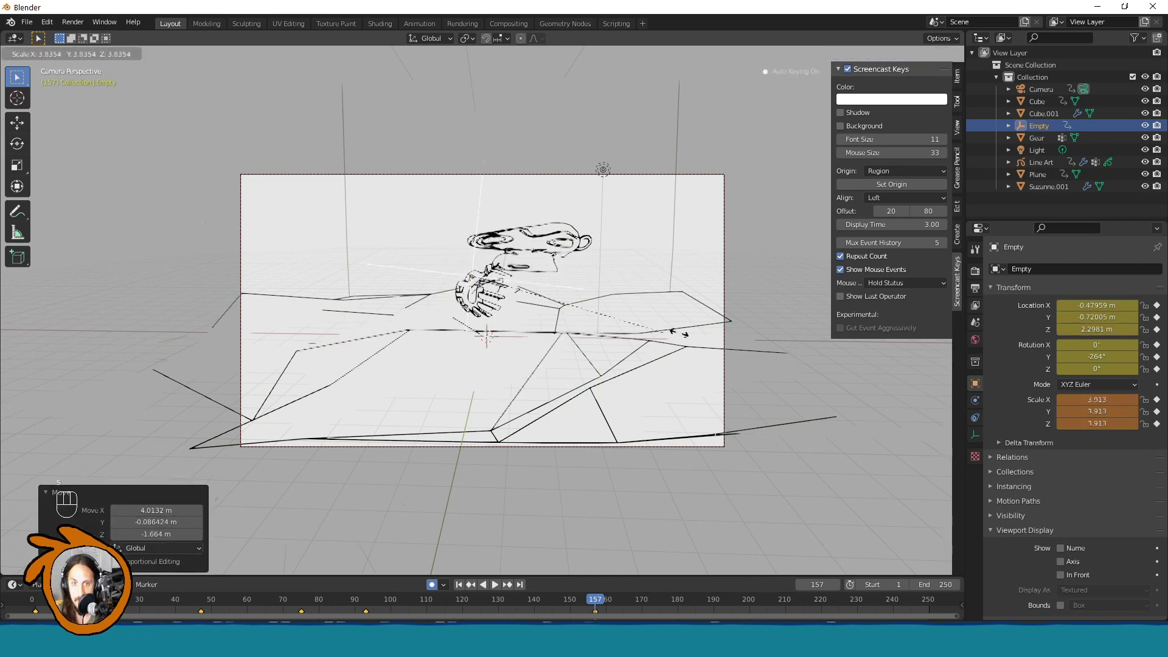
pyautogui.press('g')
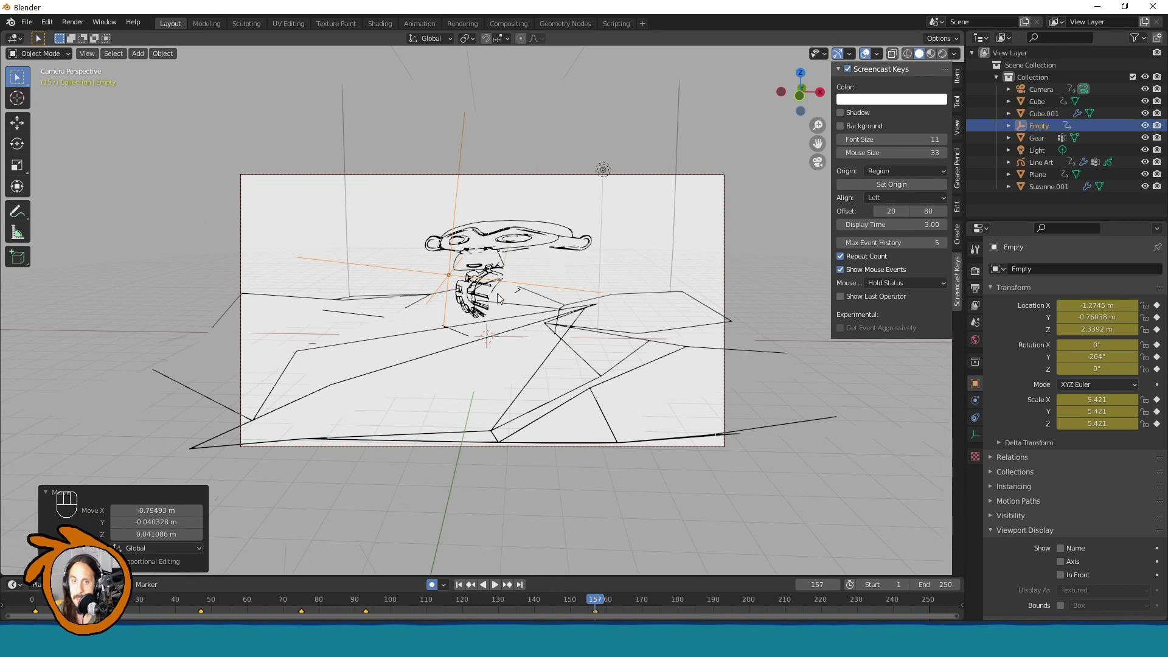
pyautogui.press('g')
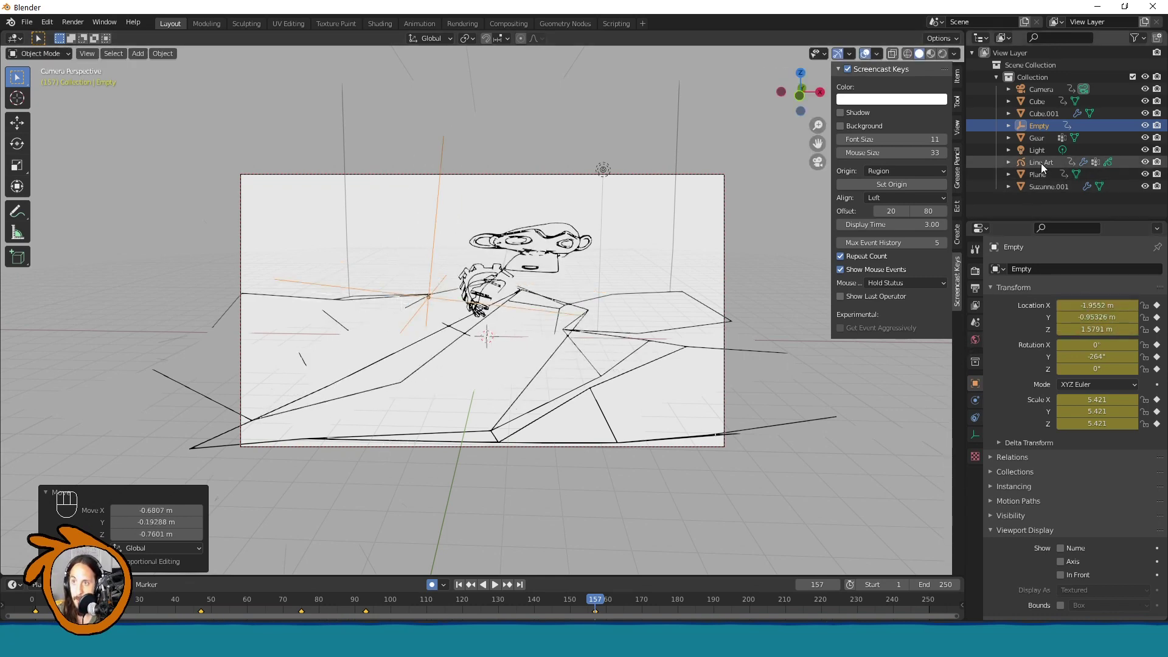
# Step: Add a Simplify modifier in Sample mode at 0.1 m and move it above Offset
pyautogui.click(1046, 168)
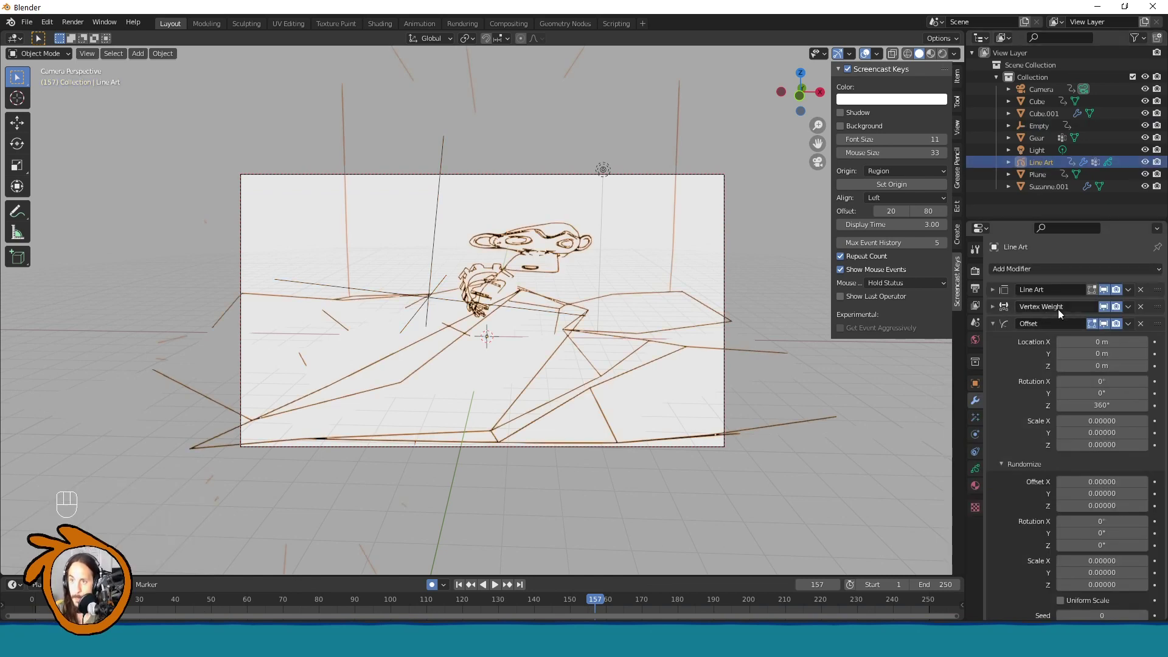
pyautogui.moveTo(1051, 269); pyautogui.dragTo(978, 376)
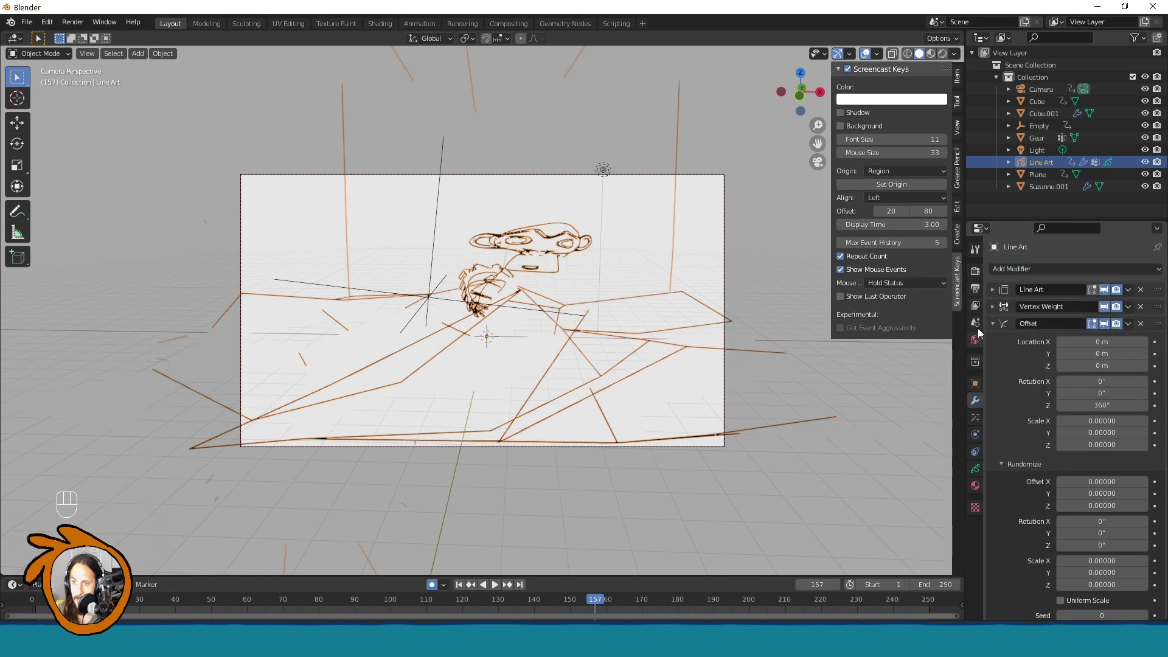
pyautogui.click(999, 329)
pyautogui.click(1160, 325)
pyautogui.moveTo(1110, 345); pyautogui.dragTo(1104, 382)
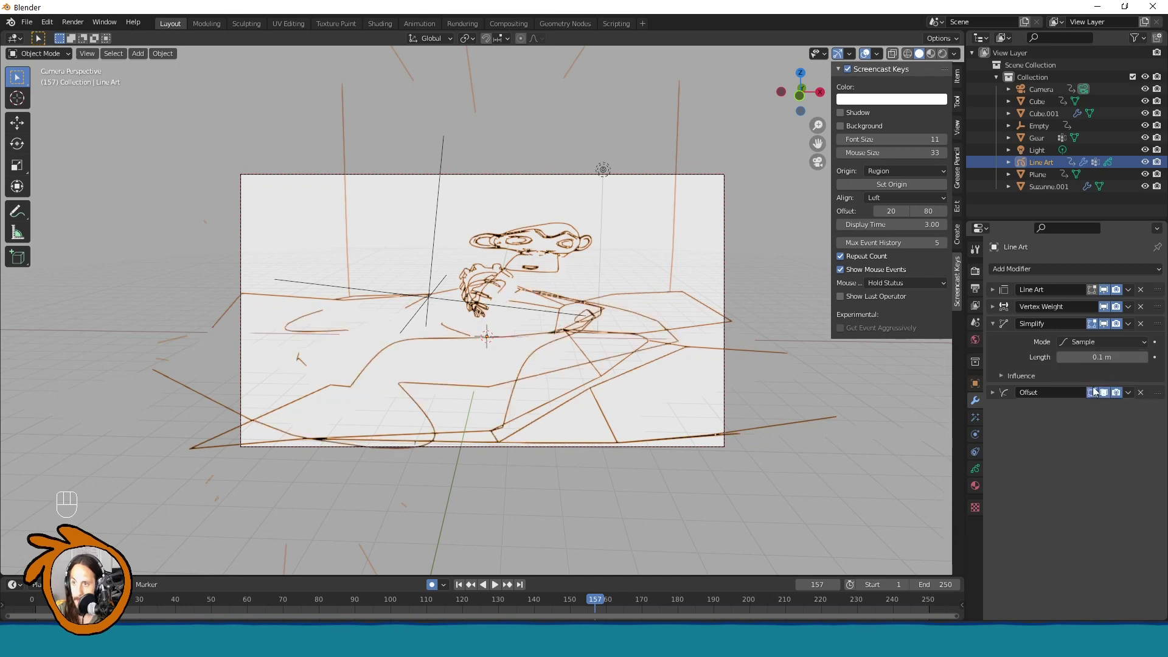
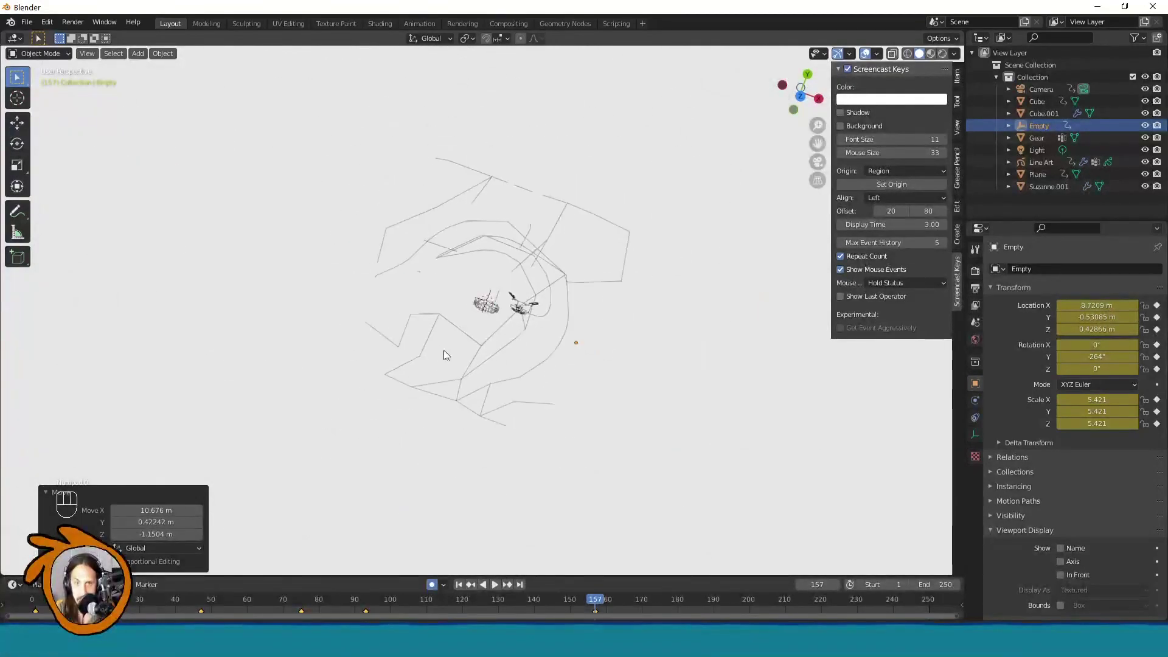
# Step: Move the Empty to the right of the gear so the twist distorts a different area
pyautogui.moveTo(474, 346); pyautogui.dragTo(500, 353)
pyautogui.middleClick(598, 327)
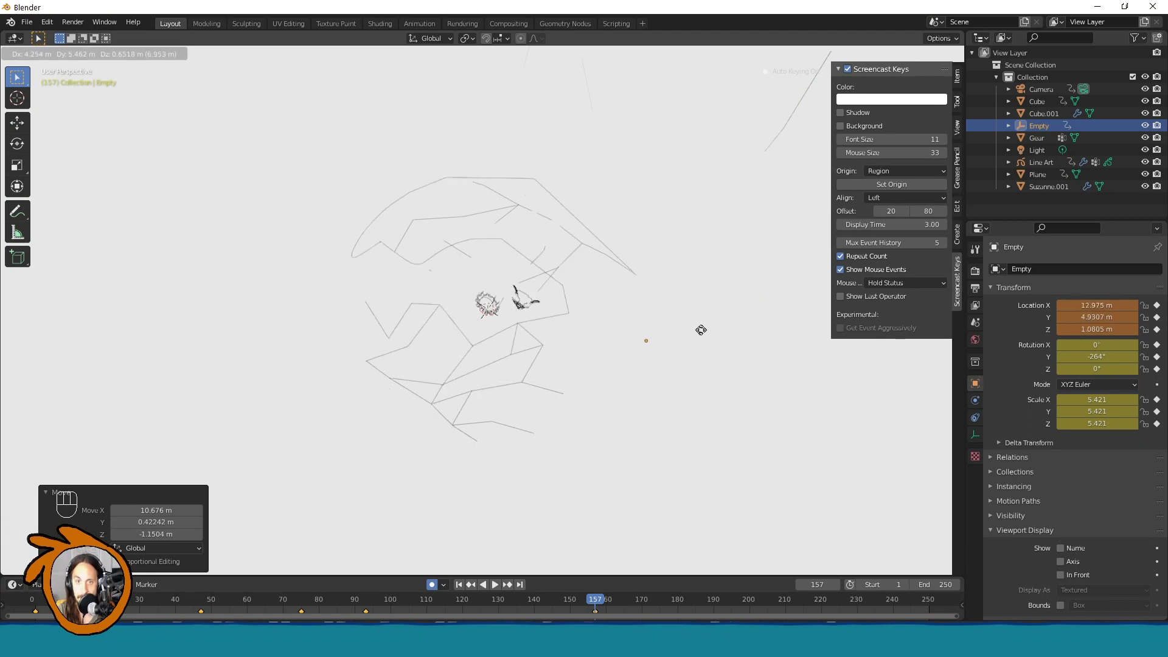
pyautogui.moveTo(602, 275); pyautogui.dragTo(547, 322)
pyautogui.middleClick(545, 325)
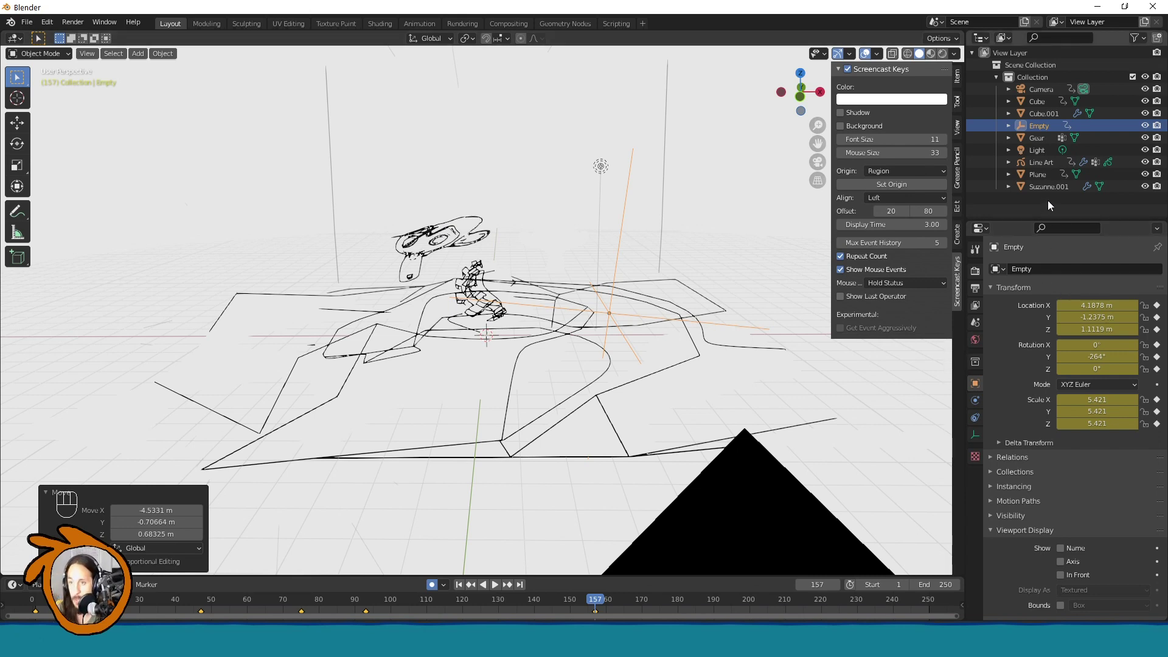
# Step: Add a Copy Location constraint on the Empty targeting the Gear
pyautogui.click(978, 420)
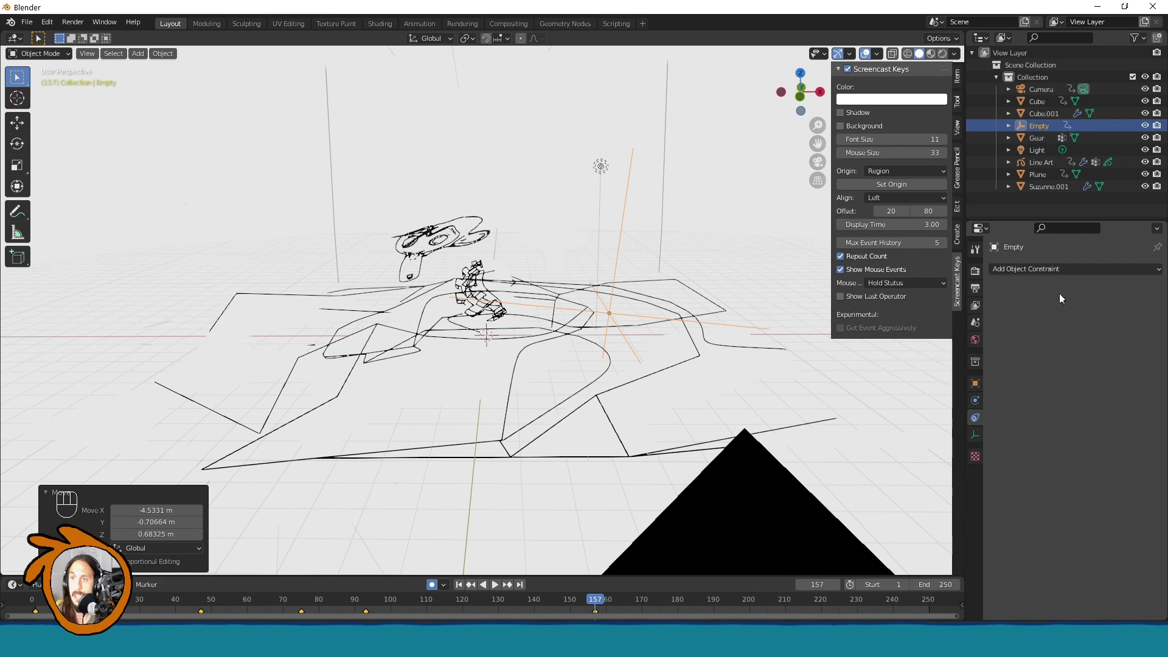
pyautogui.moveTo(1059, 272); pyautogui.dragTo(995, 307)
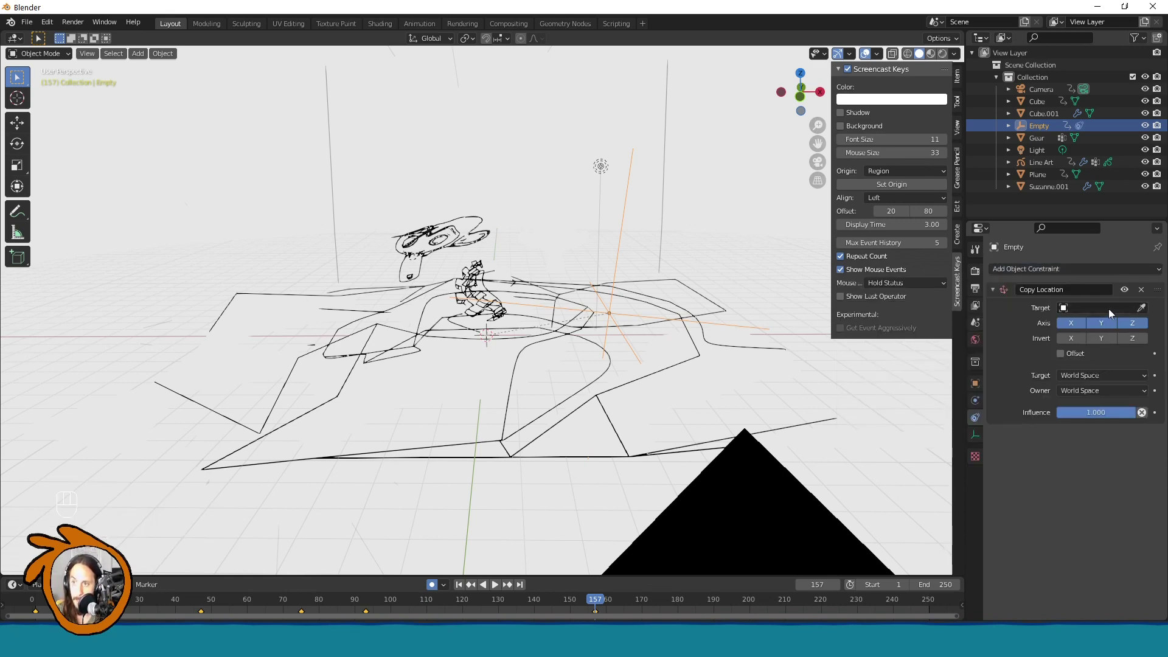
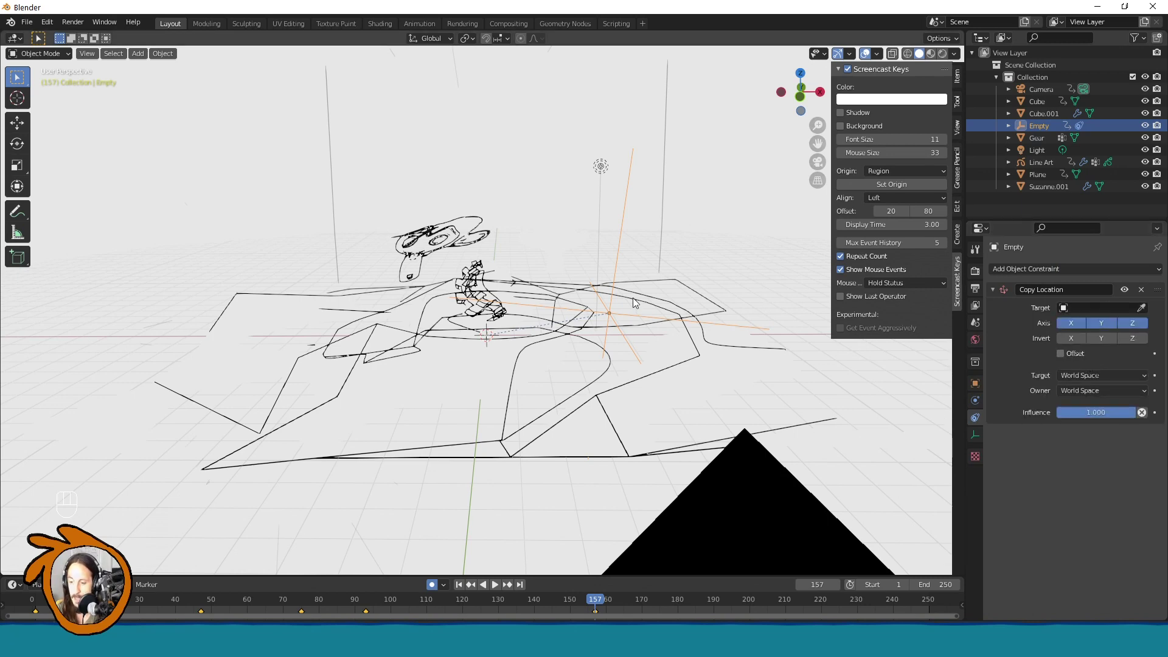
pyautogui.moveTo(1098, 313); pyautogui.dragTo(1066, 373)
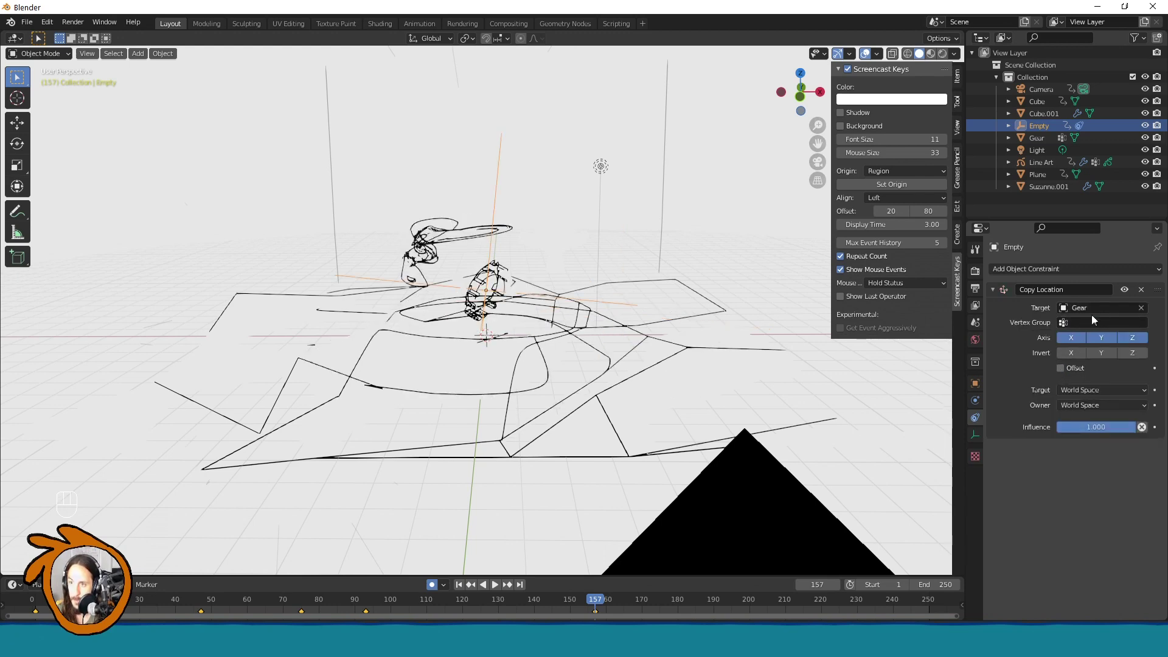
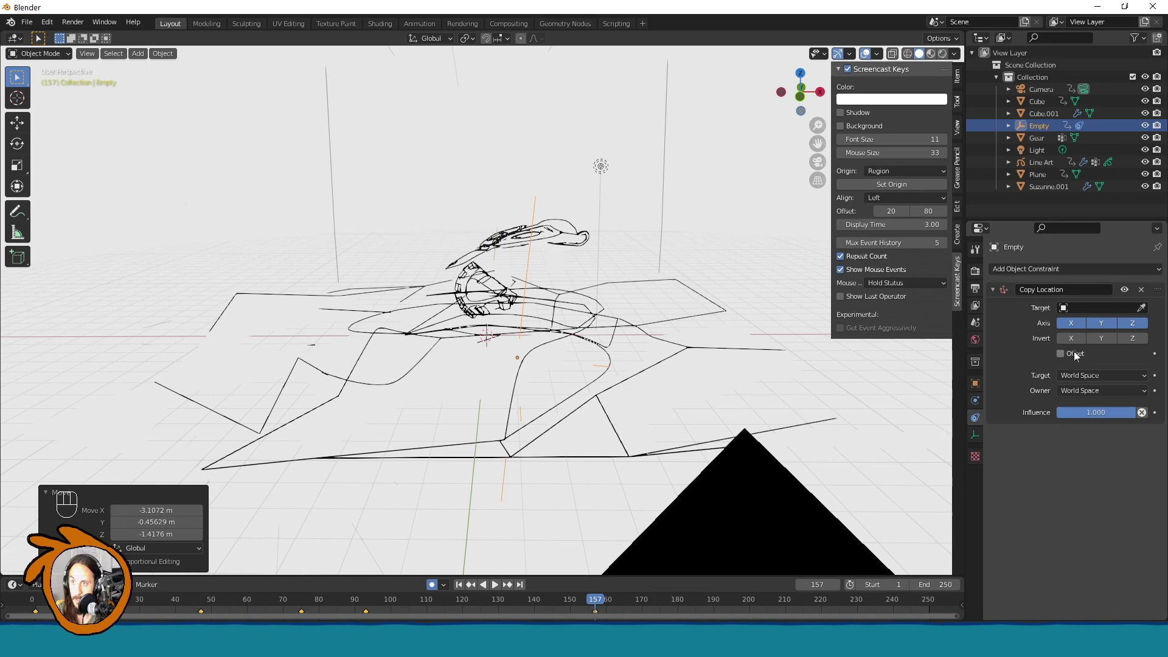
# Step: Remove the constraint and move and rescale the Empty onto the left part of the gear
pyautogui.moveTo(1146, 293); pyautogui.dragTo(1103, 160)
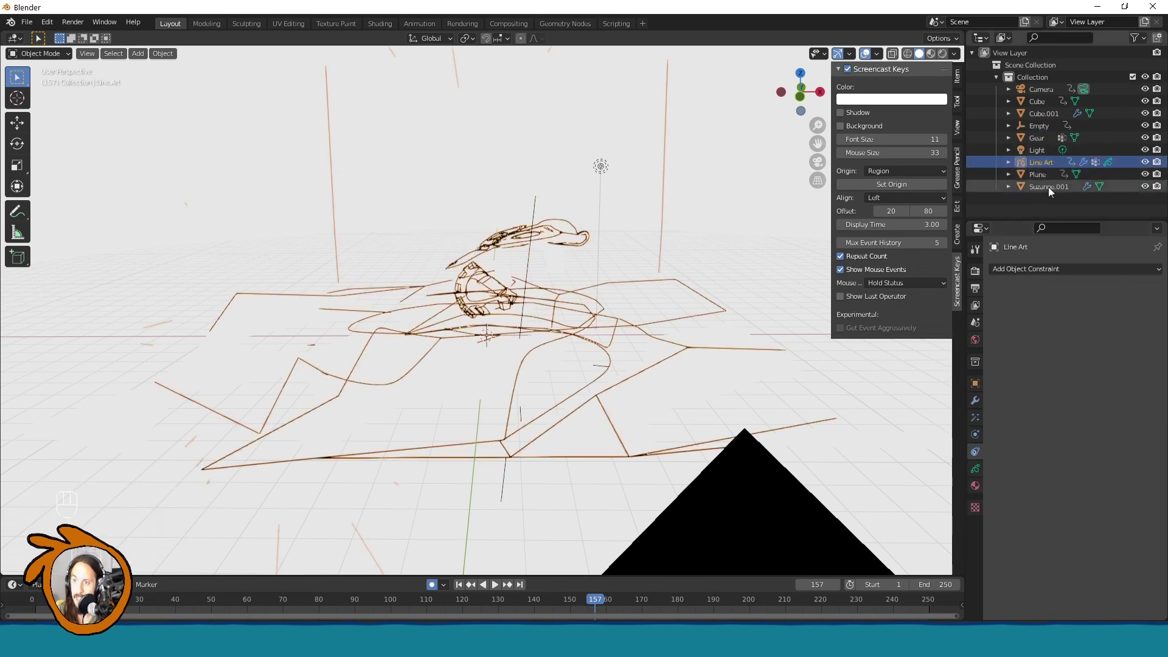
pyautogui.moveTo(1065, 342); pyautogui.dragTo(999, 306)
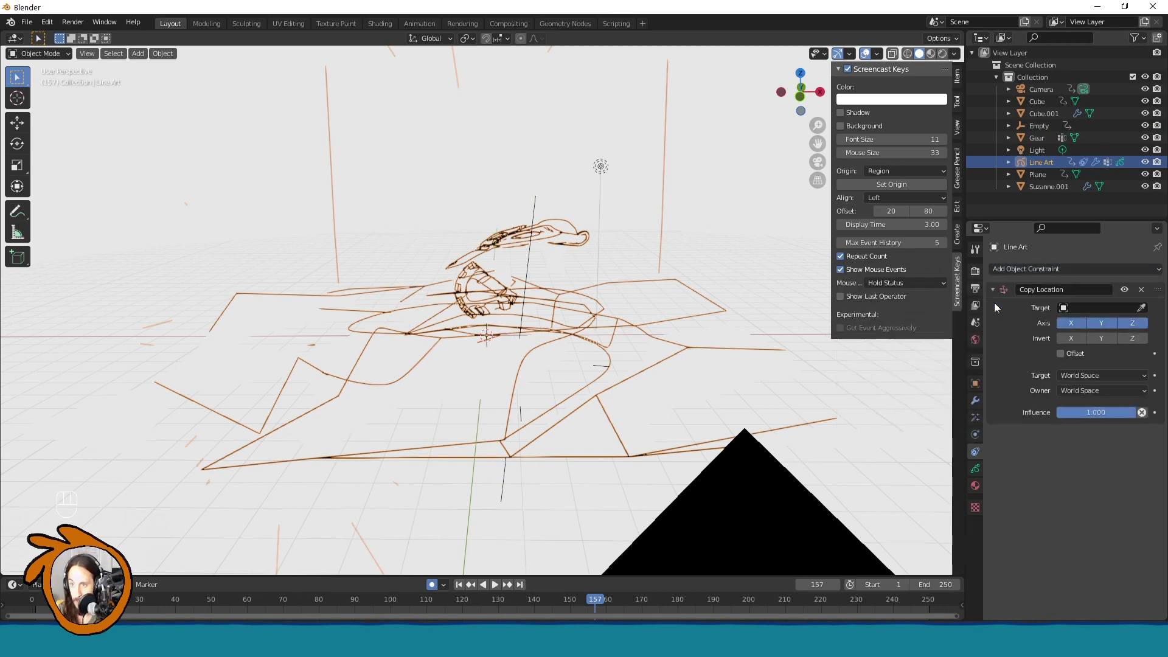
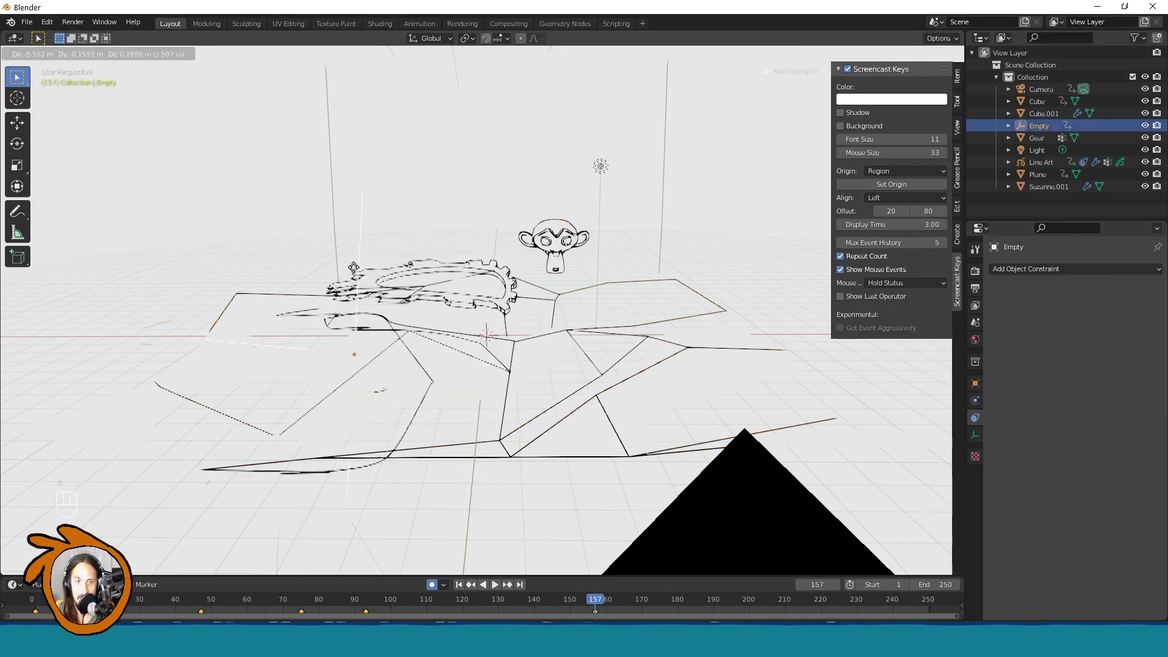
pyautogui.press('s')
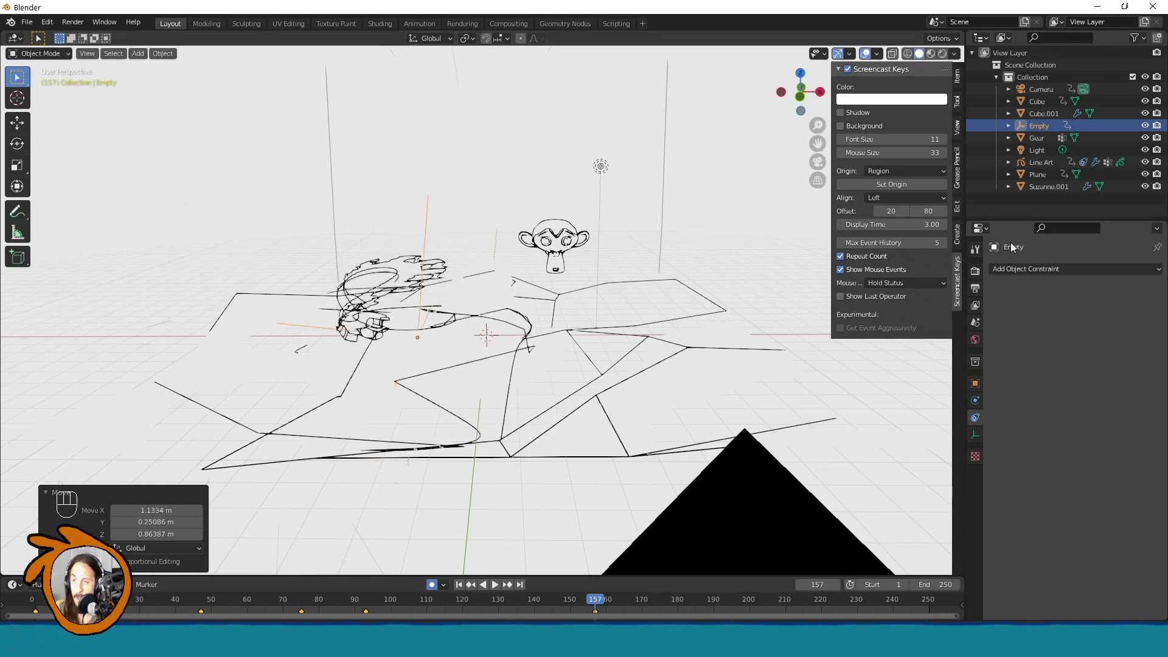
# Step: Reselect the Line Art object and show its Offset modifier settings
pyautogui.click(1046, 168)
pyautogui.click(982, 401)
pyautogui.click(998, 391)
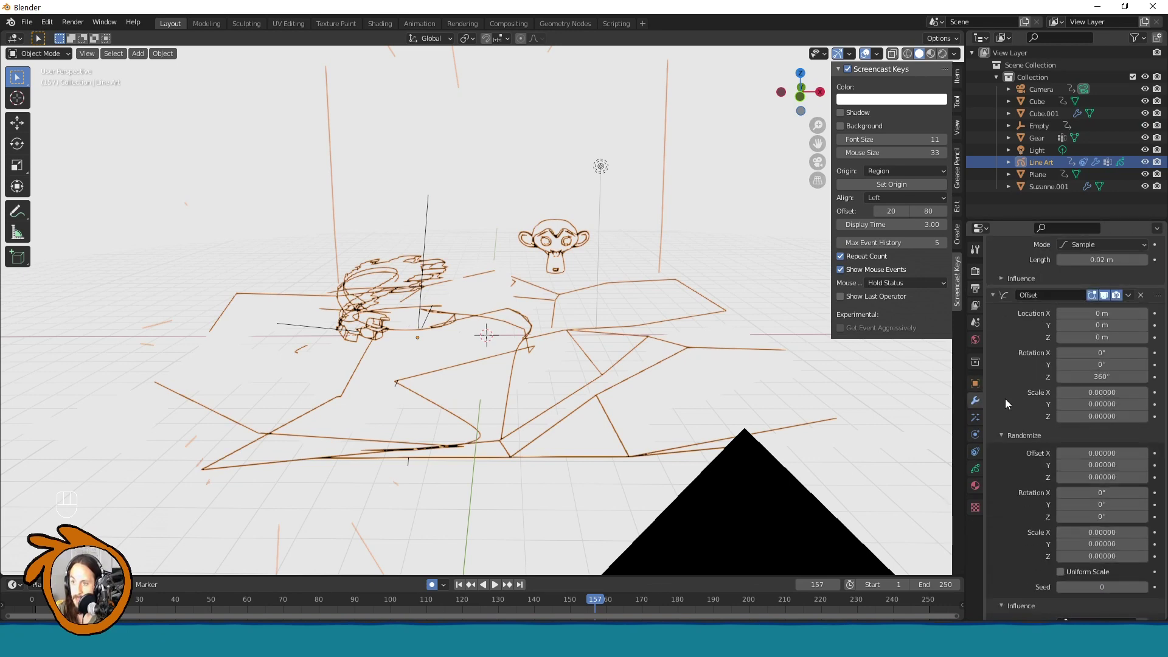
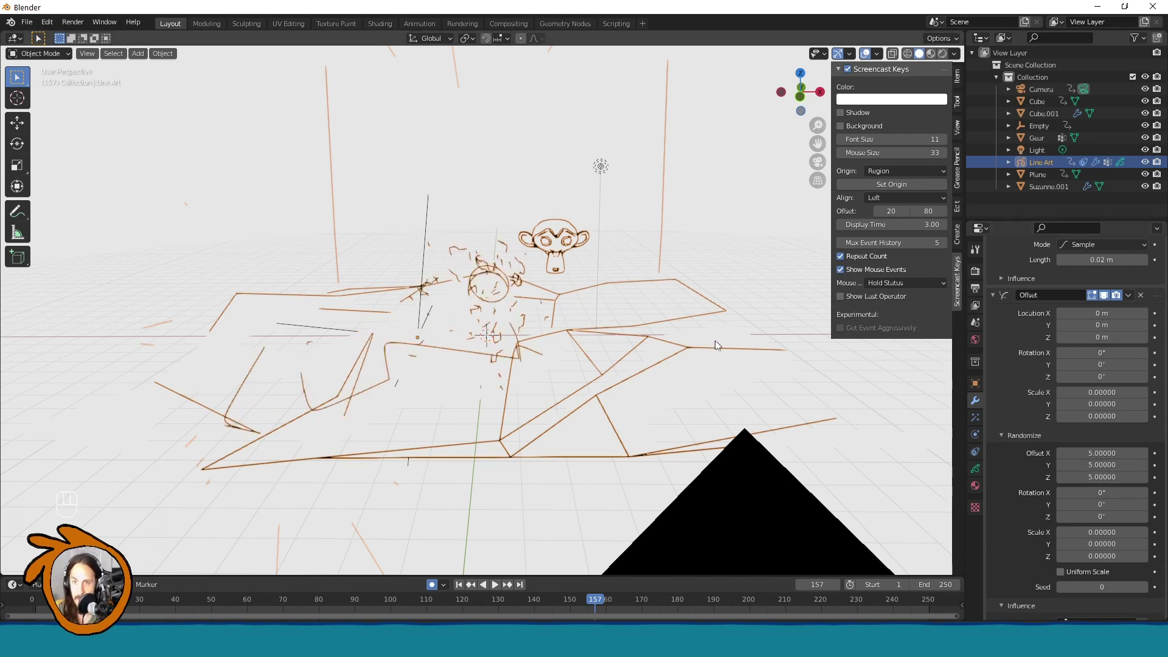
# Step: Shrink the Empty to about 2.26 and reset the Offset random offset X, Y, Z to 0
pyautogui.click(434, 229)
pyautogui.click(430, 222)
pyautogui.press('s')
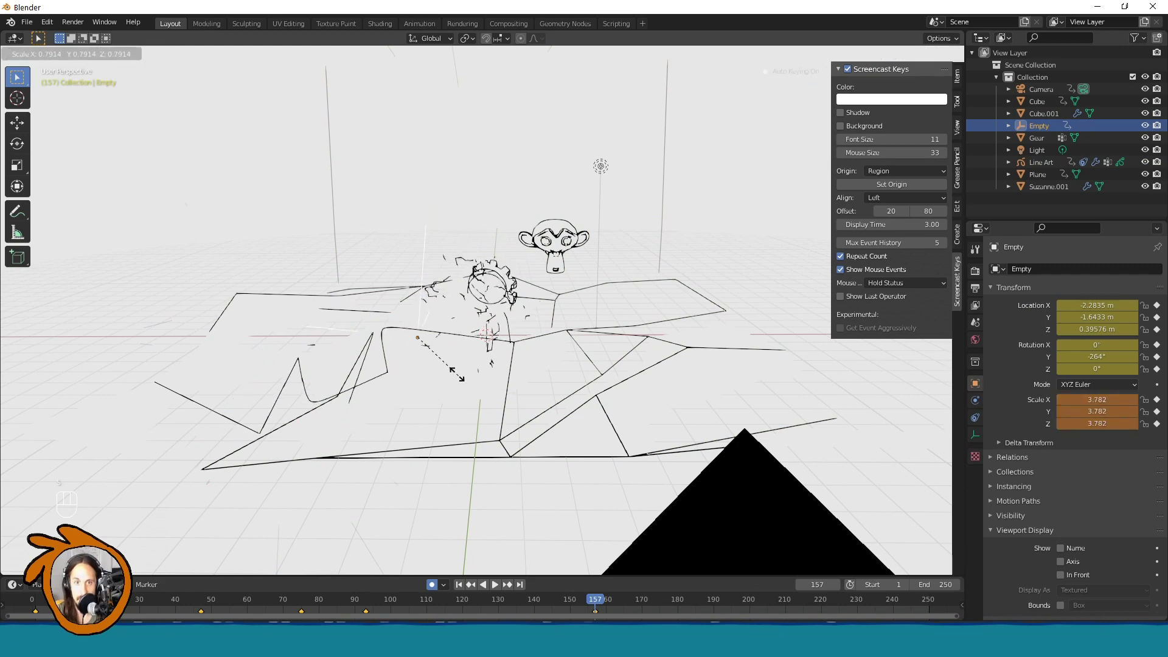
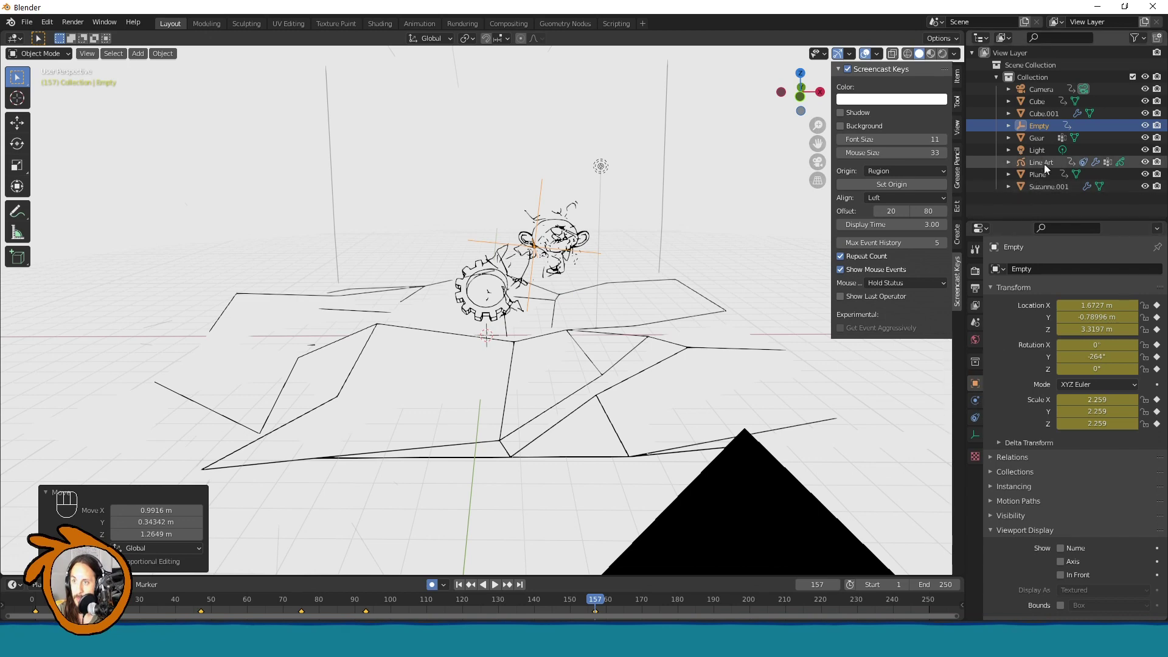
pyautogui.click(1049, 167)
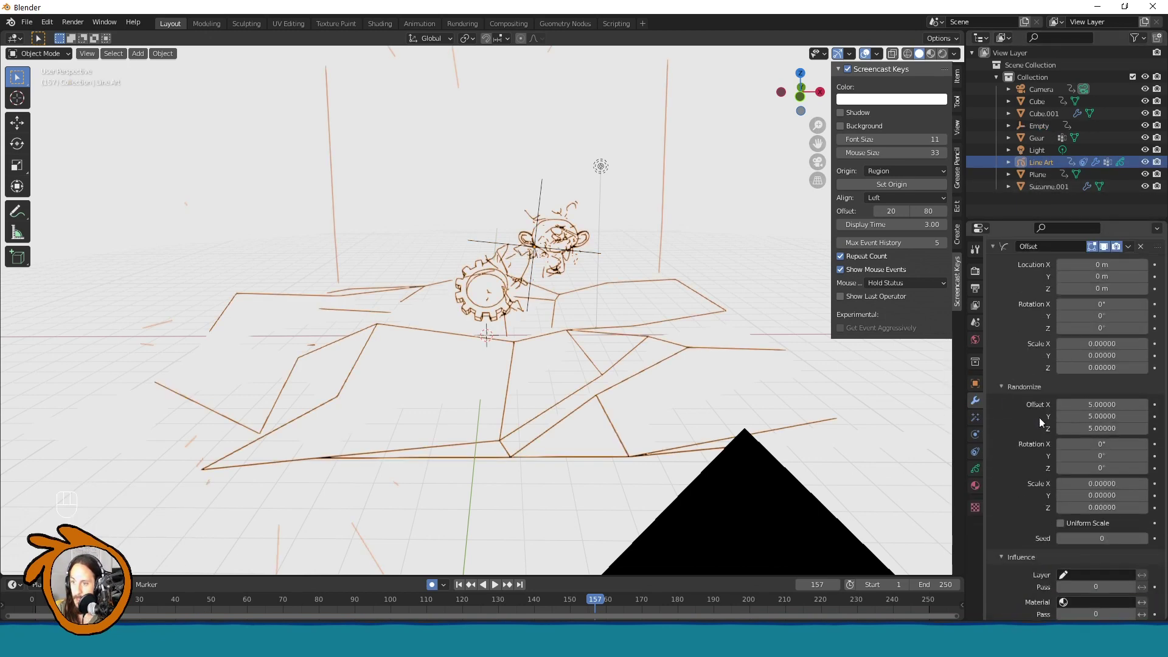
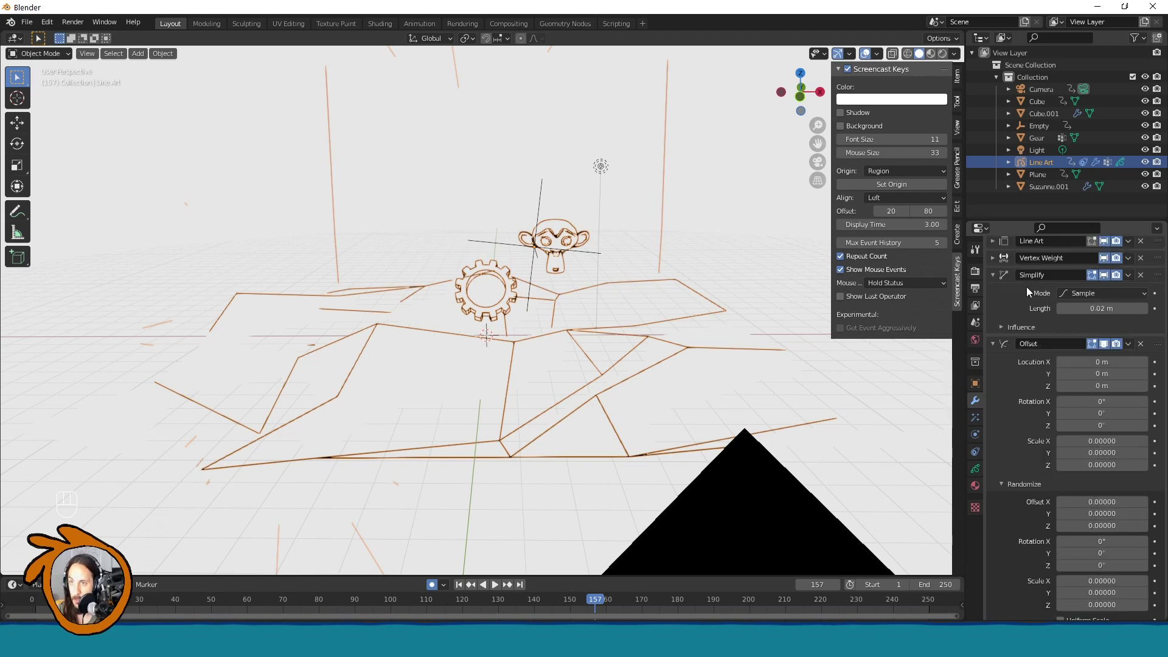
# Step: Add a red Tint modifier at 0.5 strength limited to the weights vertex group
pyautogui.moveTo(1030, 270); pyautogui.dragTo(1099, 353)
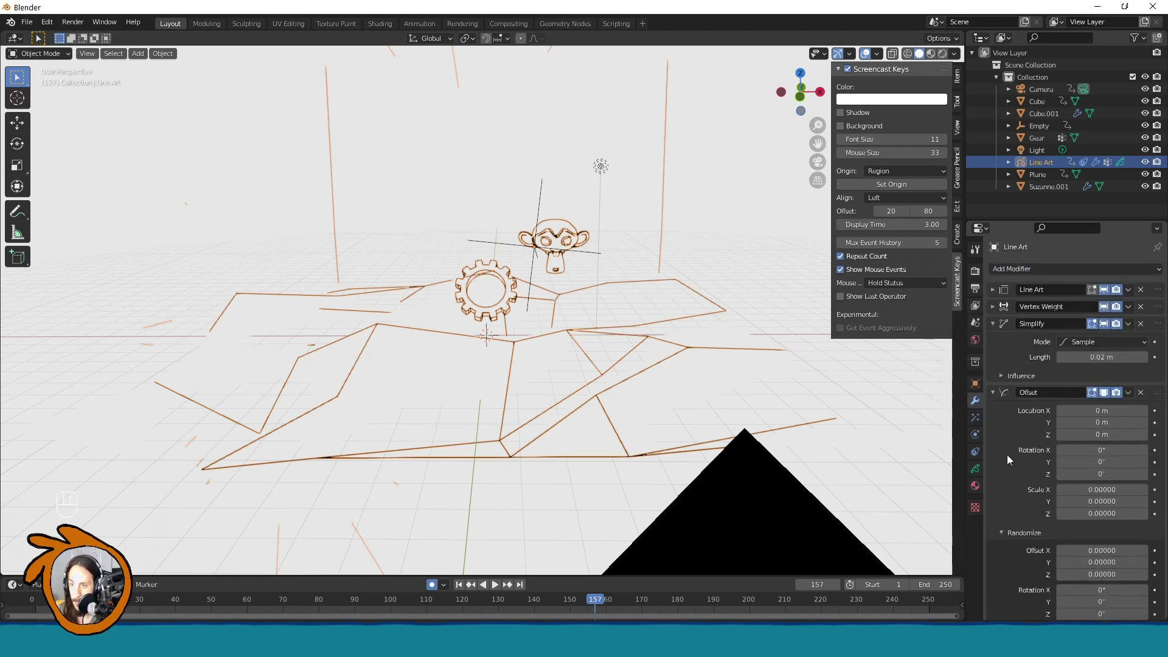
pyautogui.click(1003, 395)
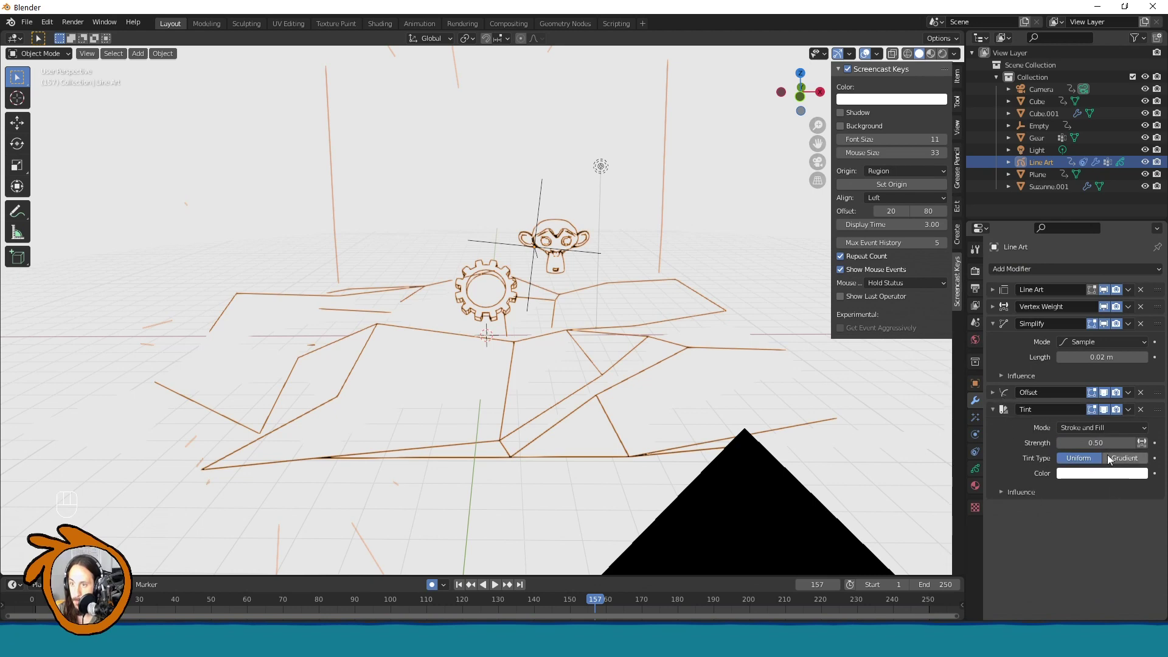
pyautogui.click(1013, 495)
pyautogui.moveTo(1081, 567); pyautogui.dragTo(1058, 446)
pyautogui.click(1101, 472)
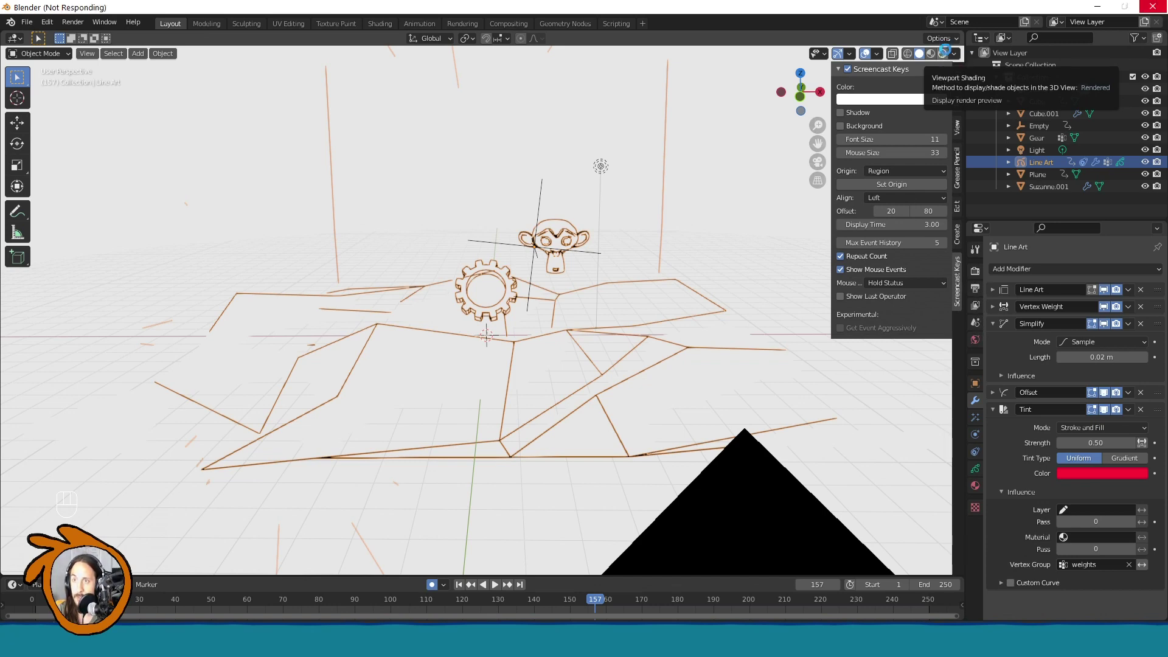
pyautogui.middleClick(491, 444)
# Step: Set the Workbench viewport lighting to Flat so the line art strokes stand out
pyautogui.click(492, 445)
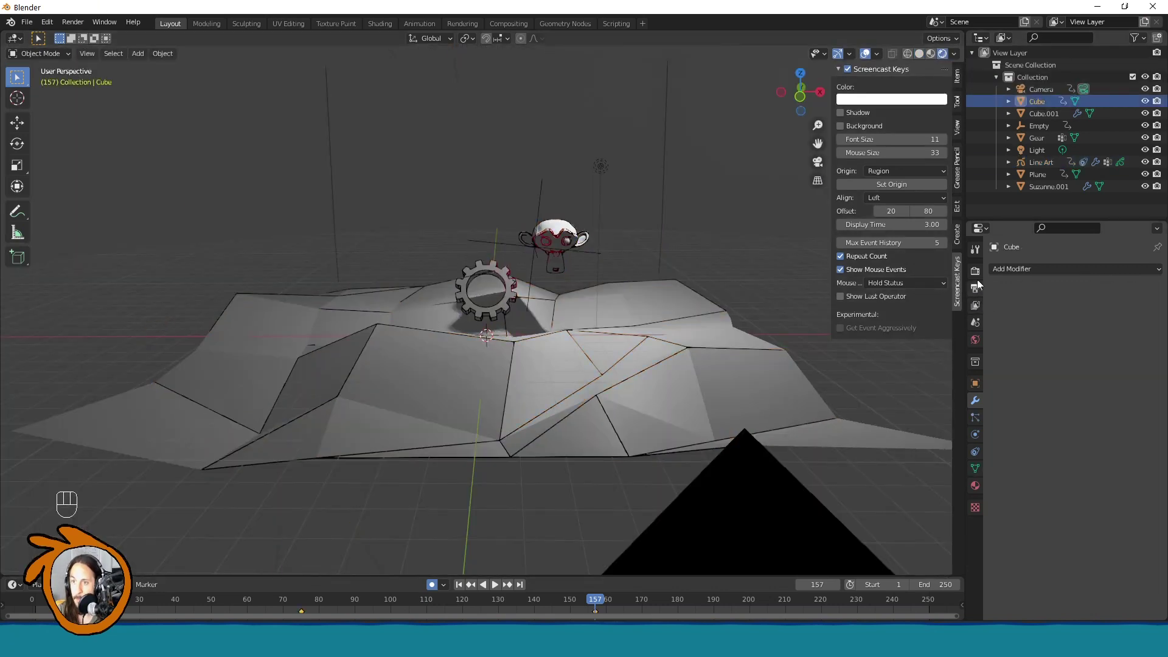
pyautogui.click(980, 277)
pyautogui.moveTo(1088, 272); pyautogui.dragTo(1120, 299)
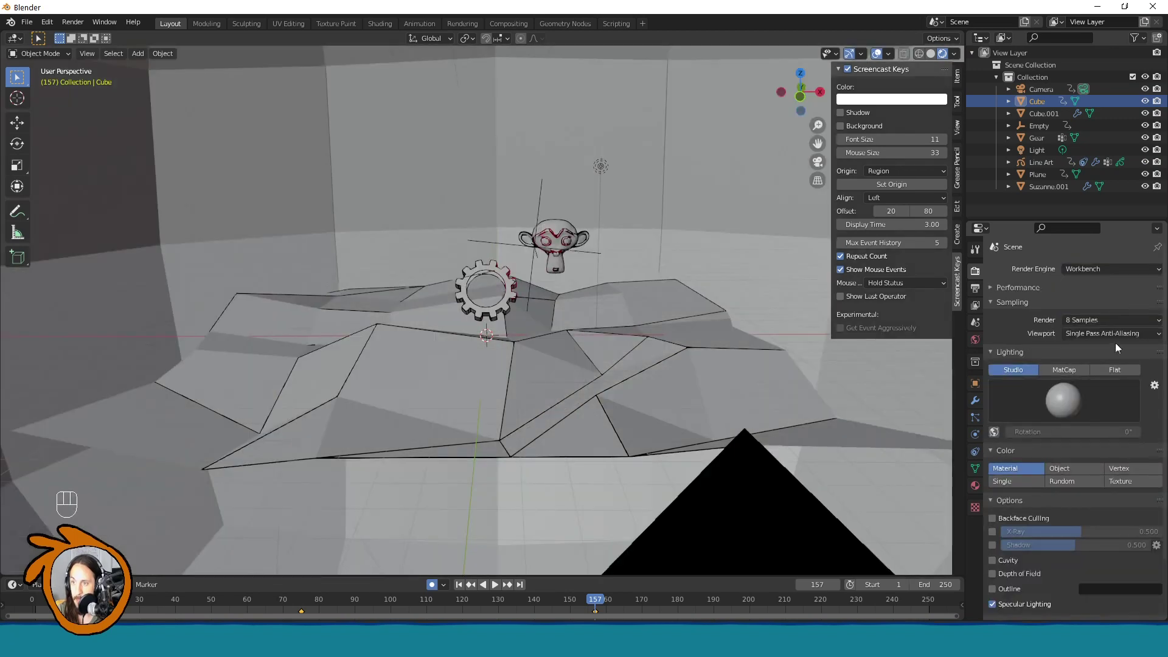
pyautogui.click(1122, 378)
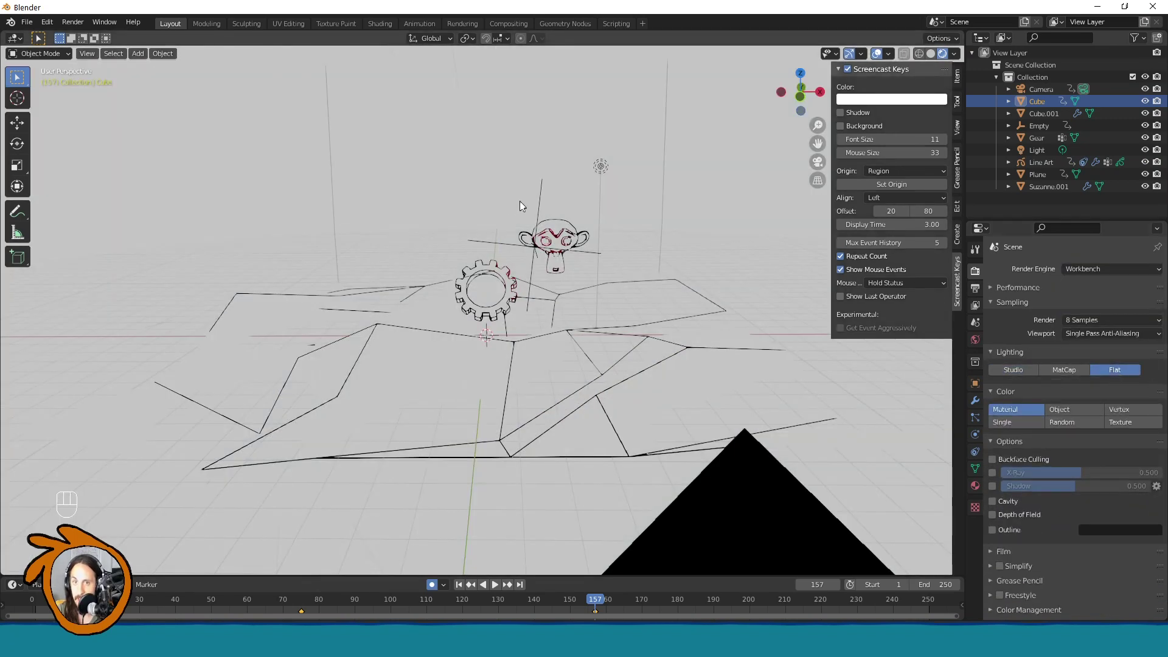
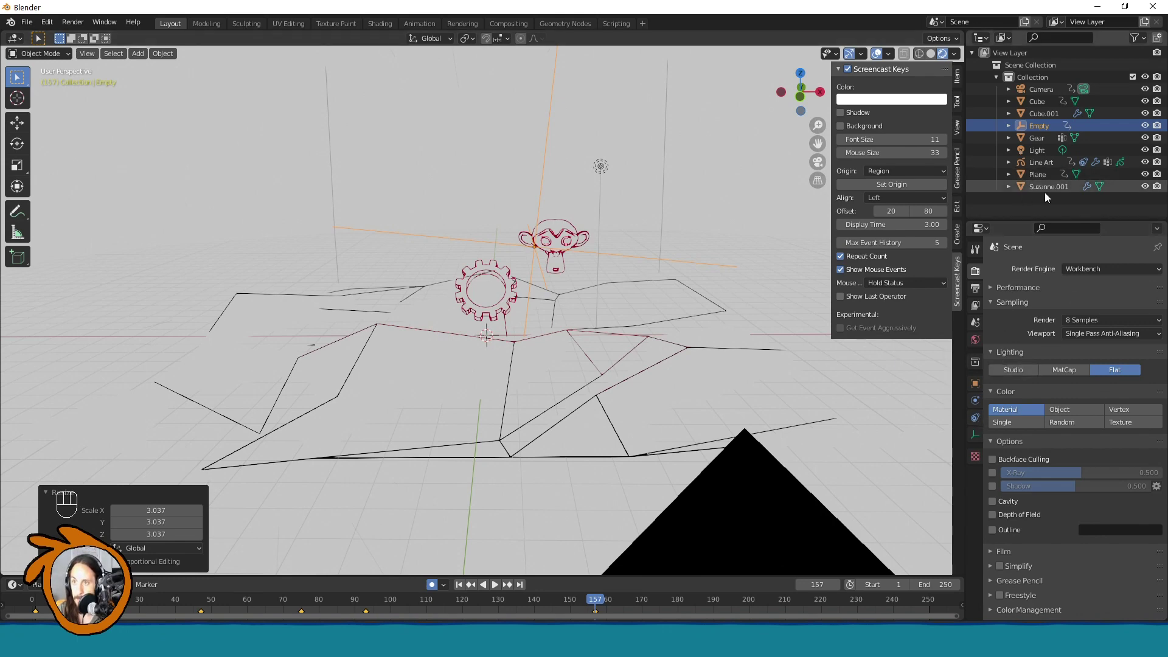
# Step: Raise Tint strength to 2.00, preview without overlays, then reselect the Empty to move it lower
pyautogui.click(1047, 168)
pyautogui.middleClick(1047, 168)
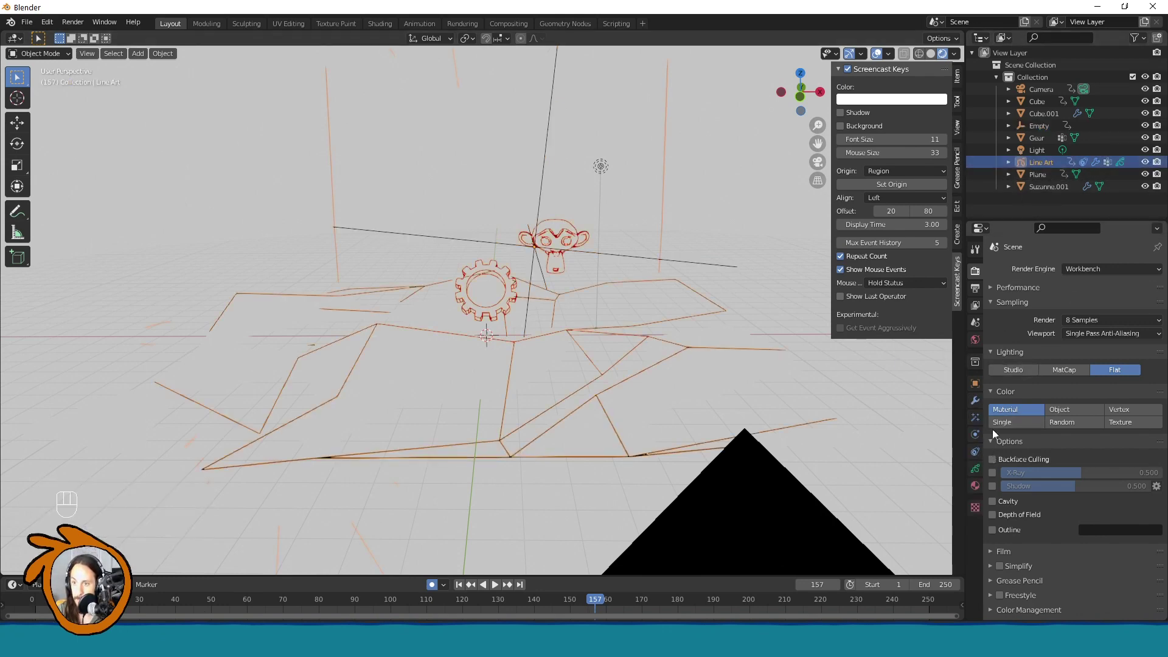
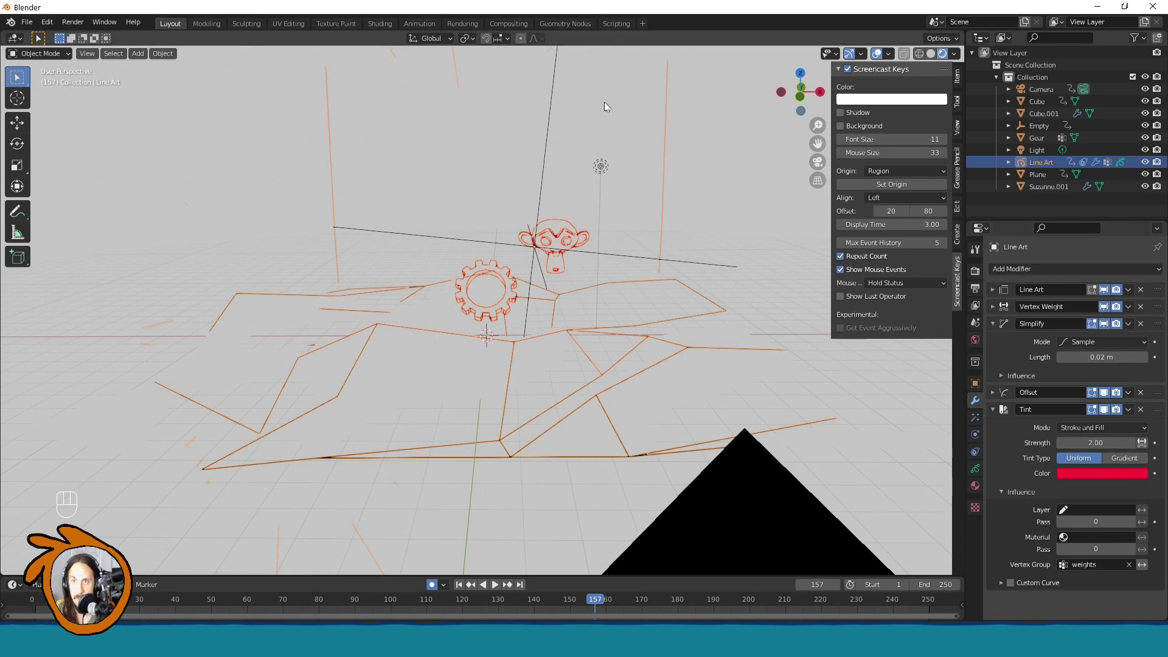
pyautogui.click(879, 54)
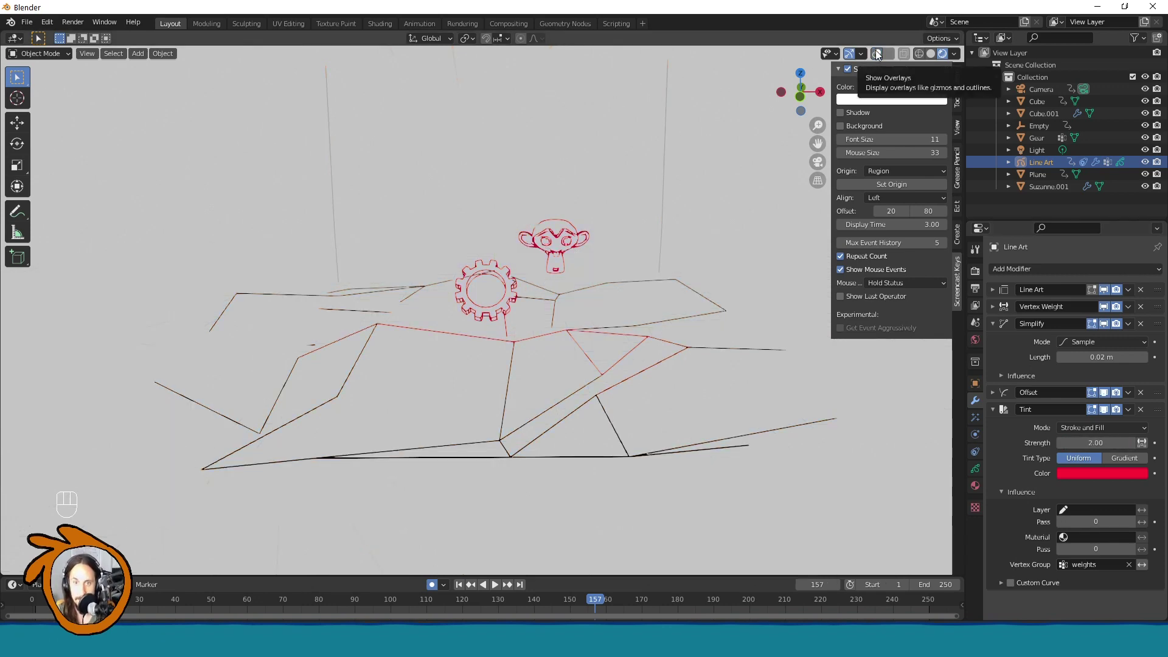
pyautogui.click(880, 55)
pyautogui.click(556, 117)
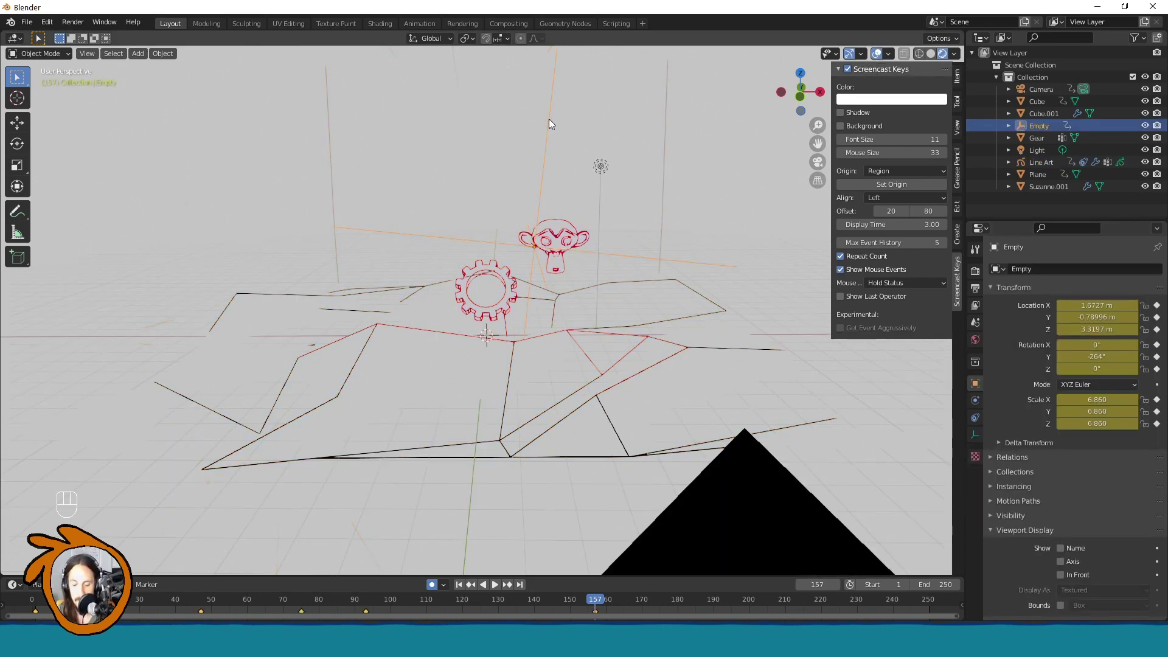
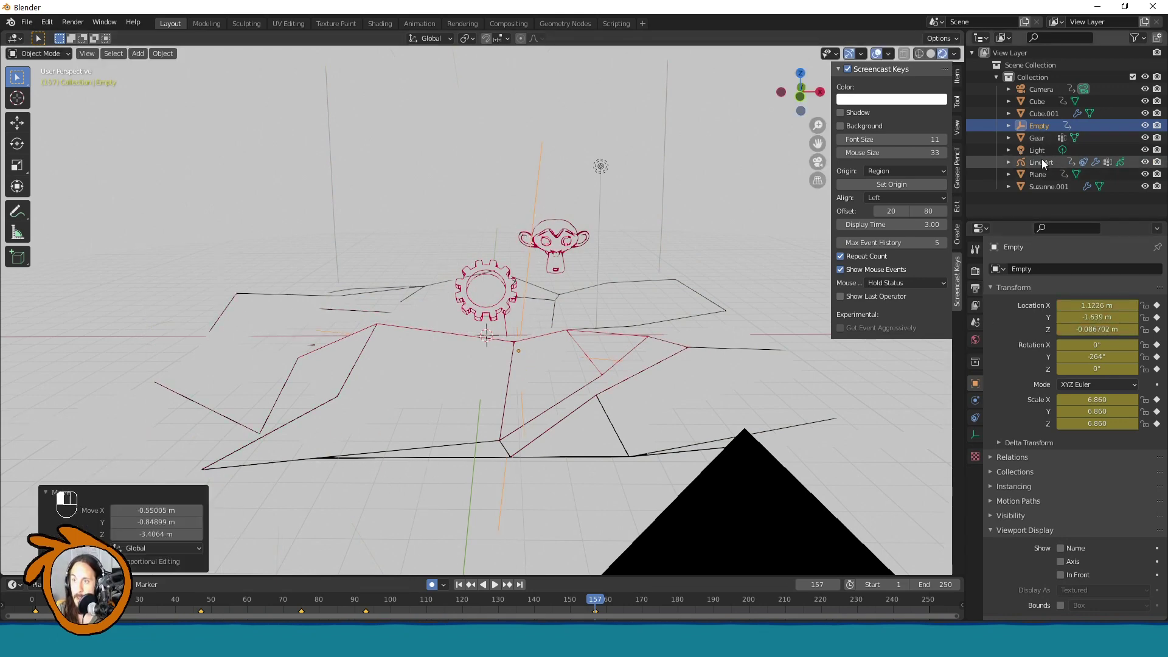
# Step: Add a weights-driven Thickness effect and move the Empty toward the gear
pyautogui.moveTo(1026, 275); pyautogui.dragTo(1059, 399)
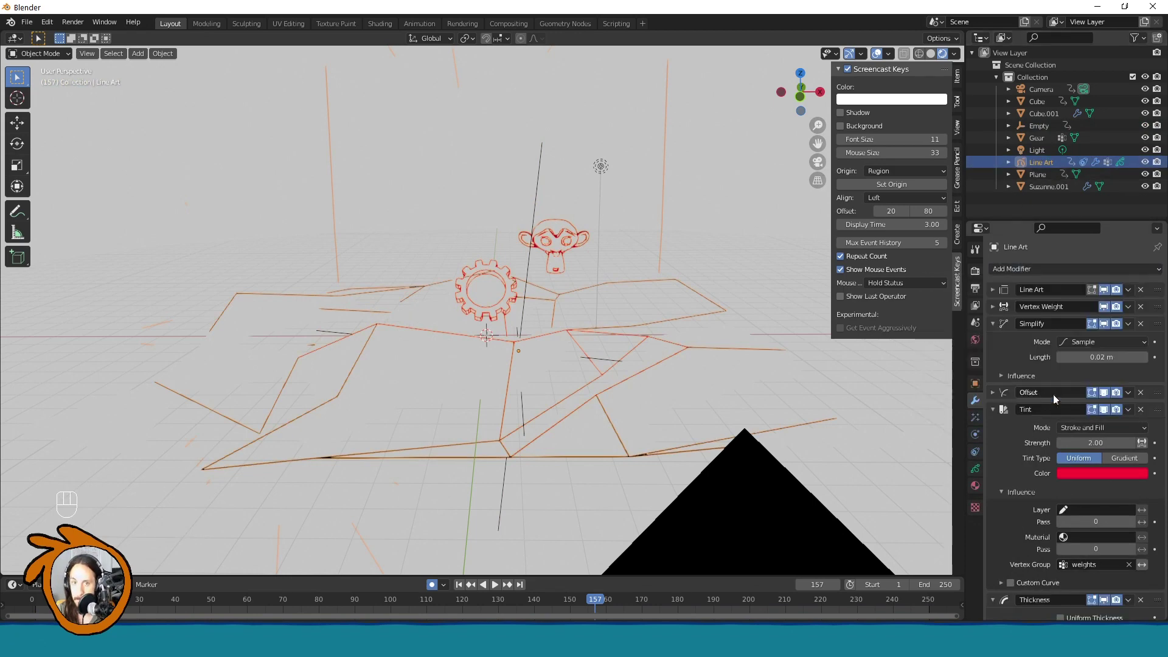
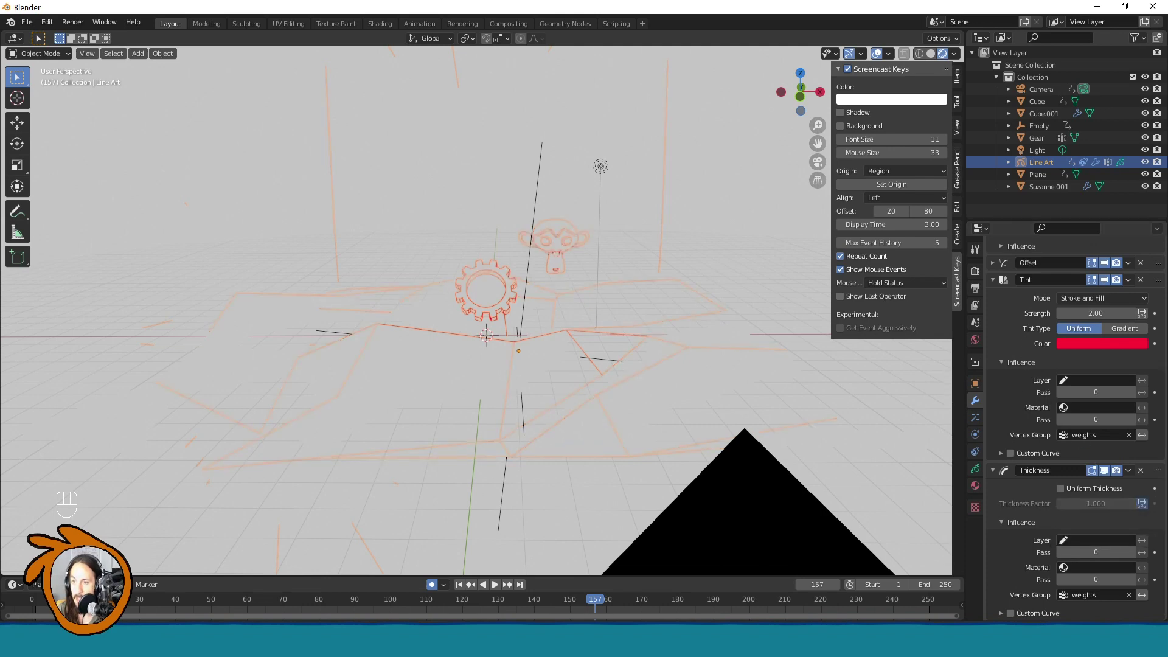
pyautogui.click(534, 284)
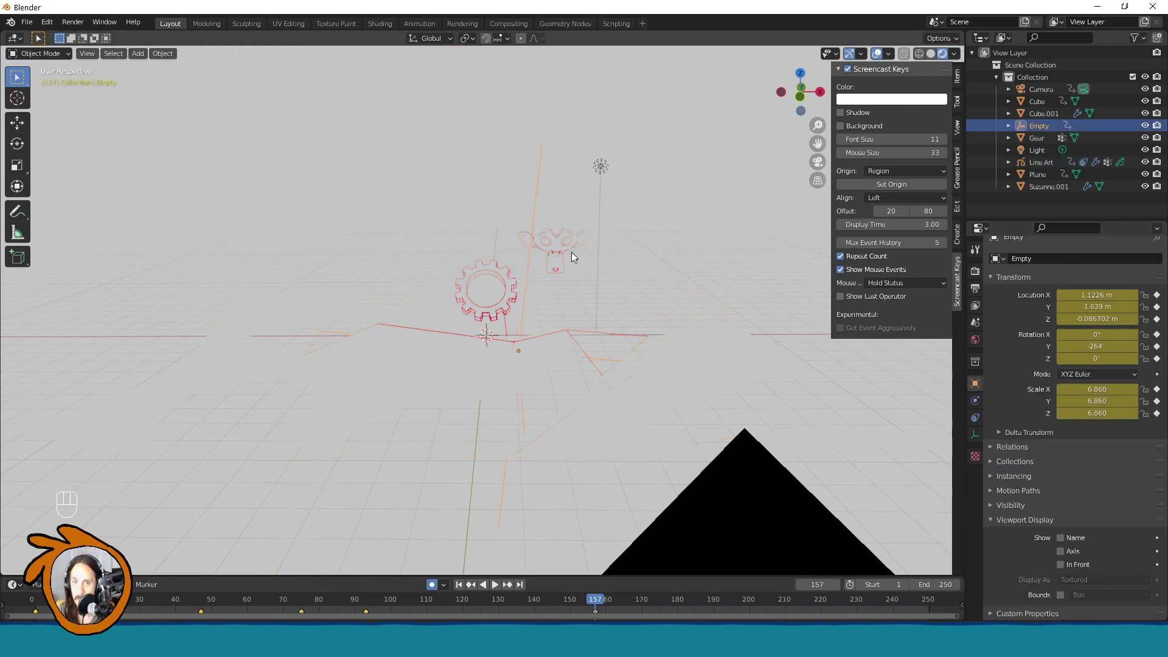
pyautogui.press('g')
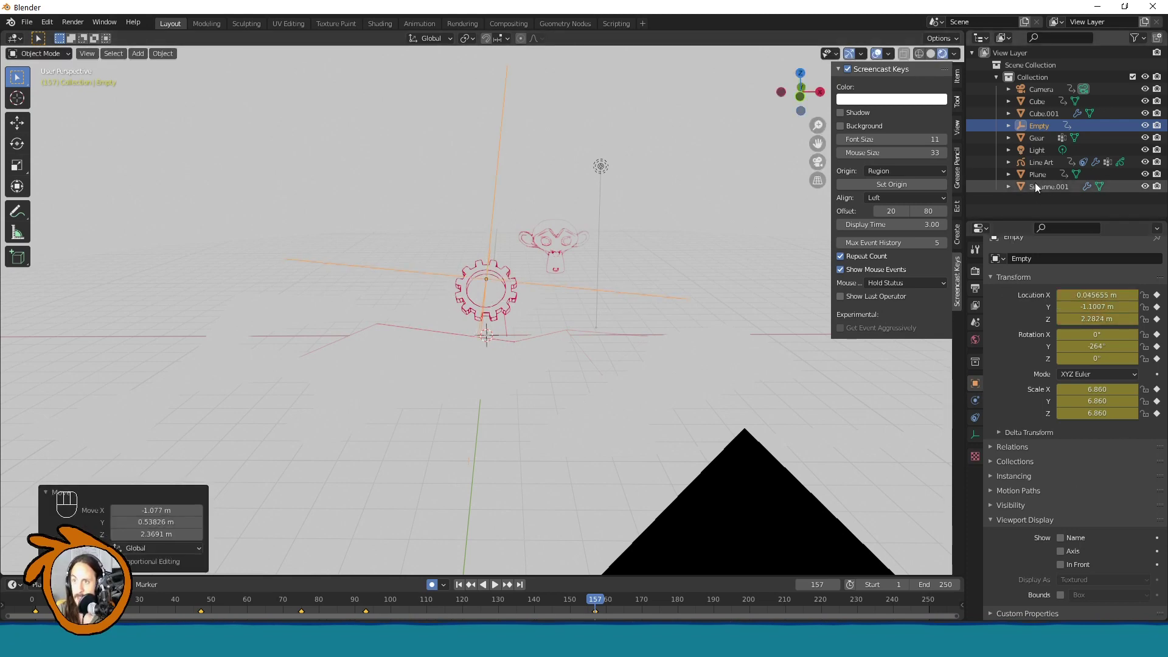
# Step: Add a second Thickness modifier at factor 5.000 so strokes near the Empty draw thick, then reselect the Empty
pyautogui.click(1044, 168)
pyautogui.moveTo(998, 412); pyautogui.dragTo(1010, 443)
pyautogui.moveTo(1026, 269); pyautogui.dragTo(1068, 399)
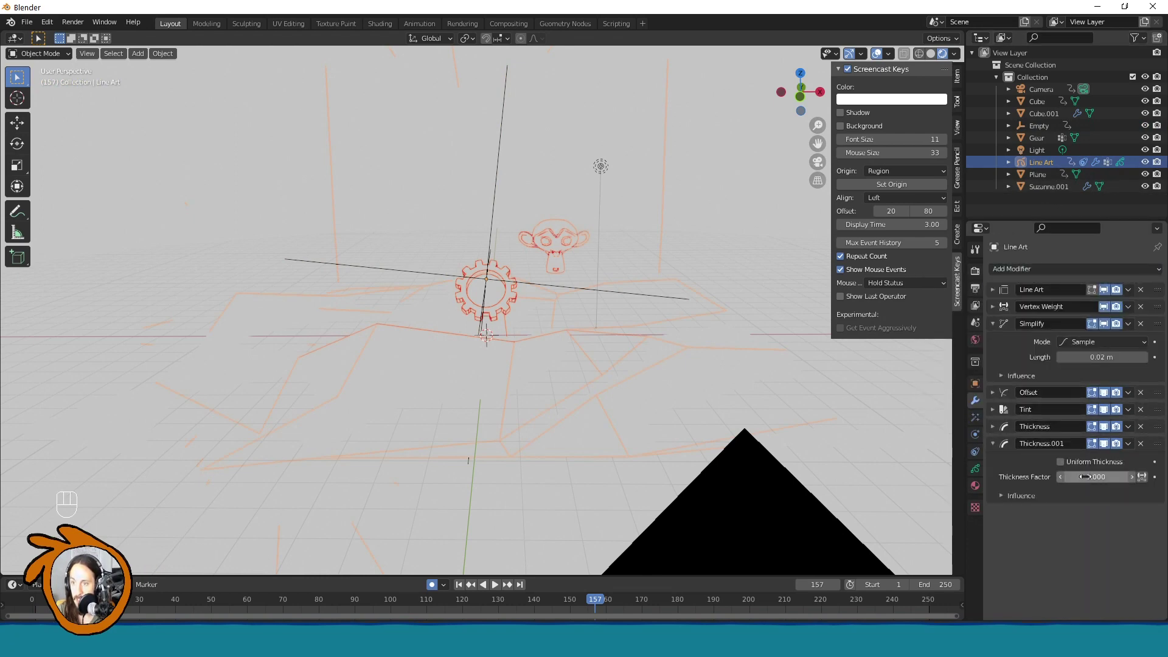
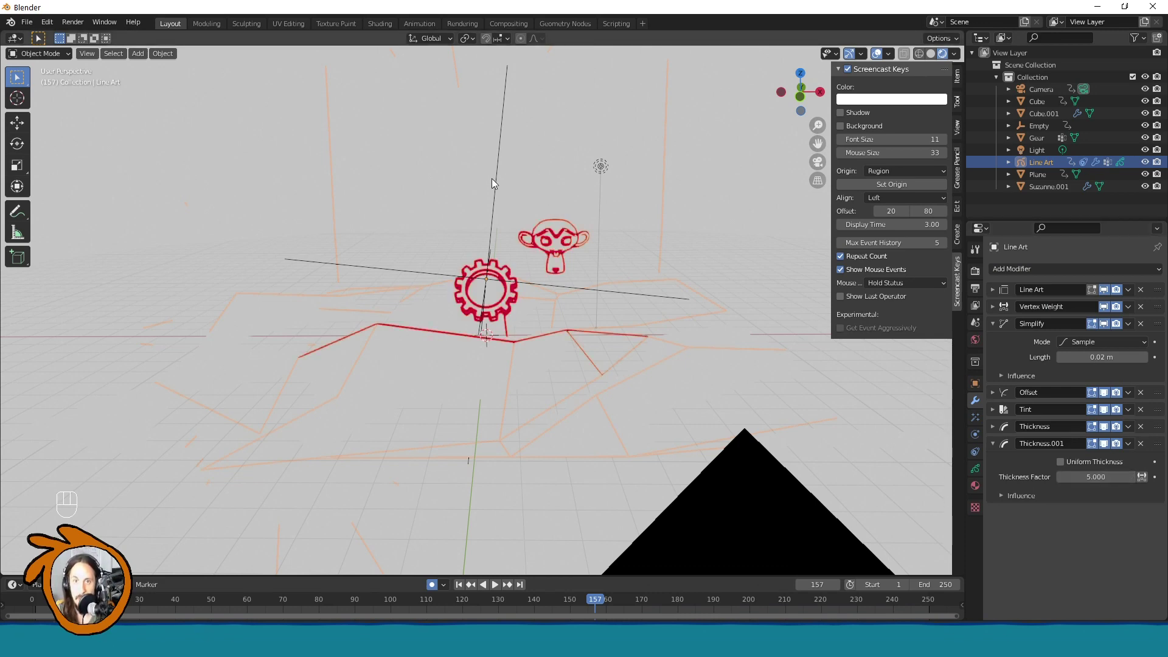
pyautogui.click(503, 177)
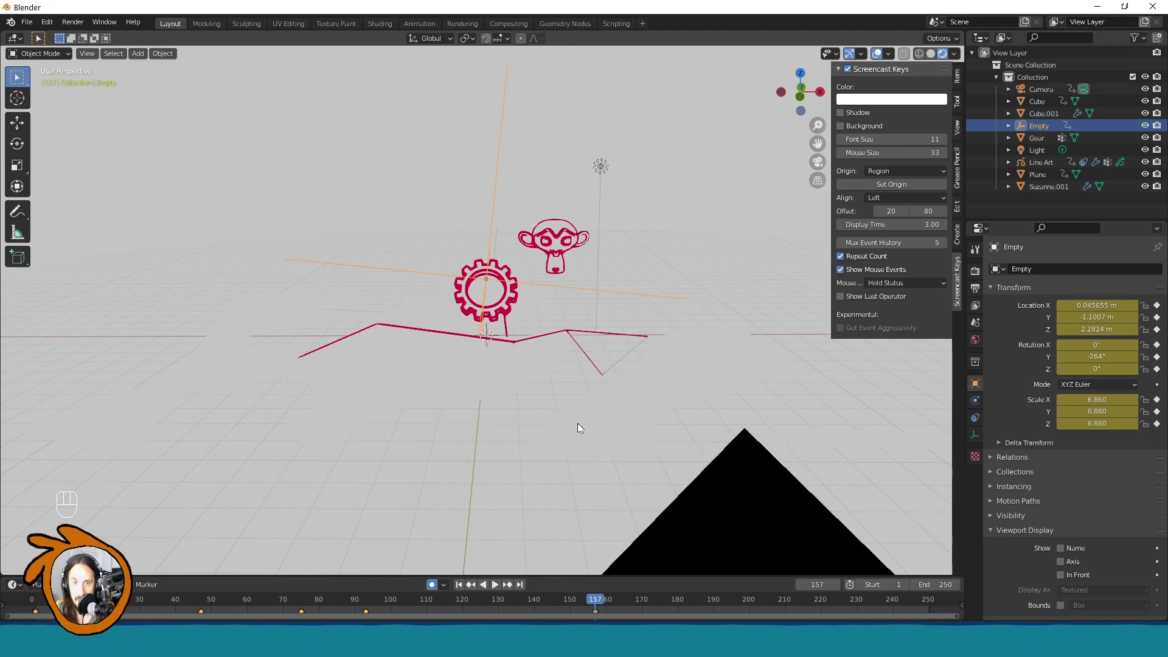
# Step: Rescale the Empty to 5.284, set Vertex Weight minimum to 0.276, and move the Empty across the scene
pyautogui.press('s')
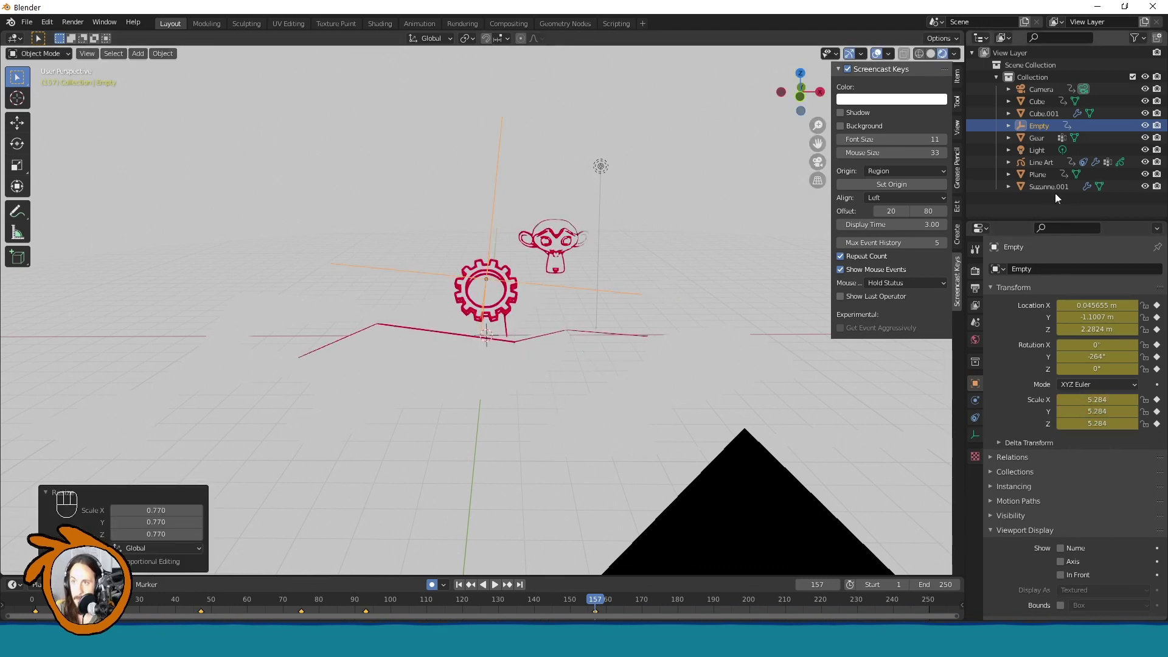
pyautogui.click(1042, 170)
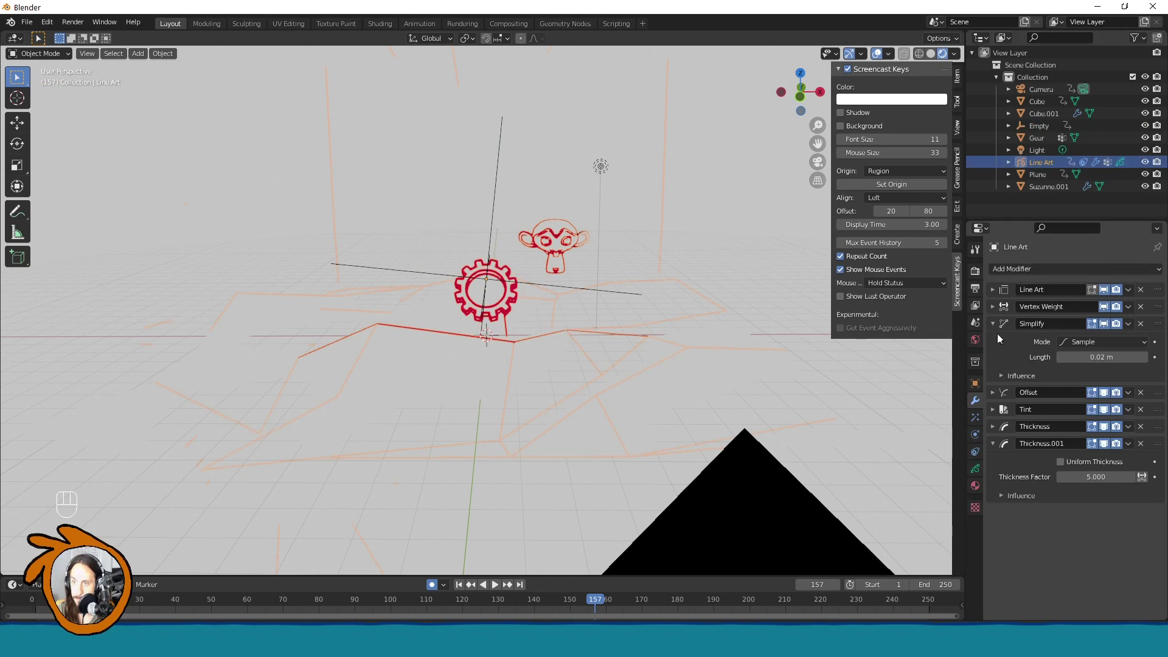
pyautogui.click(996, 314)
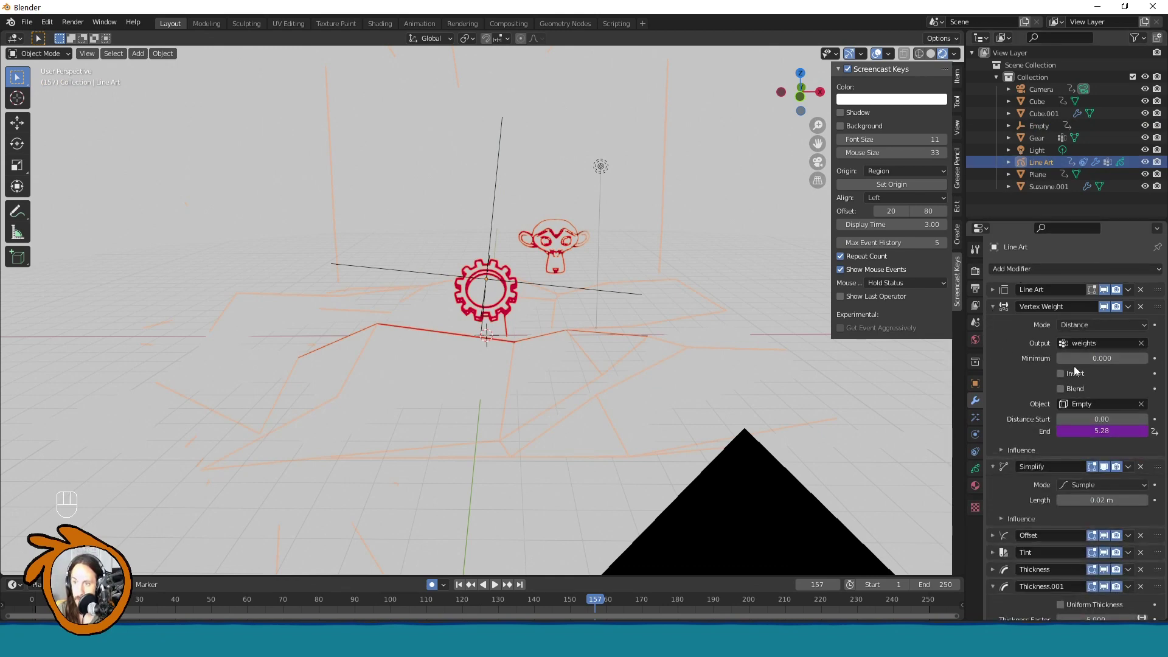
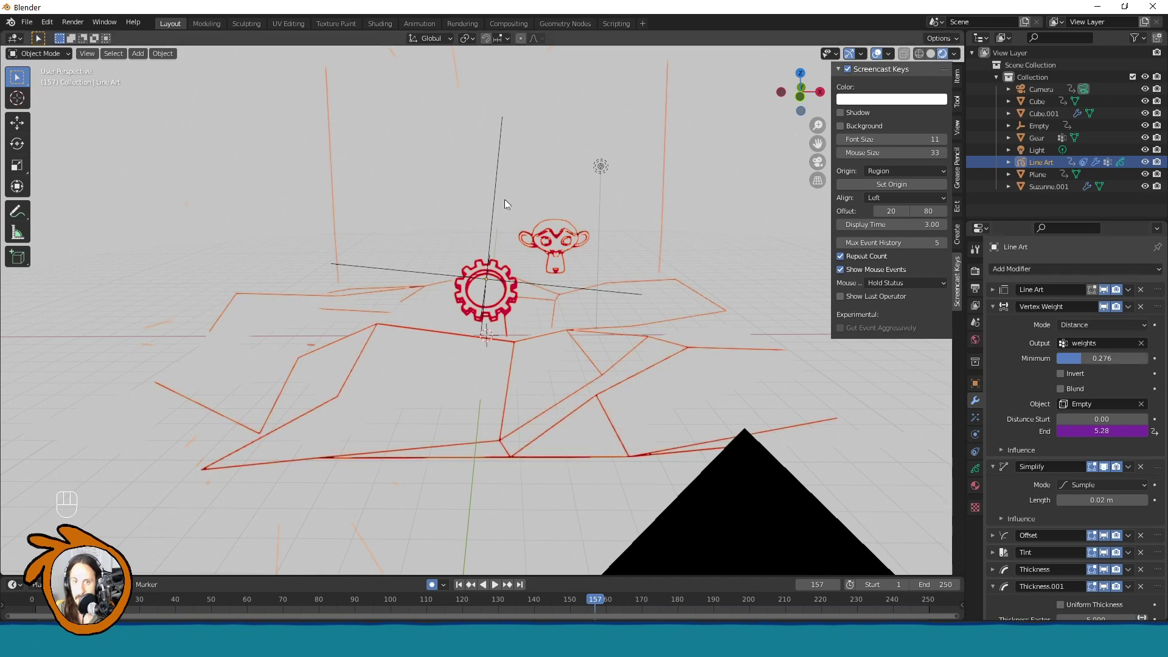
pyautogui.click(502, 202)
pyautogui.press('g')
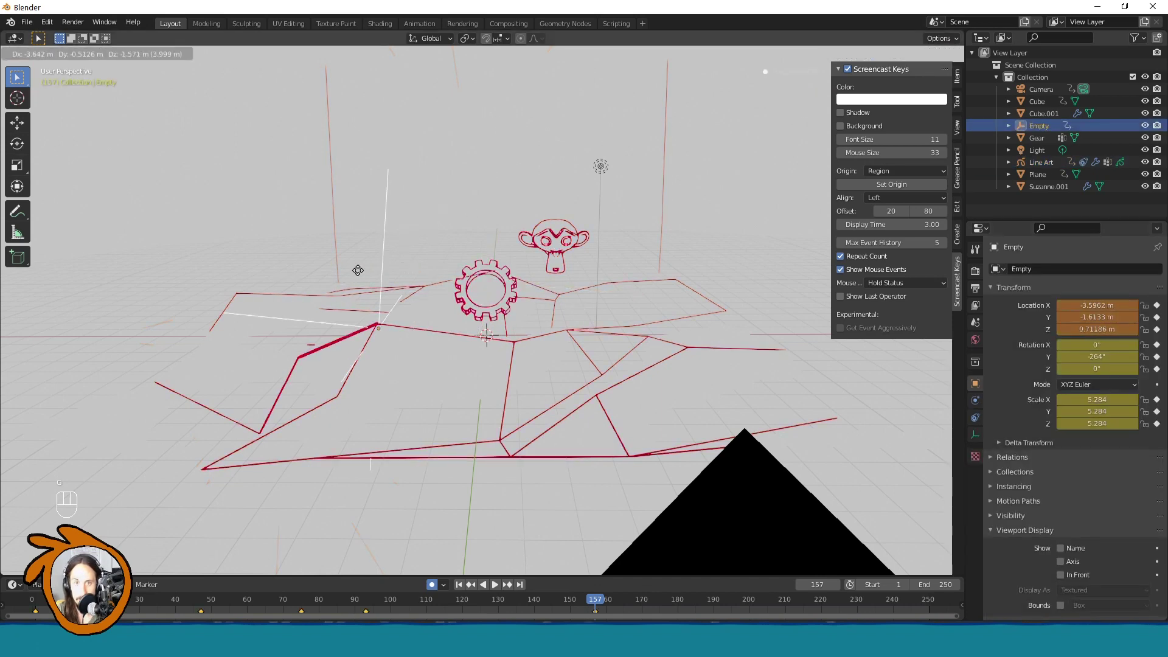